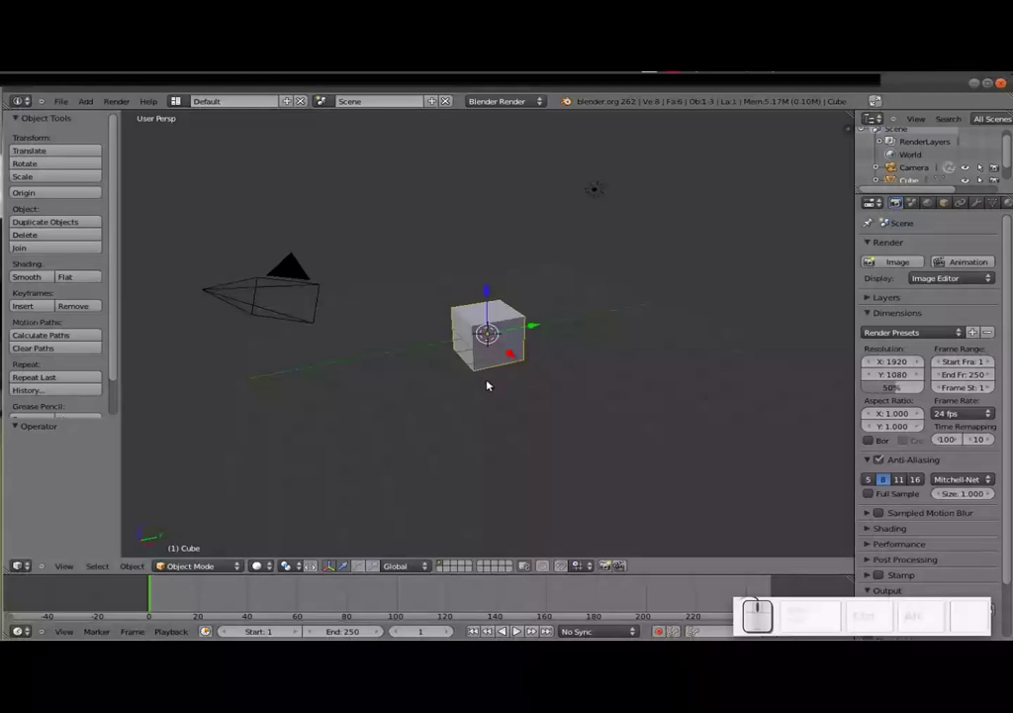
Step: Delete the default cube, leaving only the camera and lamp in the scene
key(x)
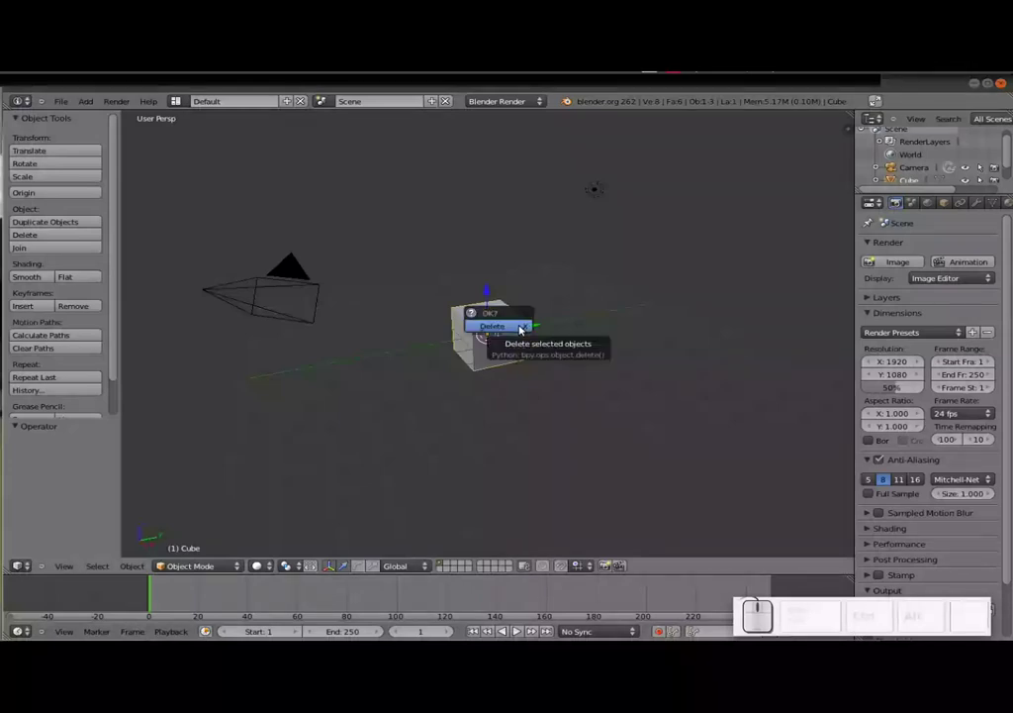
click(521, 328)
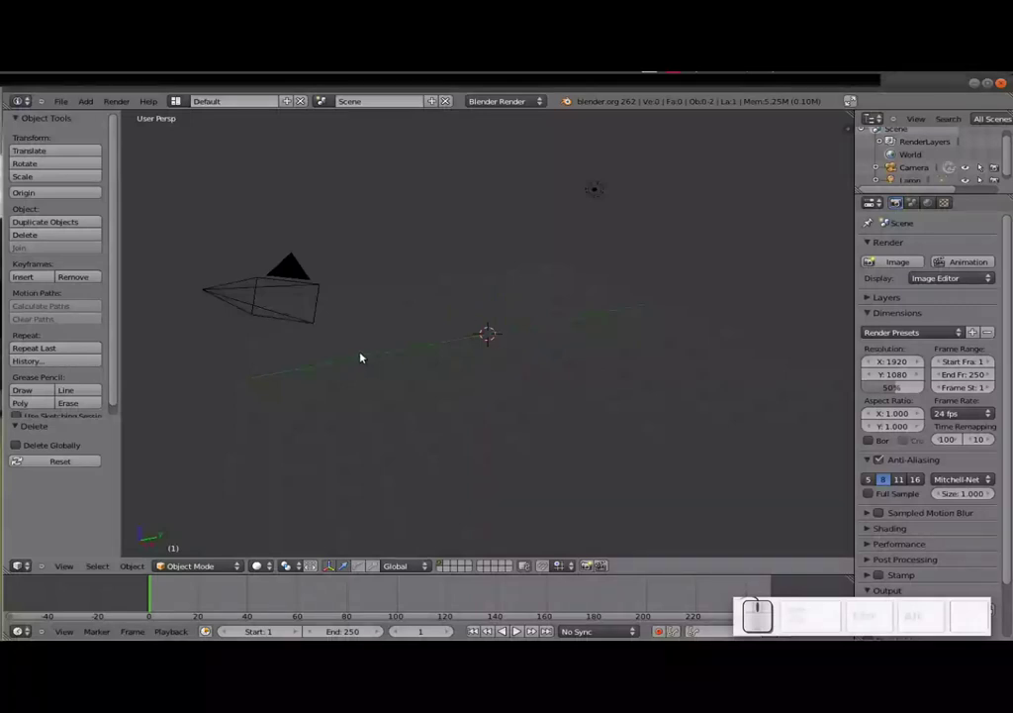
drag(323, 298, 326, 294)
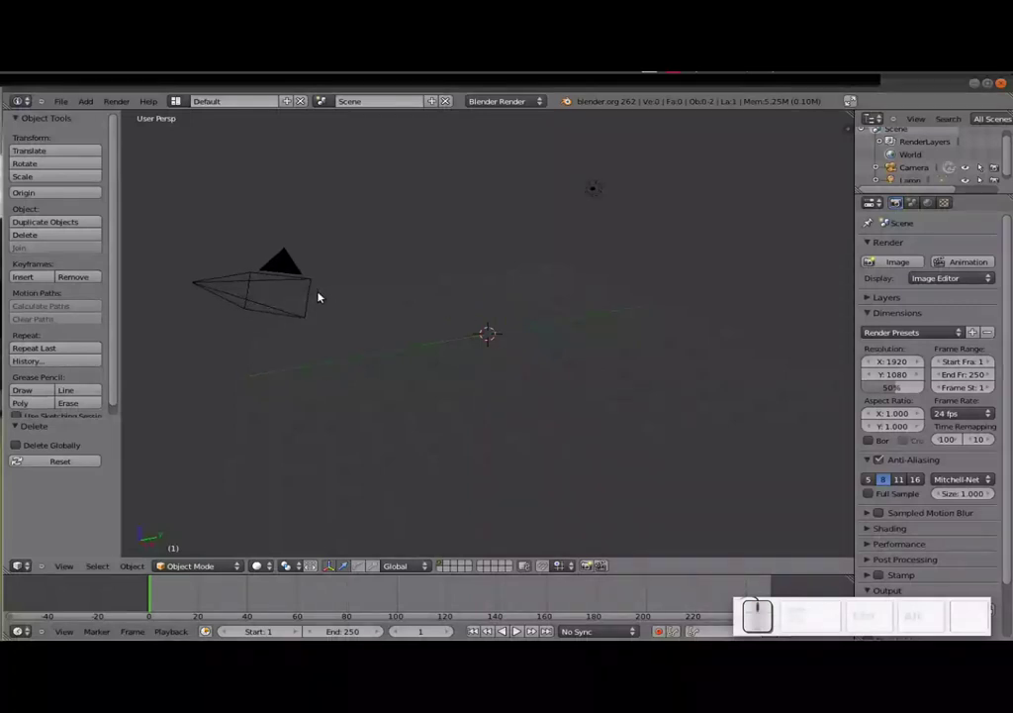
key(KP_7)
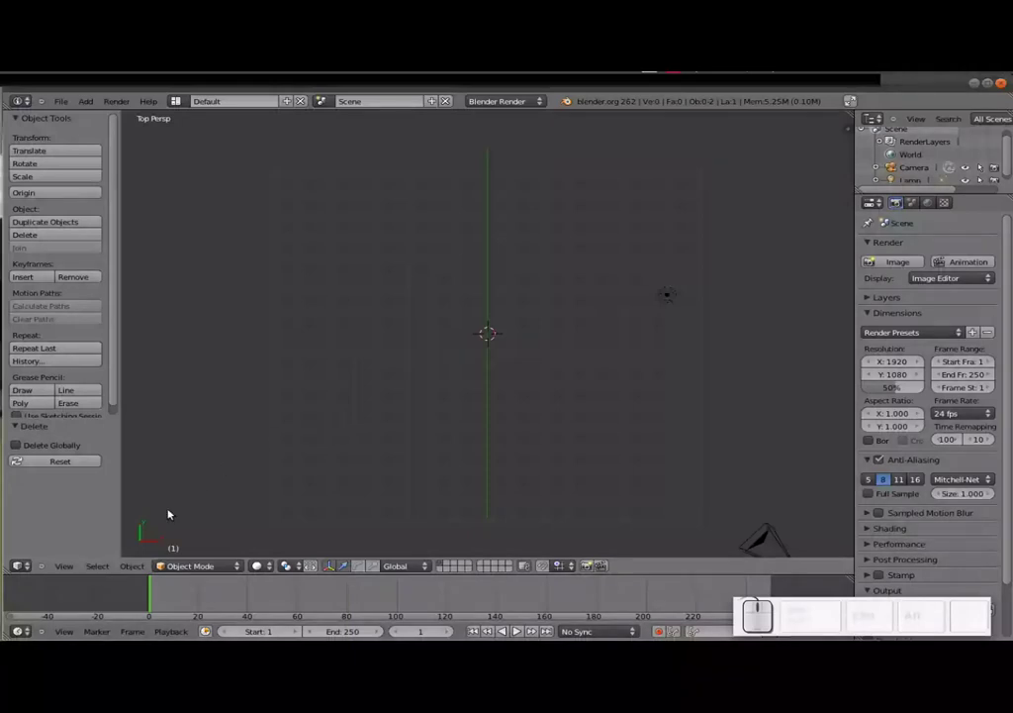
click(75, 570)
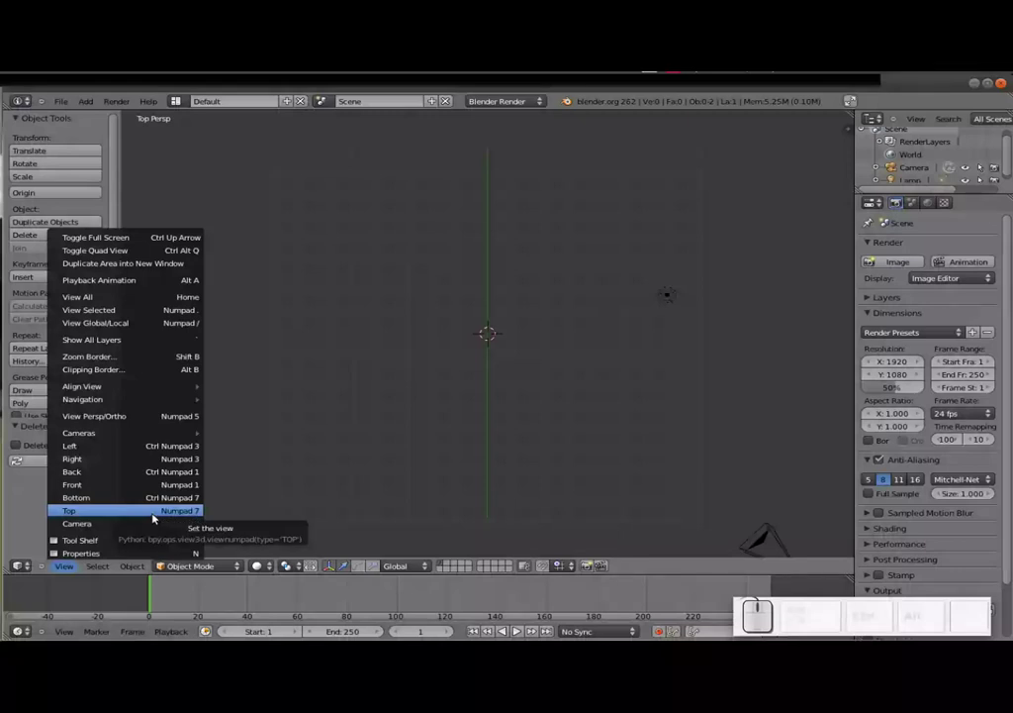
click(122, 523)
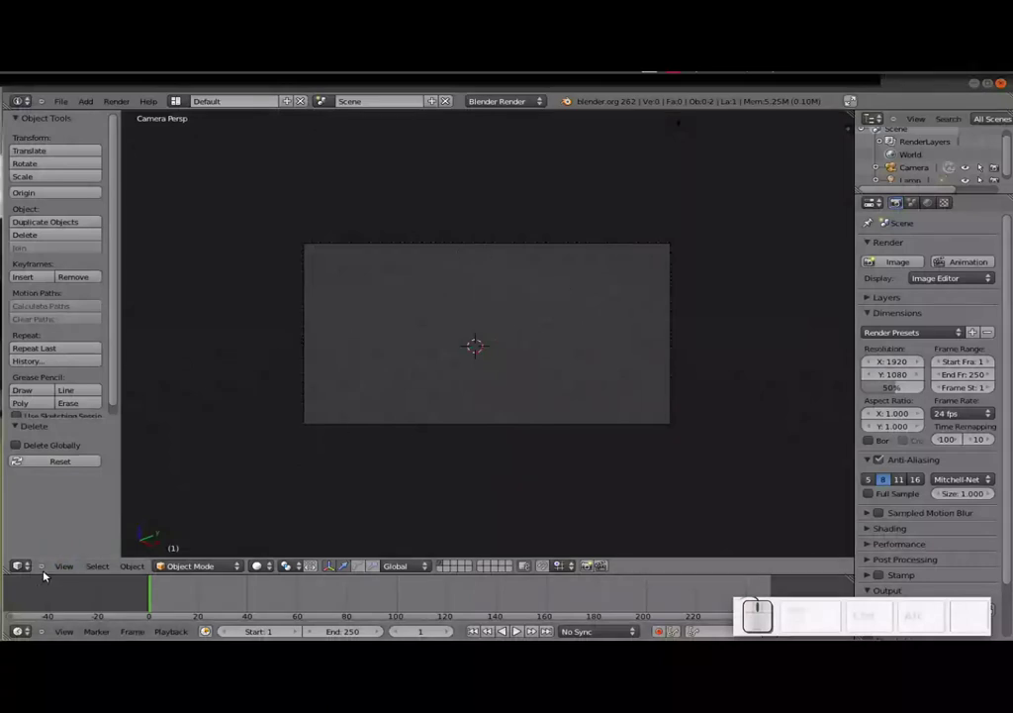
click(65, 574)
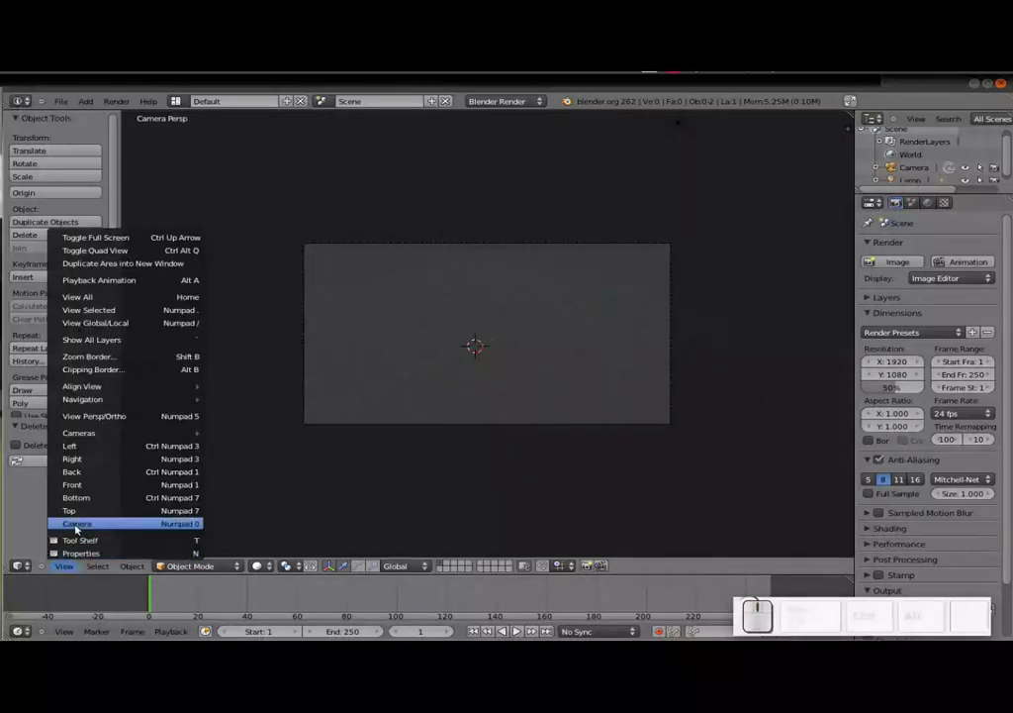
click(81, 512)
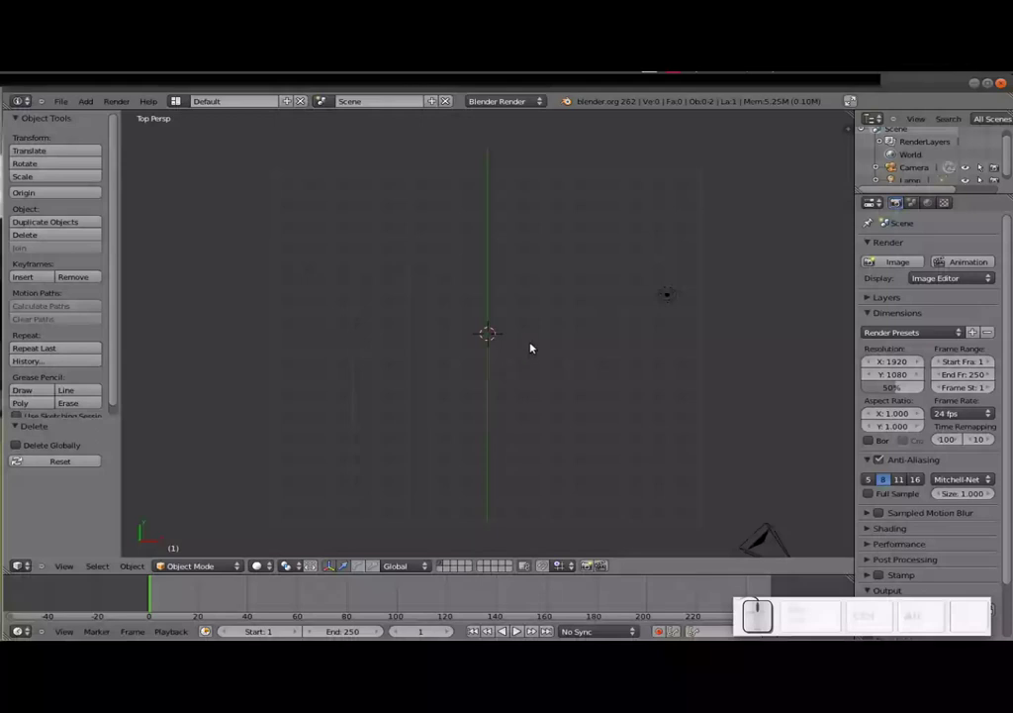
Step: Add a new text object via Shift+A and enter its edit mode
key(shift+a)
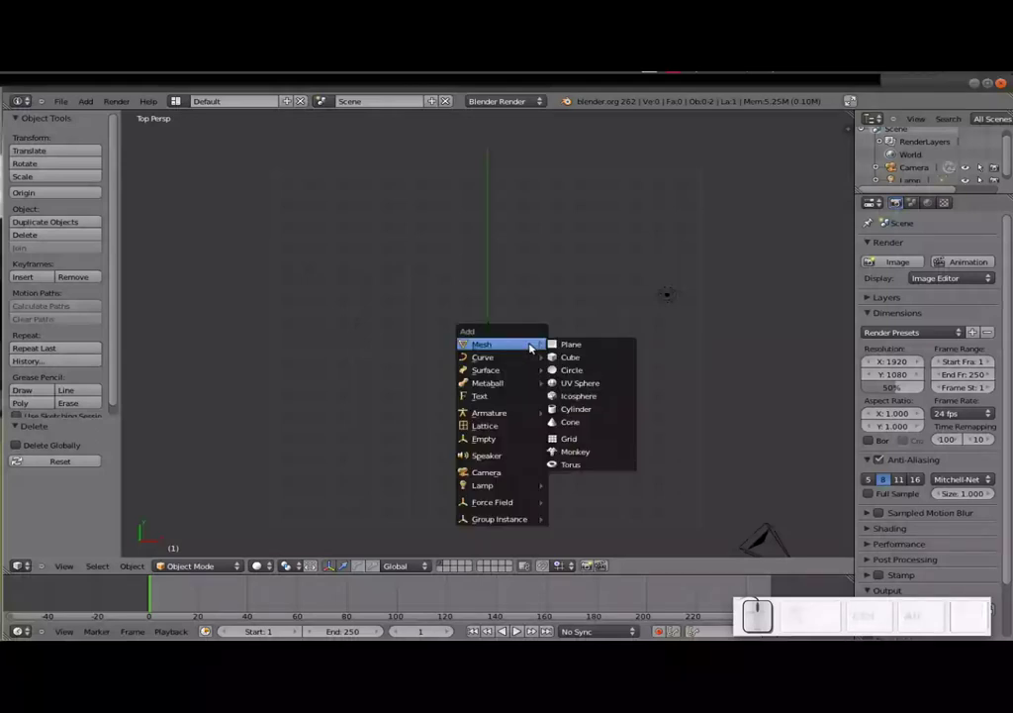
click(526, 399)
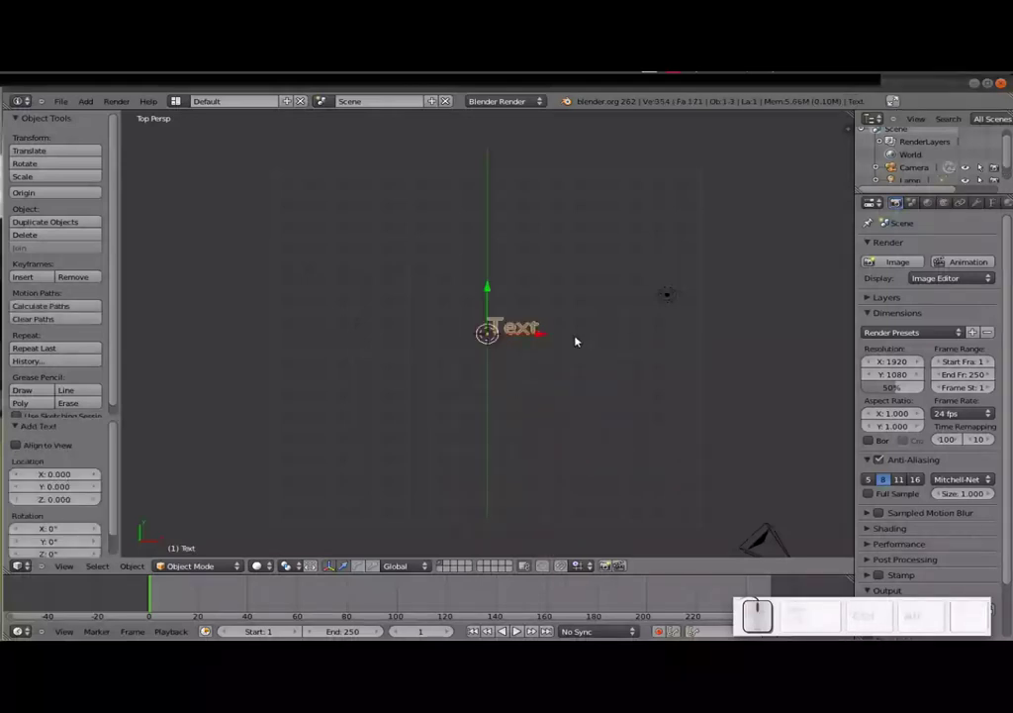
key(Tab)
Step: Replace the placeholder so the text reads 'Linux' and return to object mode
key(BackSpace)
key(shift+l)
key(shift+i)
key(shift+n)
key(shift+u)
key(shift+x)
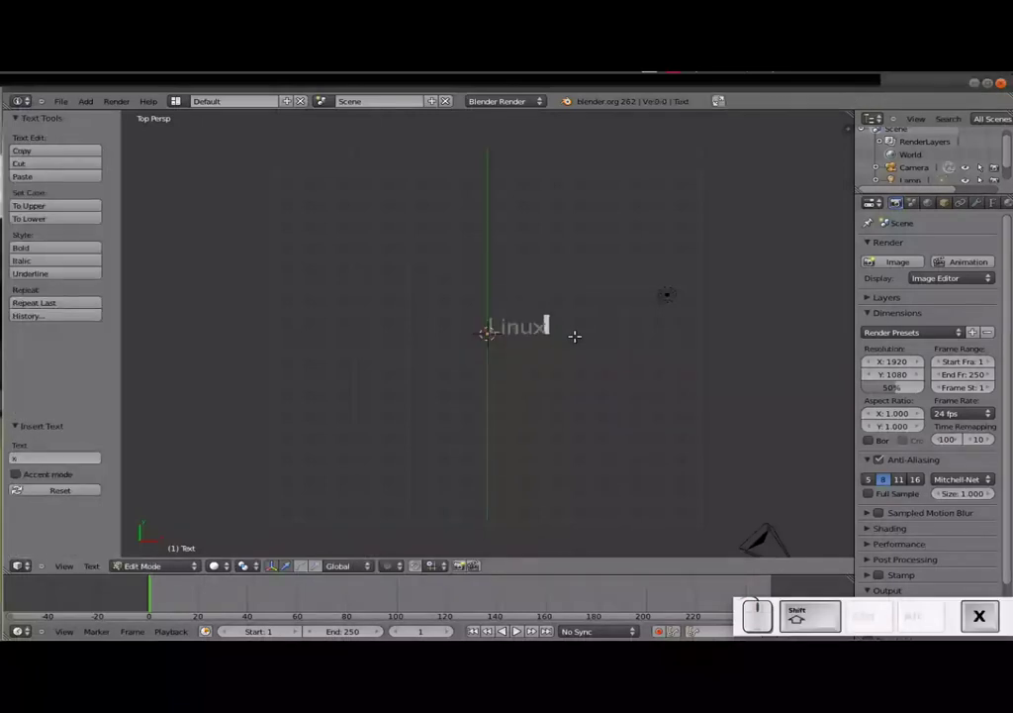
key(Tab)
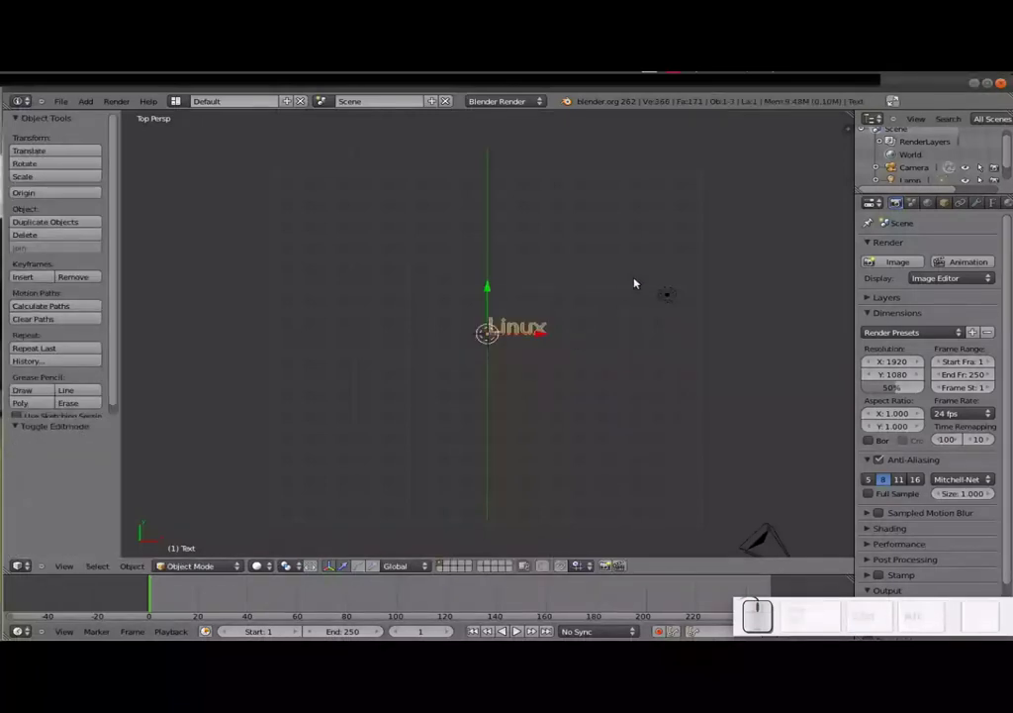
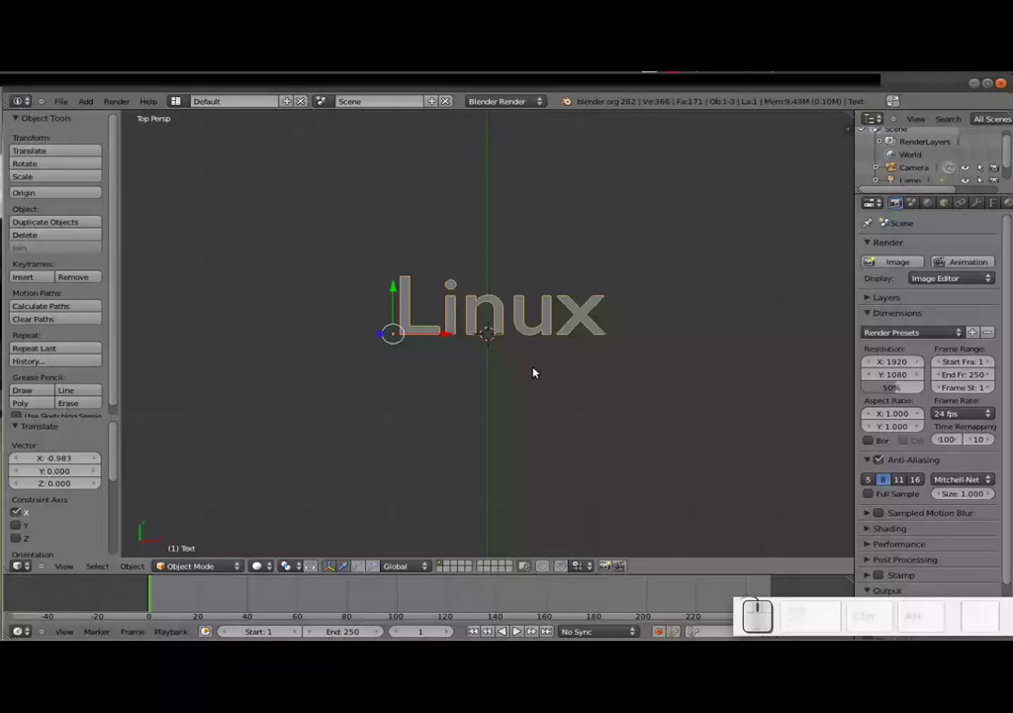
Step: Convert the Linux text to a mesh with Alt+C and inspect its triangulated faces in edit mode
key(alt+c)
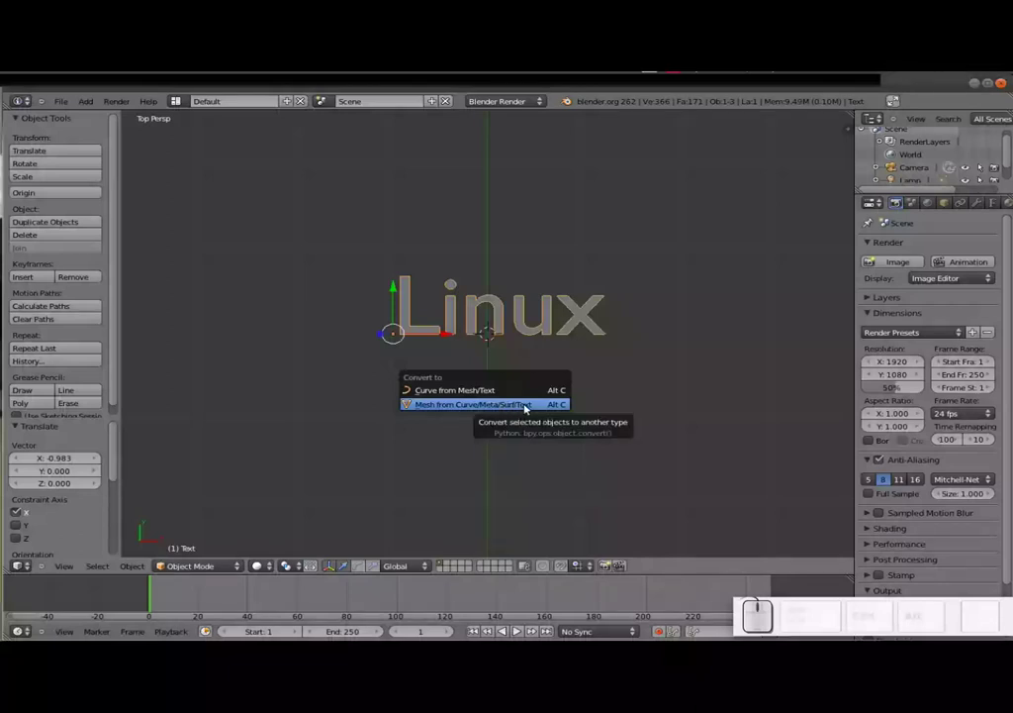
click(527, 407)
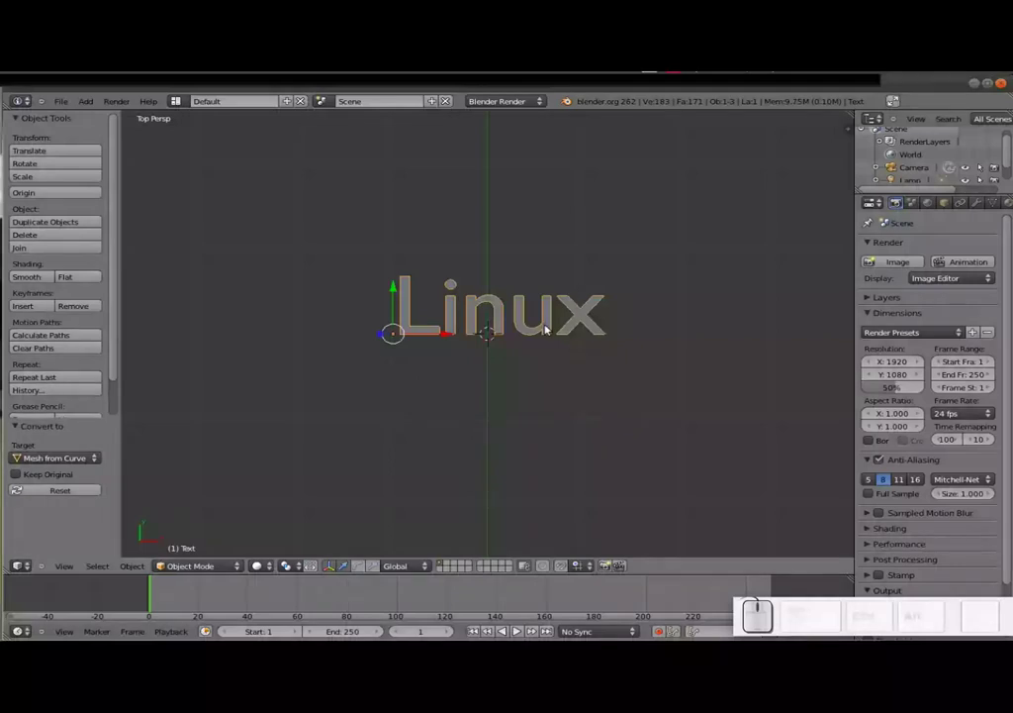
key(Tab)
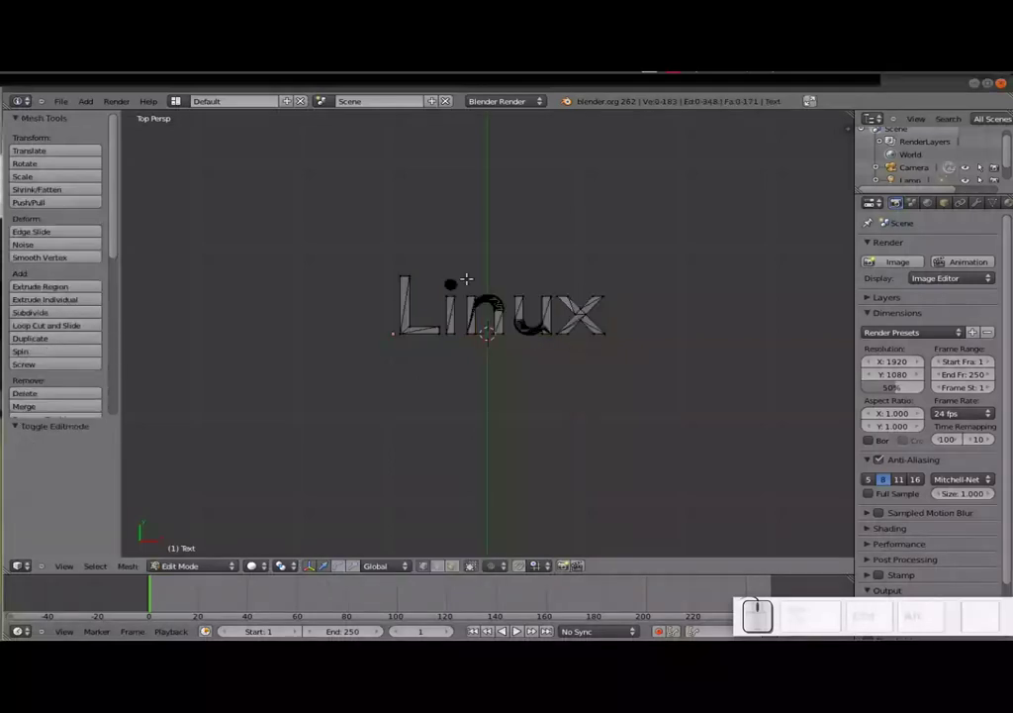
scroll(up, 3)
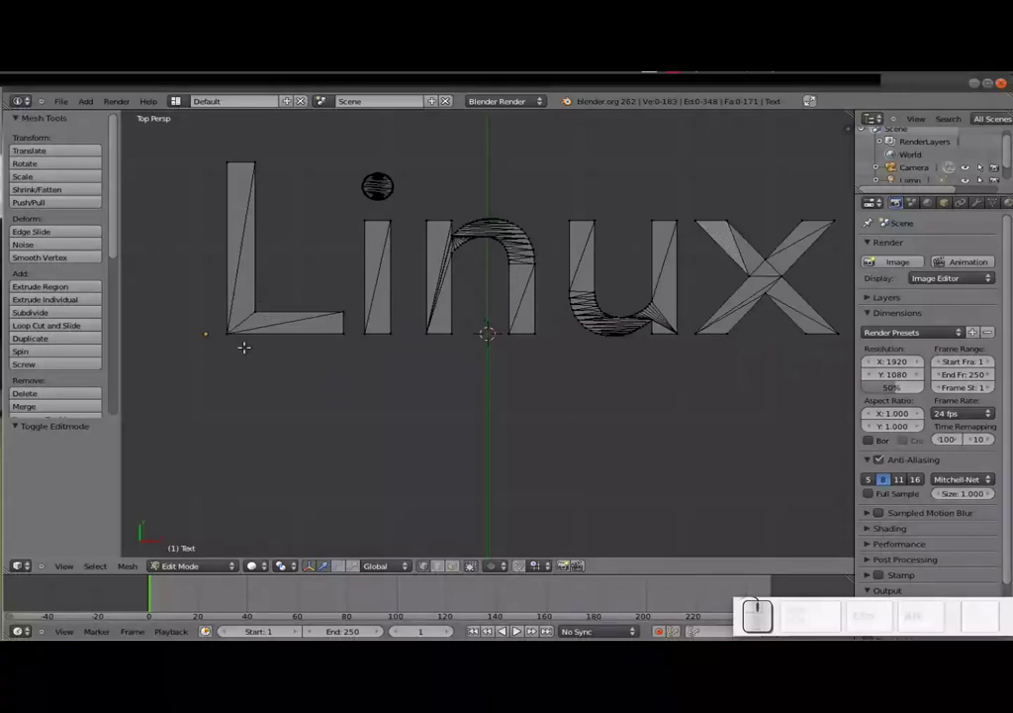
key(Tab)
scroll(down, 3)
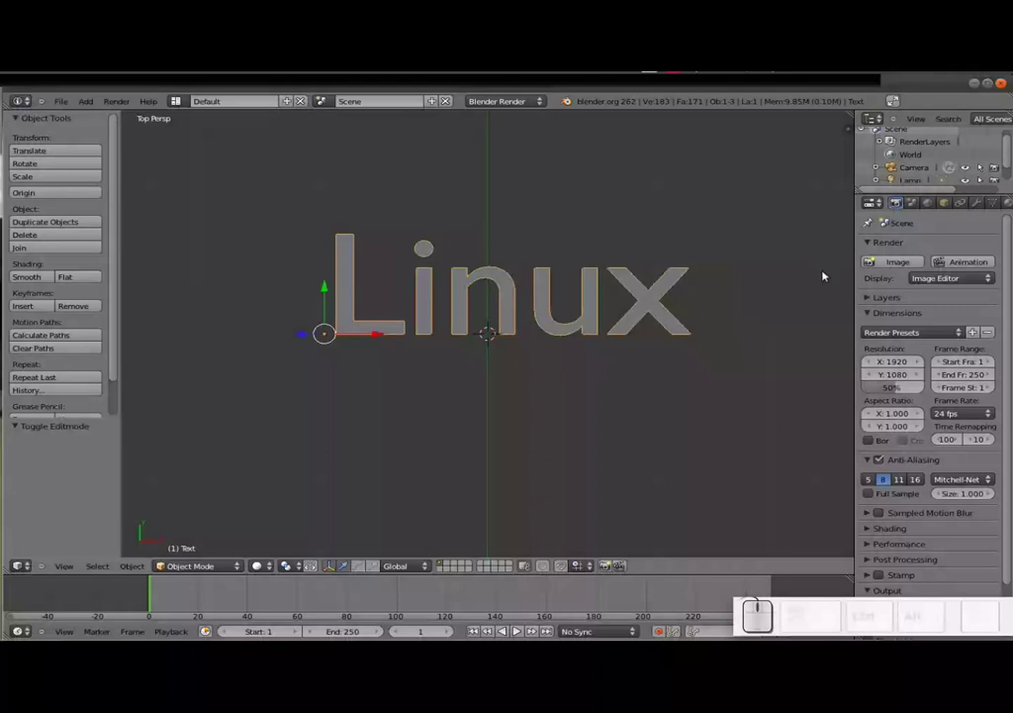
Step: Add a Solidify modifier with thickness 0.0184 to the Linux mesh and view it from above
click(978, 210)
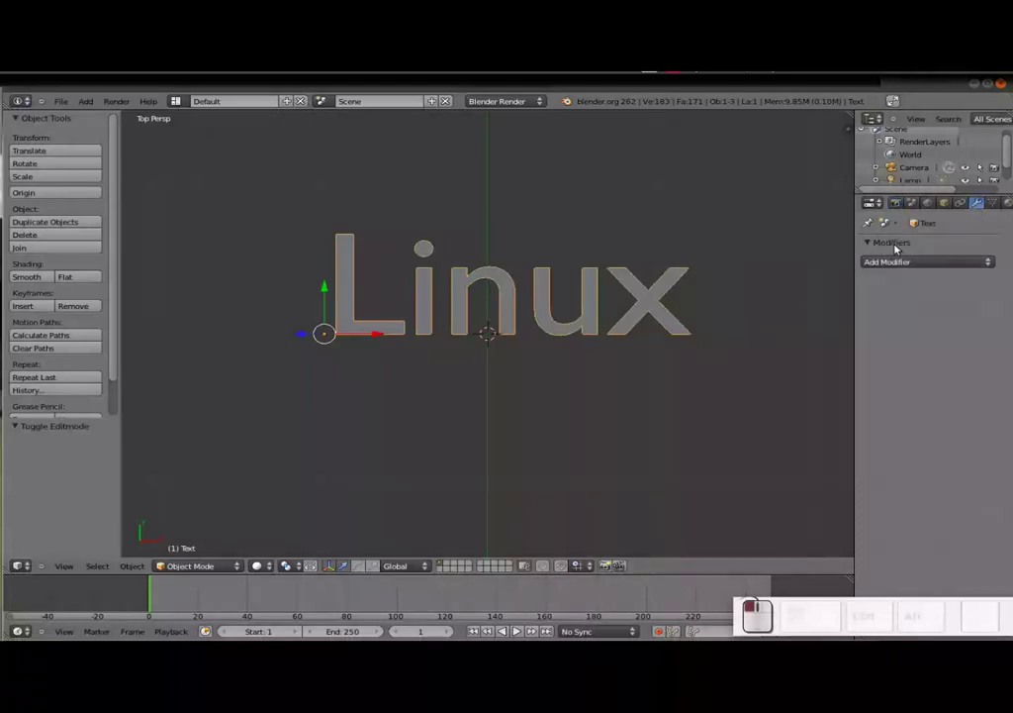
click(904, 271)
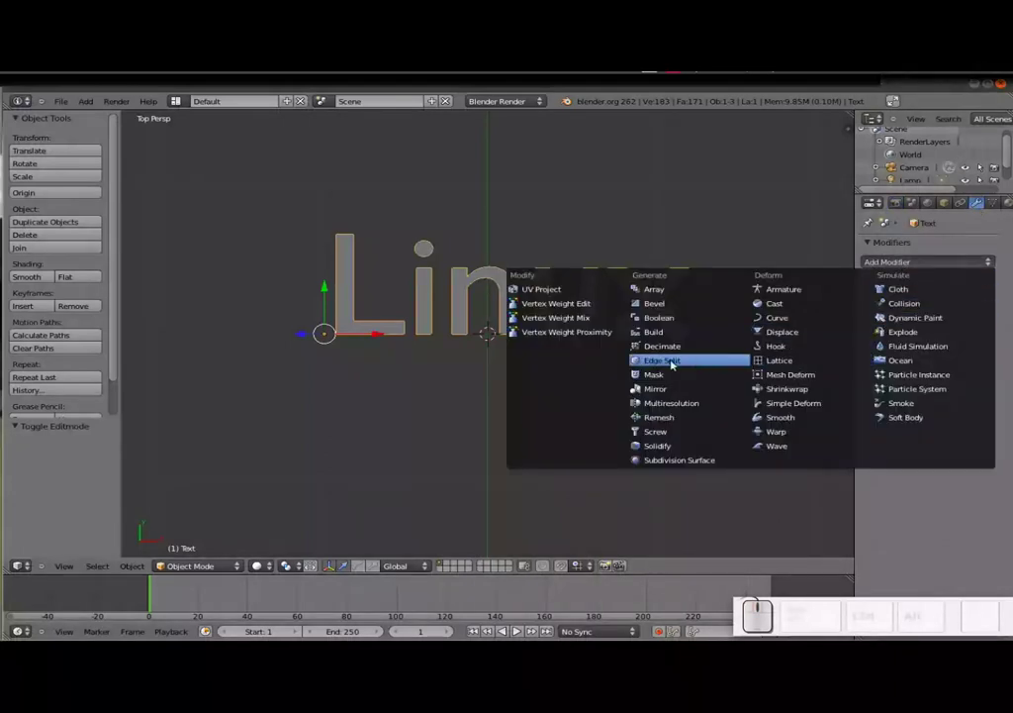
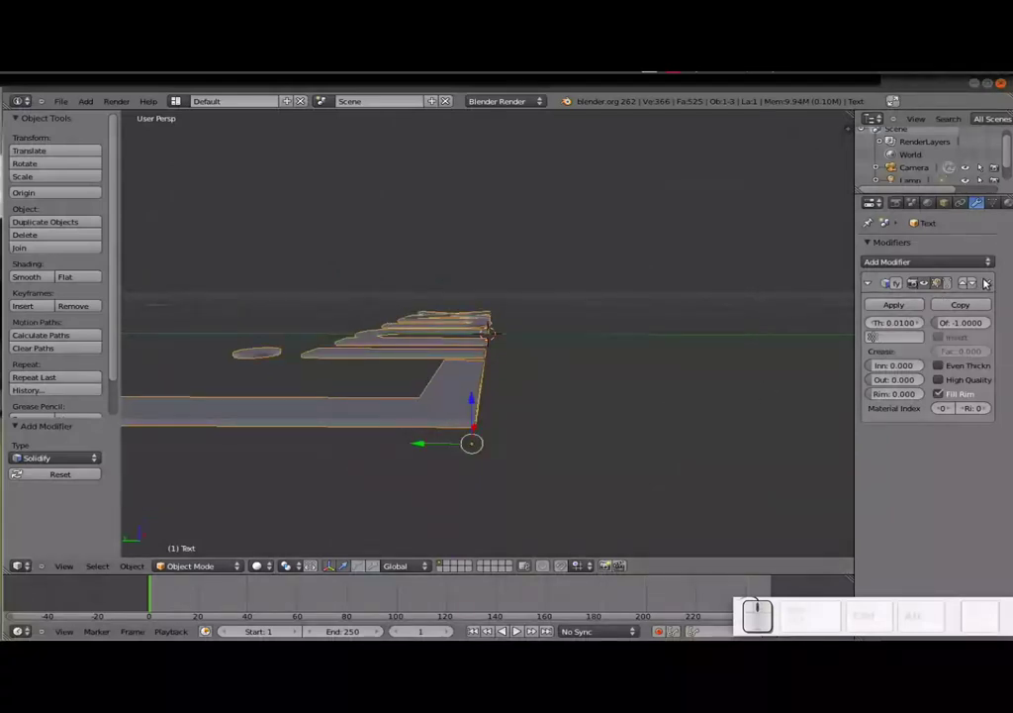
click(925, 283)
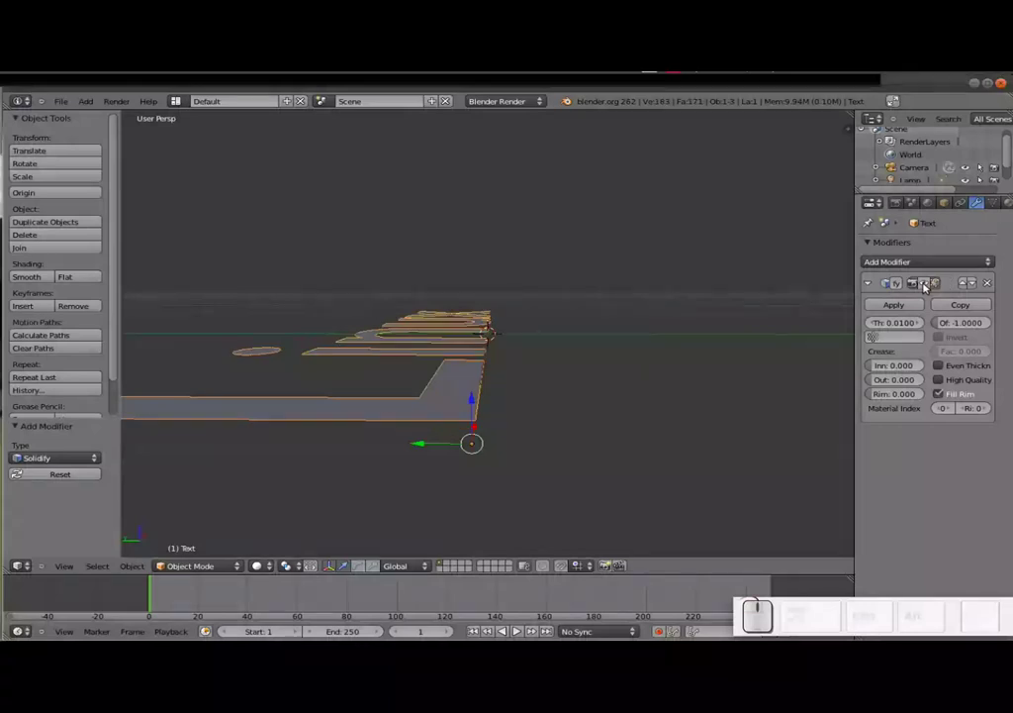
click(926, 288)
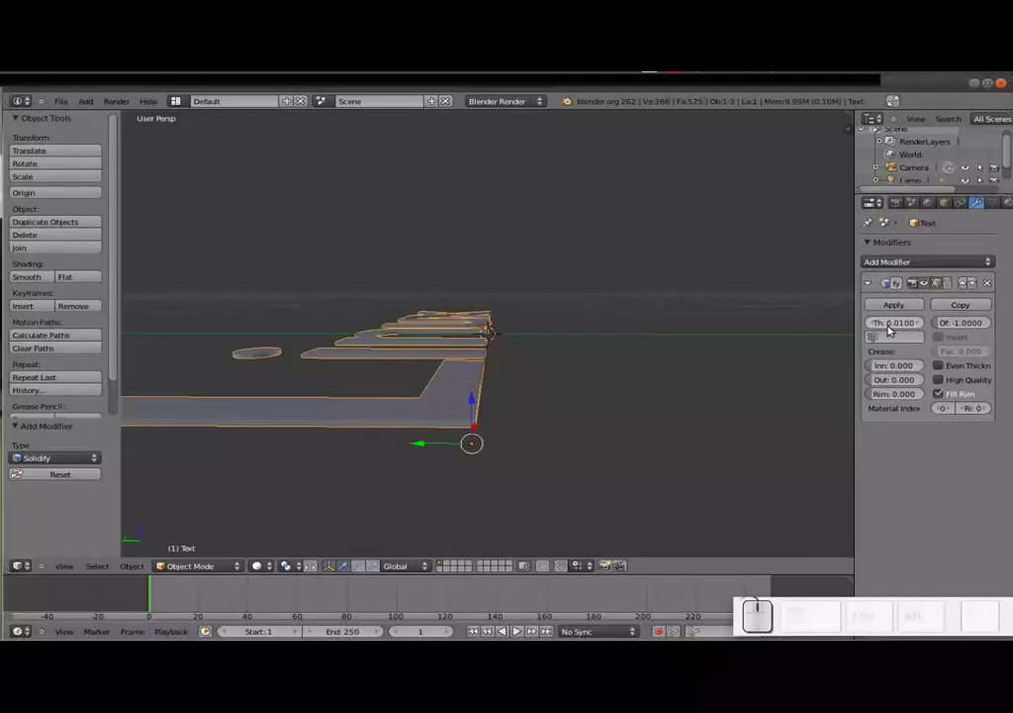
drag(901, 327, 729, 354)
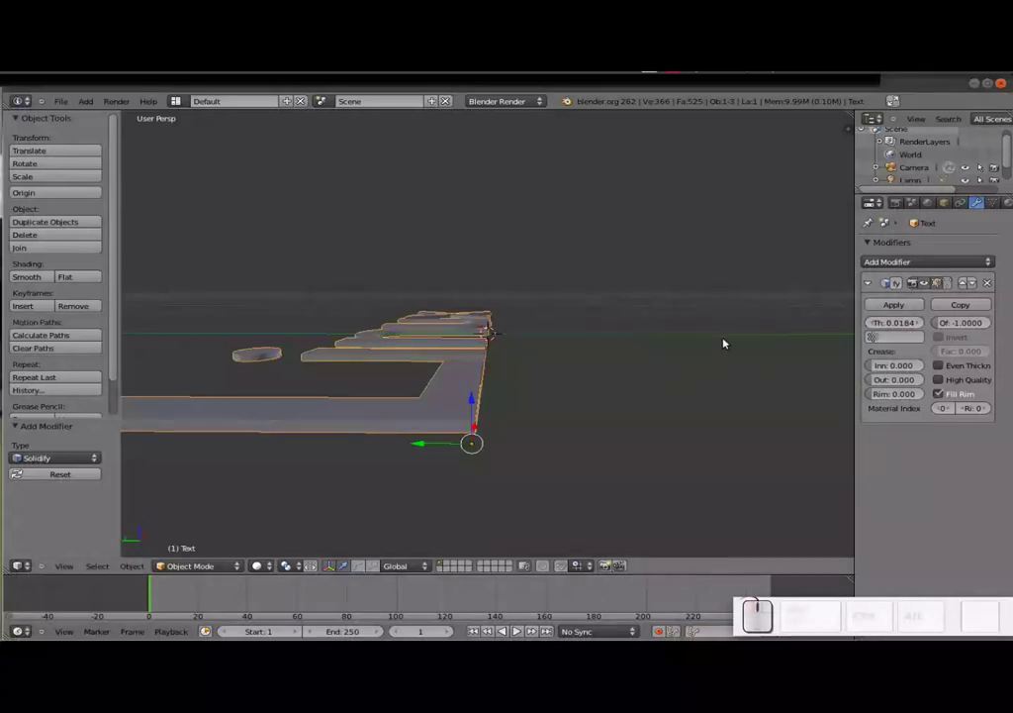
key(KP_7)
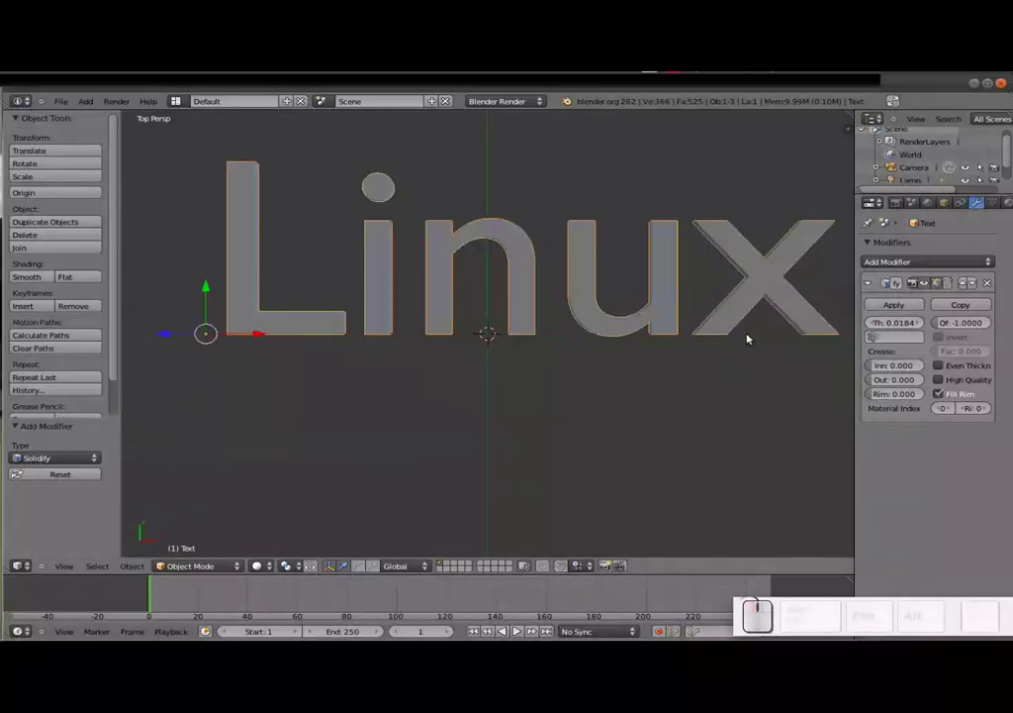
drag(653, 277, 594, 318)
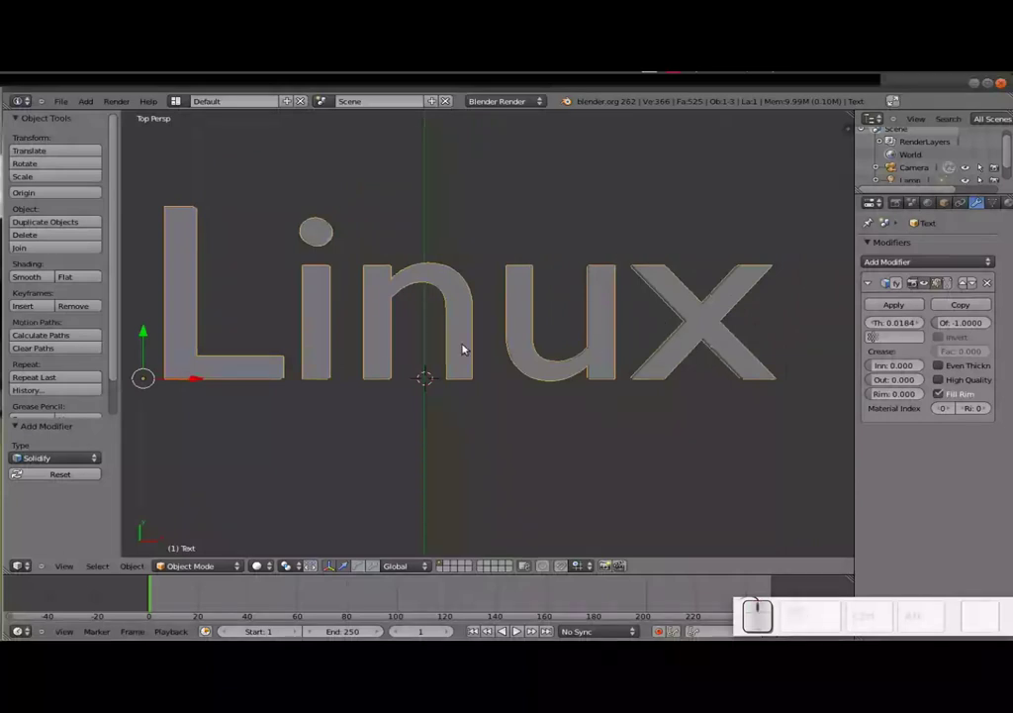
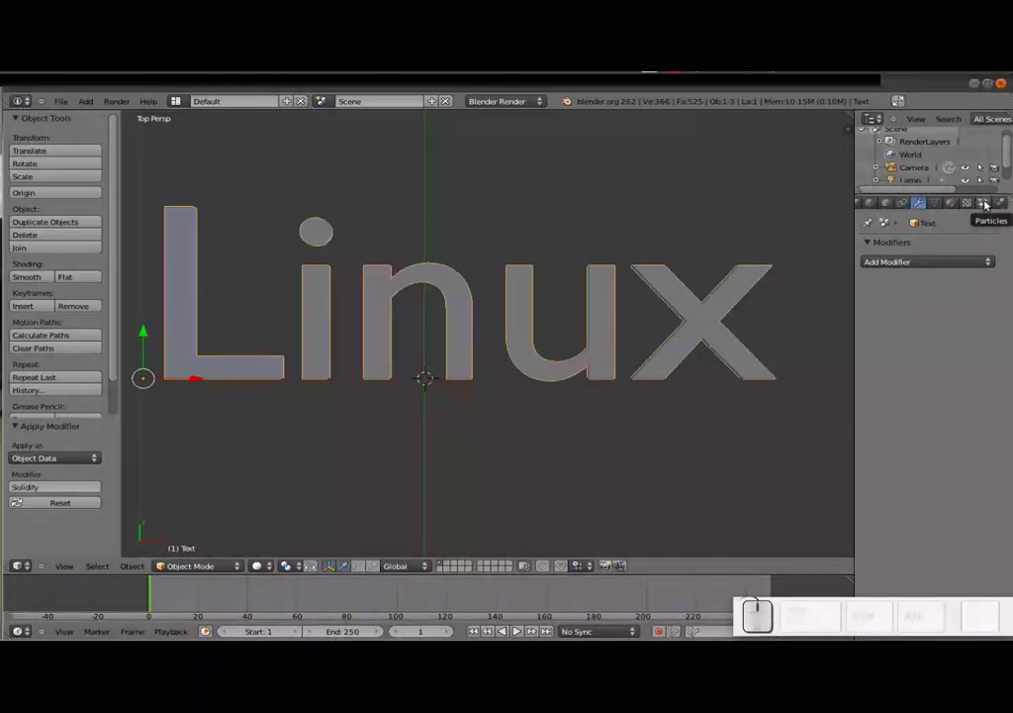
Step: Attach a new particle system to the Linux mesh emitting 500 particles from its faces
click(985, 204)
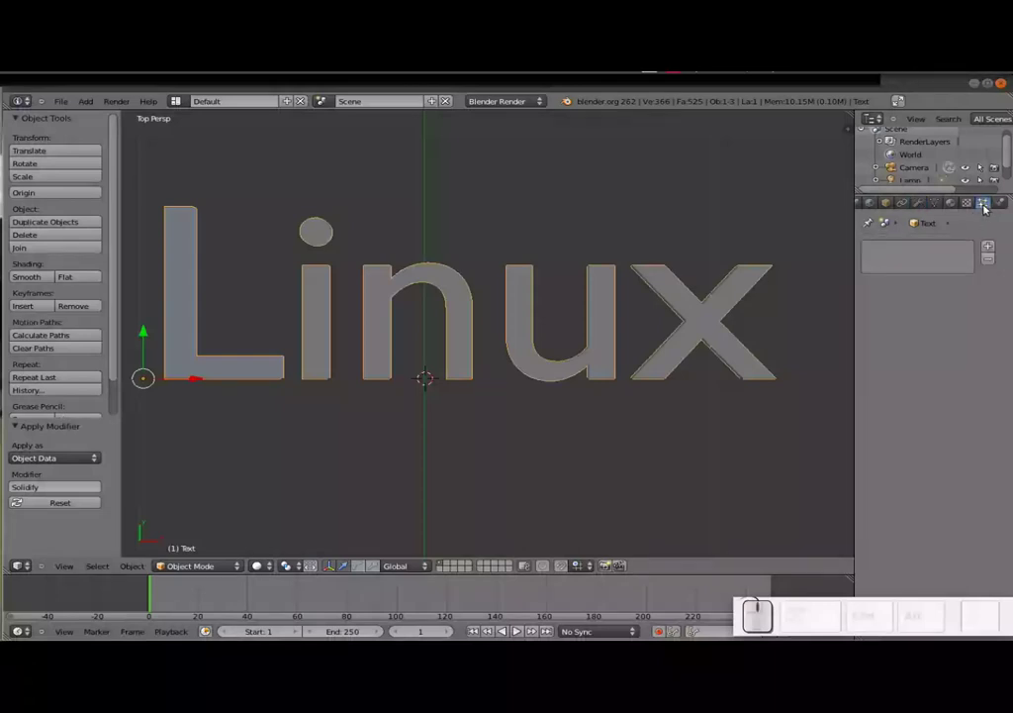
click(990, 247)
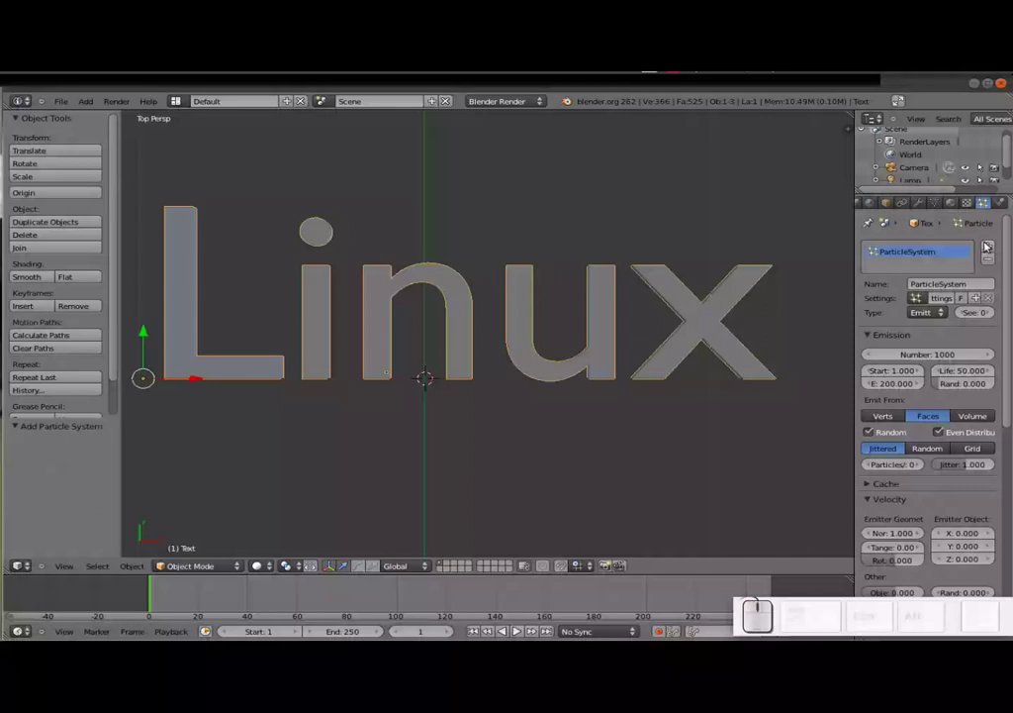
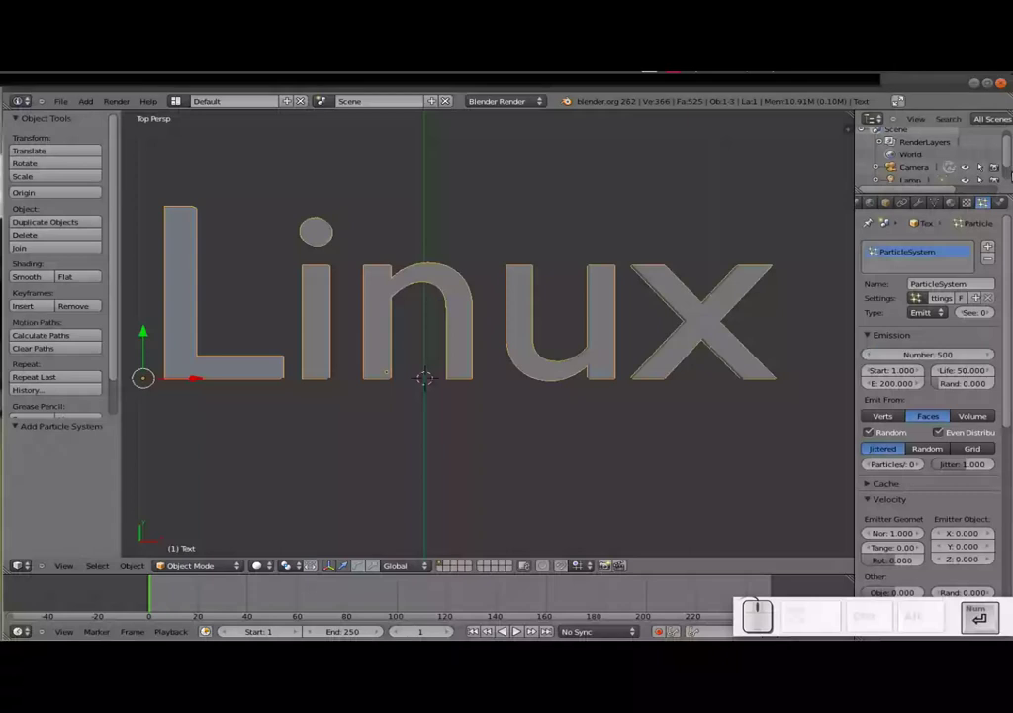
scroll(down, 3)
scroll(up, 3)
Step: Preview the particles falling from the Linux mesh with Alt+A, then rewind and view it at an angle
middle_click(462, 397)
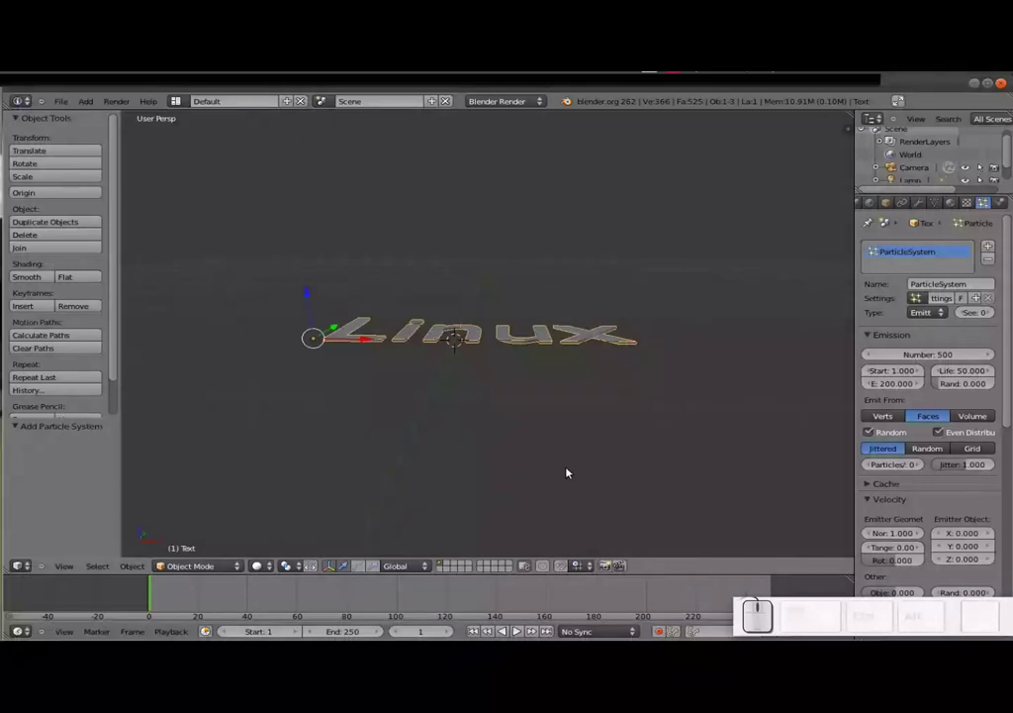
key(alt+a)
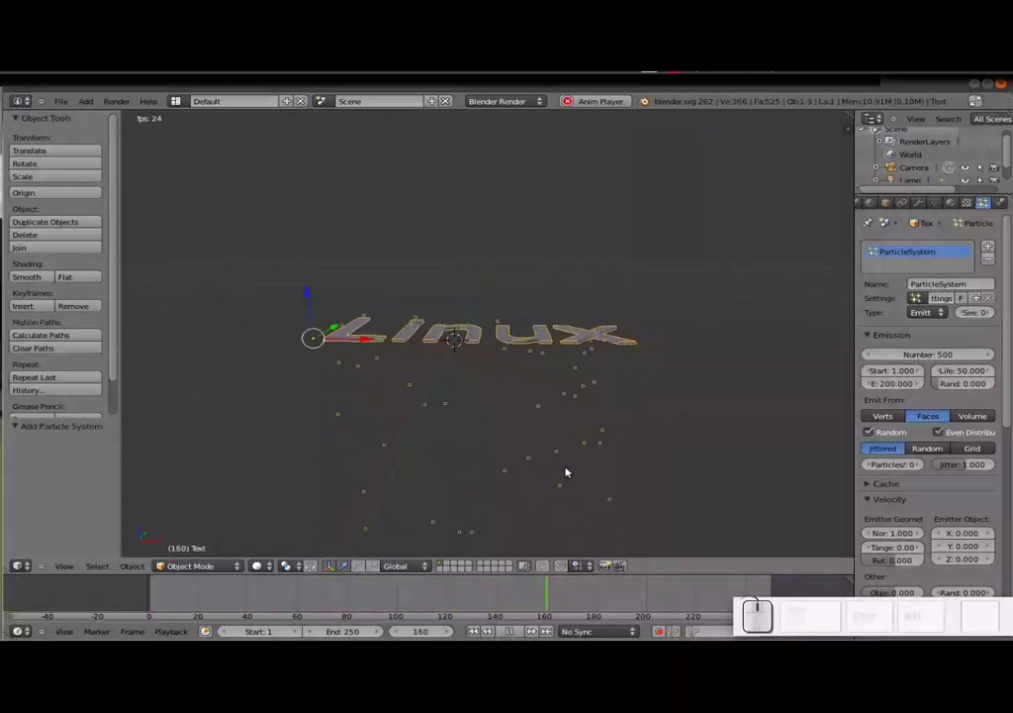
key(Escape)
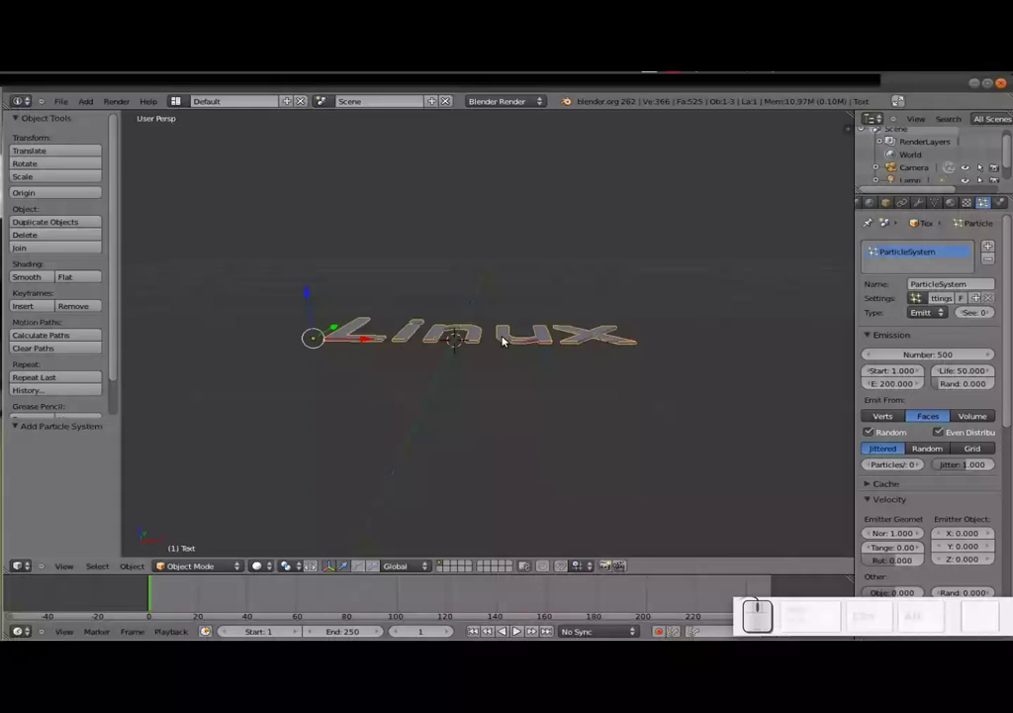
key(KP_7)
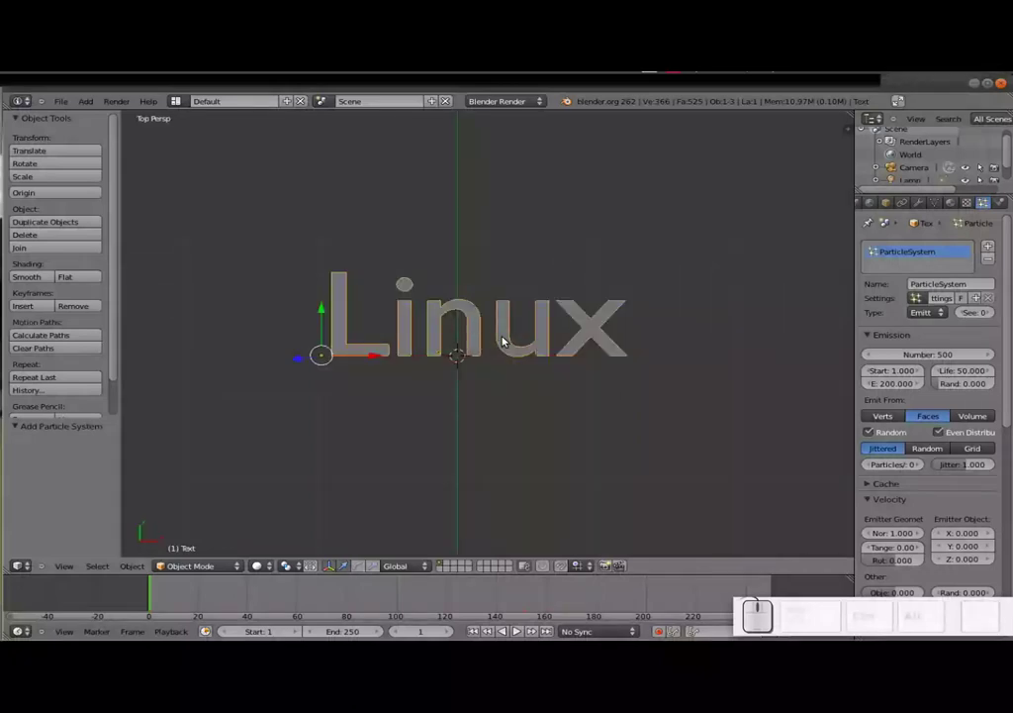
drag(481, 356, 414, 273)
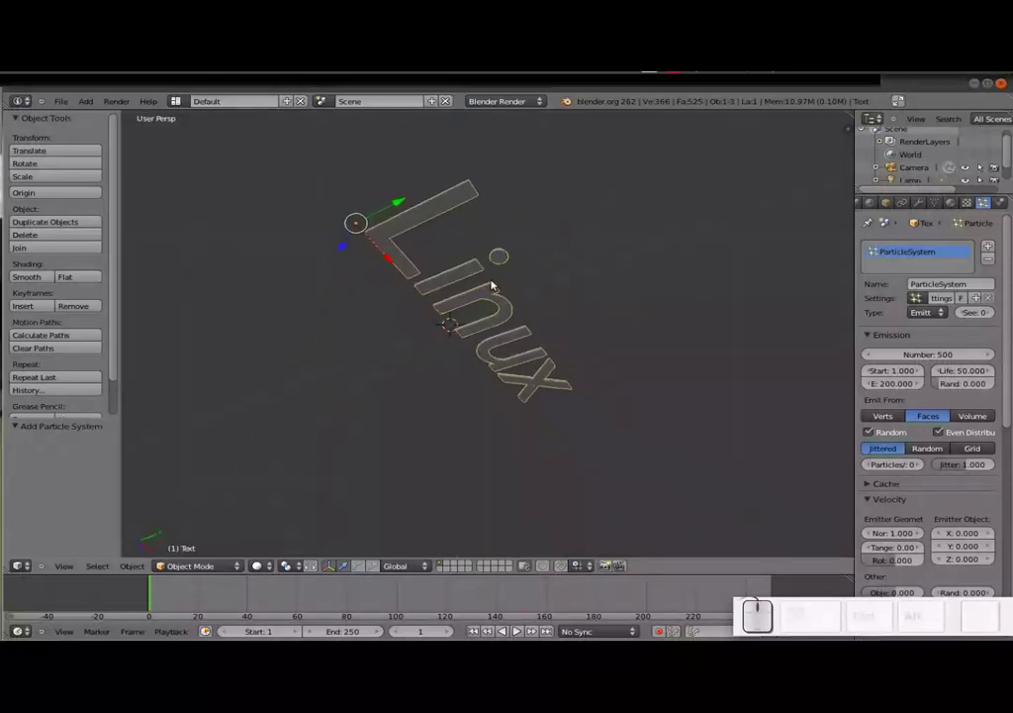
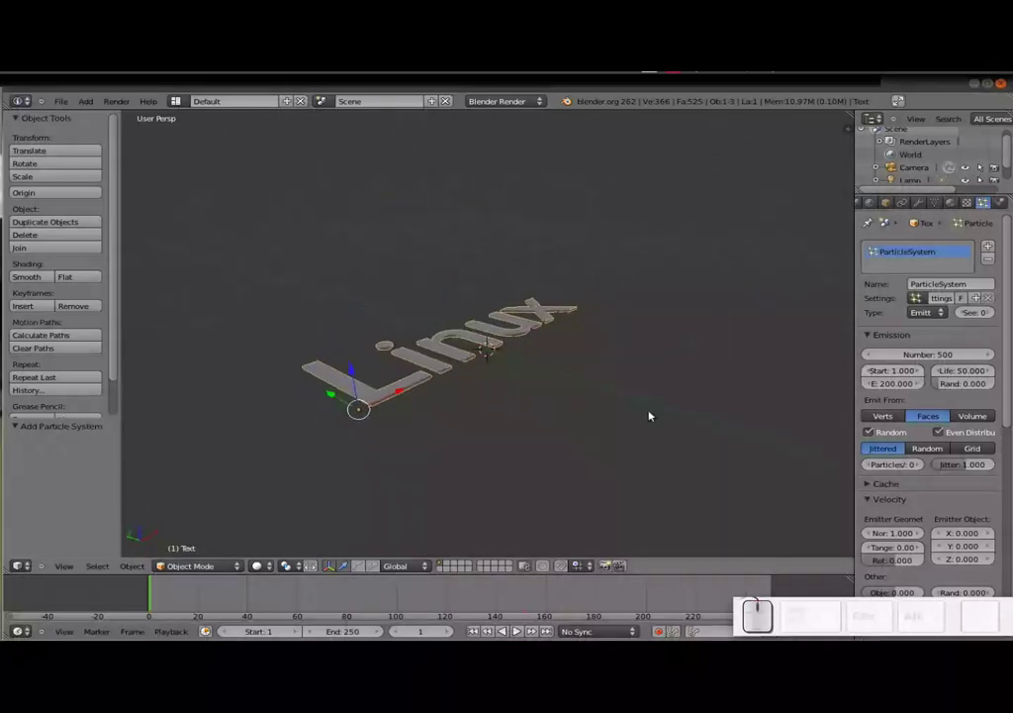
Step: Set the particle emission end frame to 5 and lifetime to 250
key(alt+a)
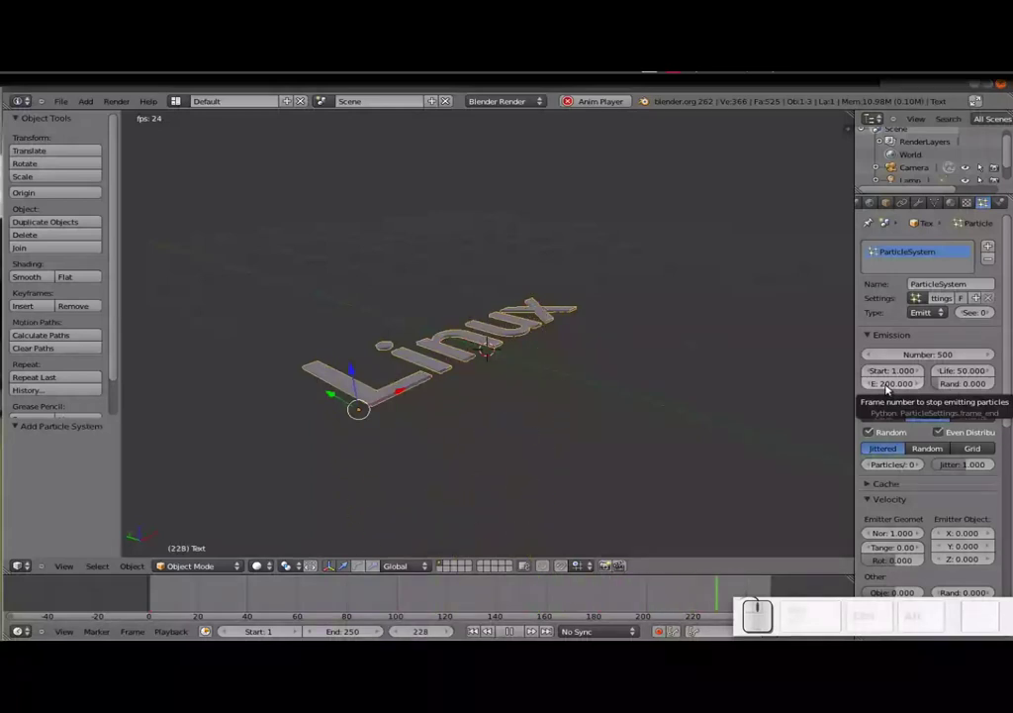
click(888, 391)
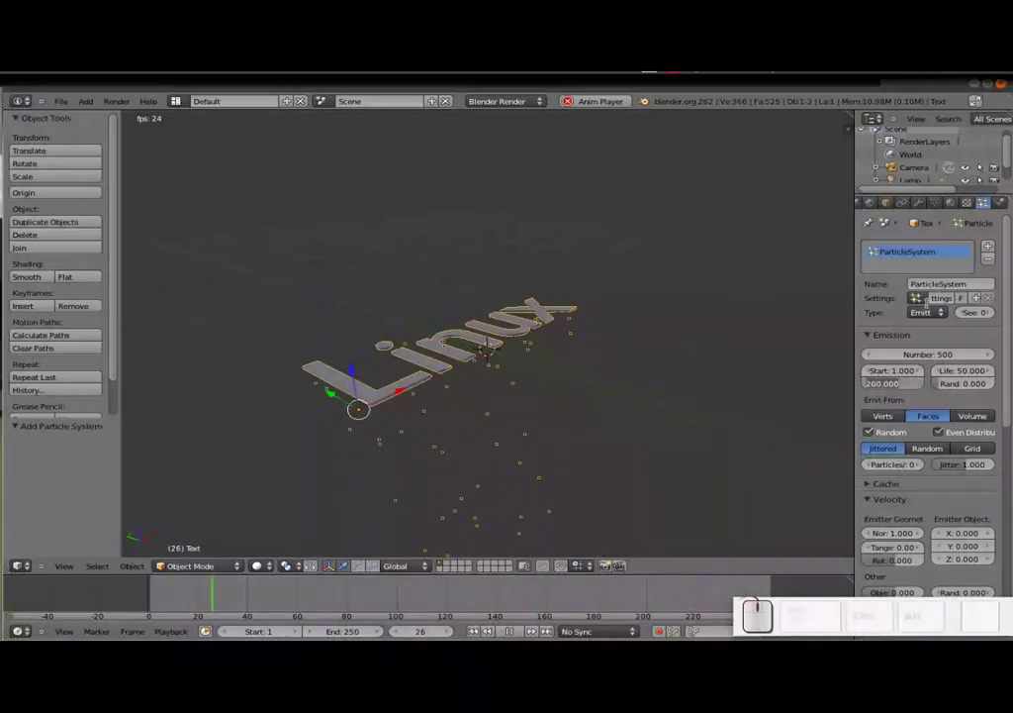
key(KP_5)
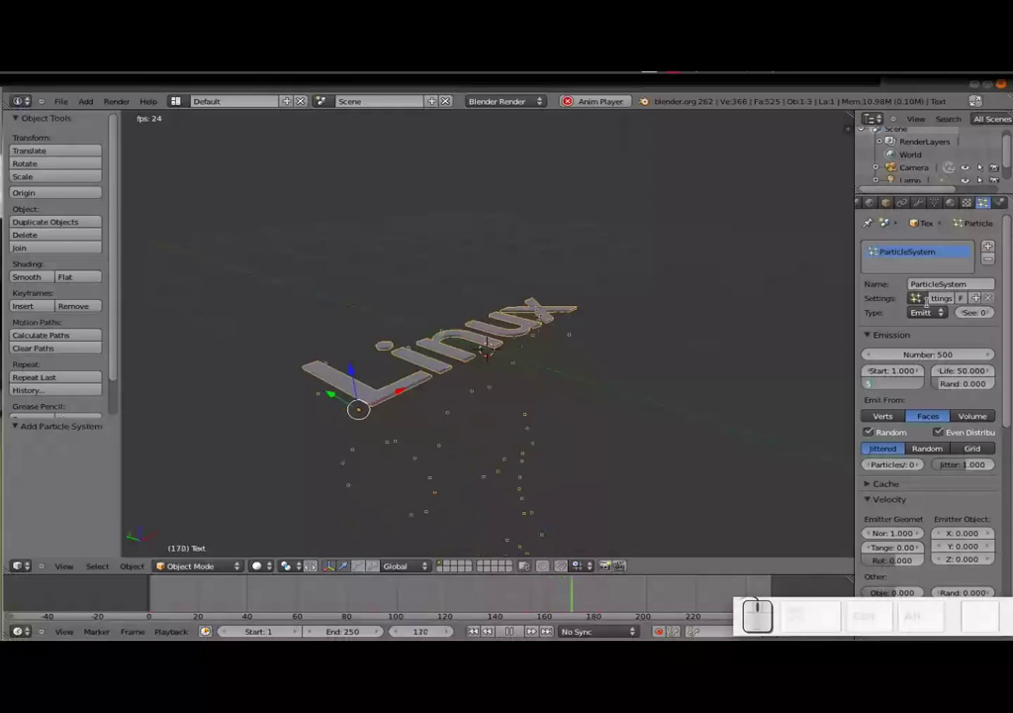
key(KP_Enter)
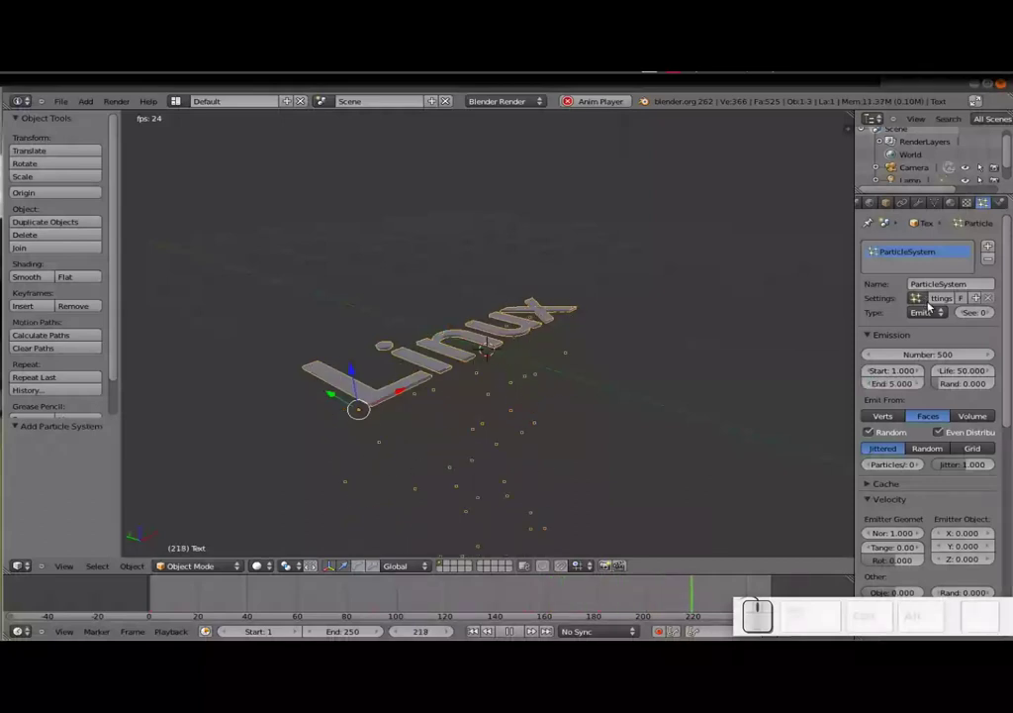
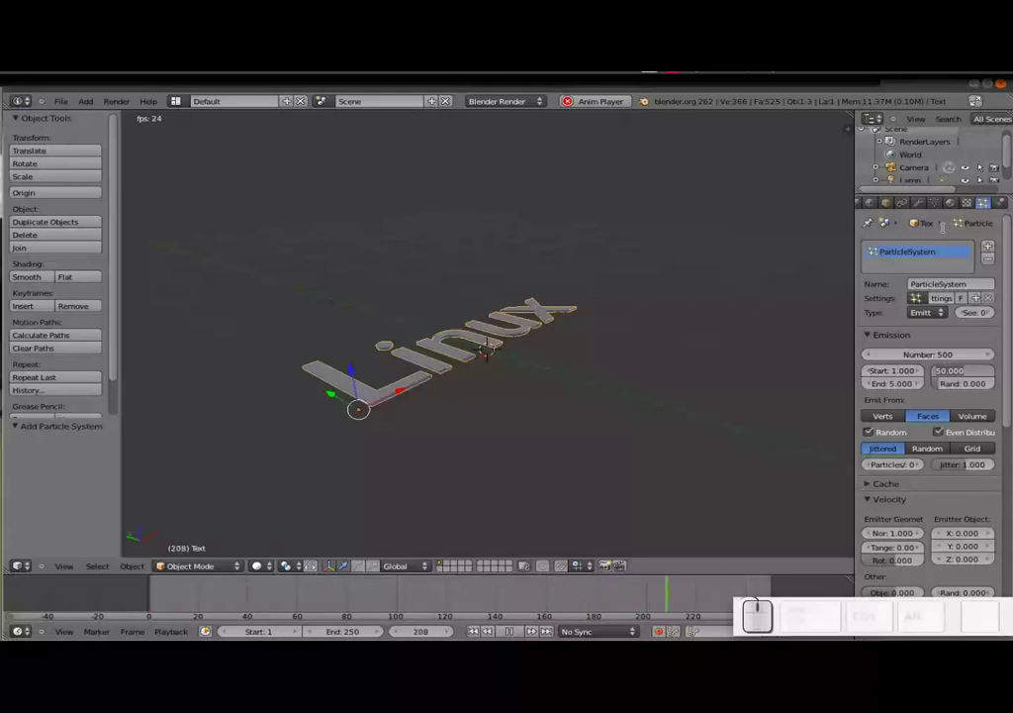
key(KP_2)
key(KP_5)
key(KP_Enter)
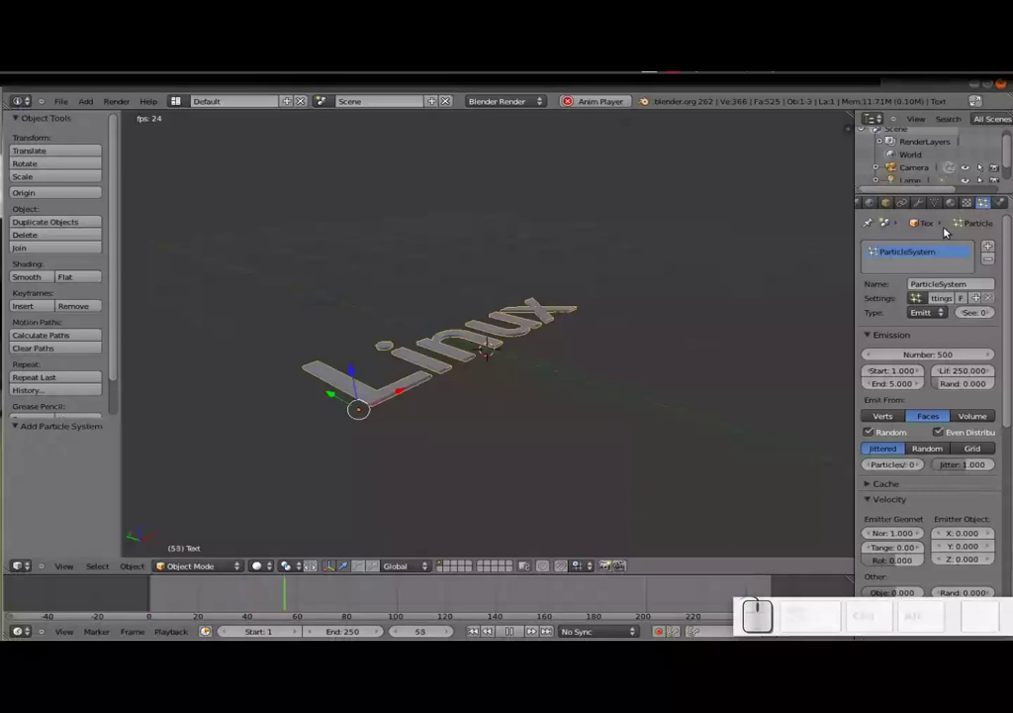
Step: Preview the emission with the new timing, then stop and rewind to frame 1
scroll(down, 3)
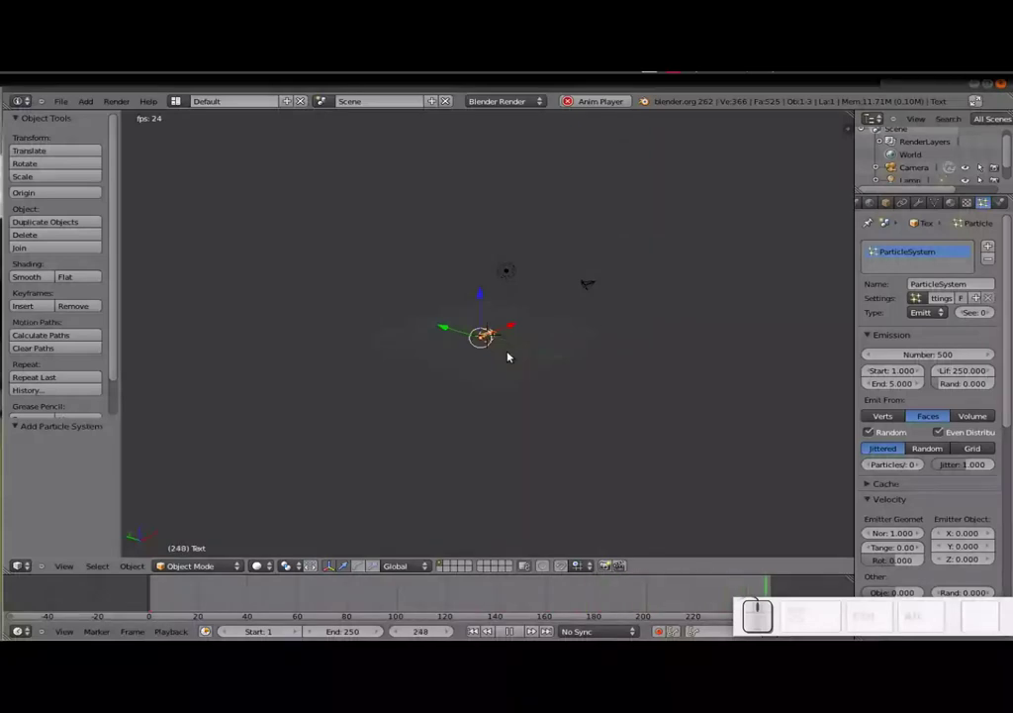
scroll(down, 3)
scroll(down, 3)
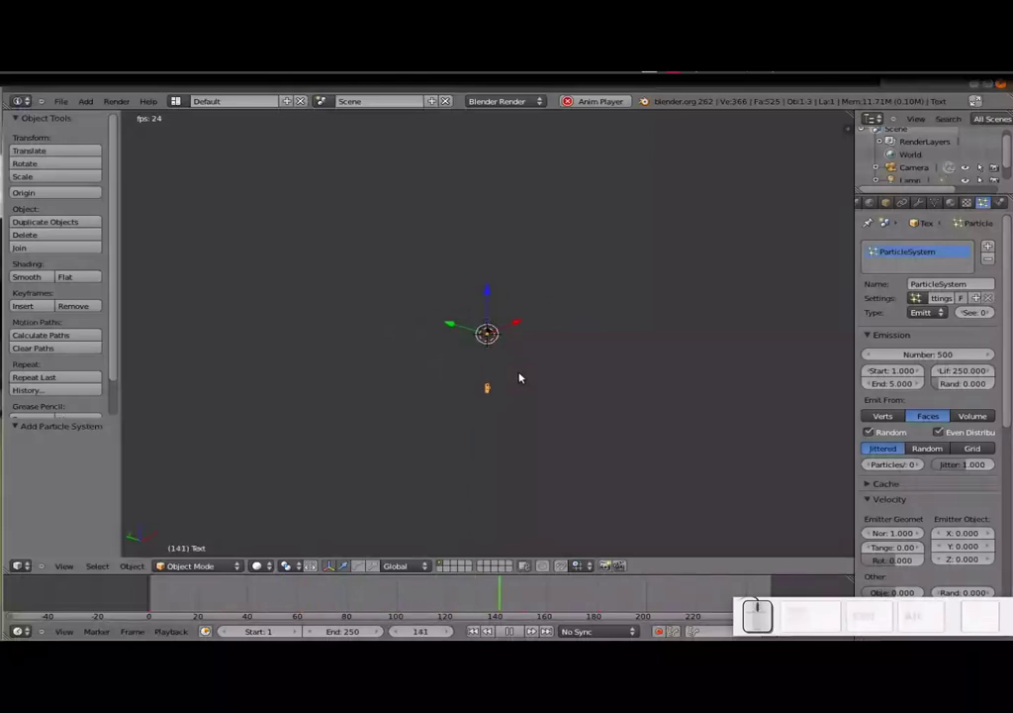
scroll(up, 3)
scroll(up, 3)
key(Escape)
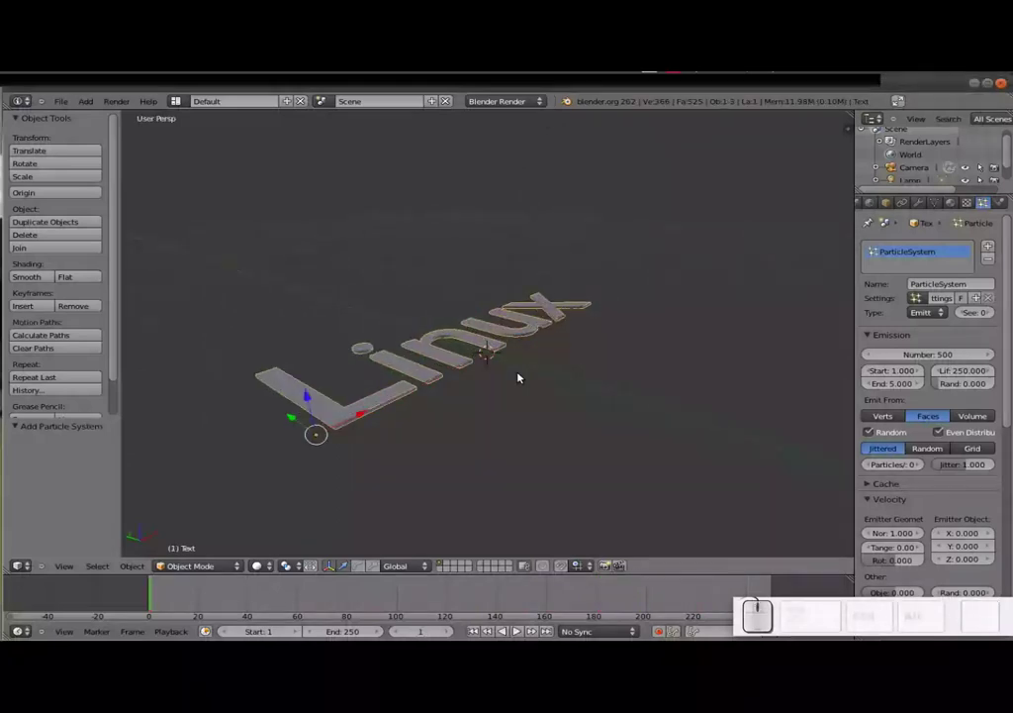
scroll(down, 3)
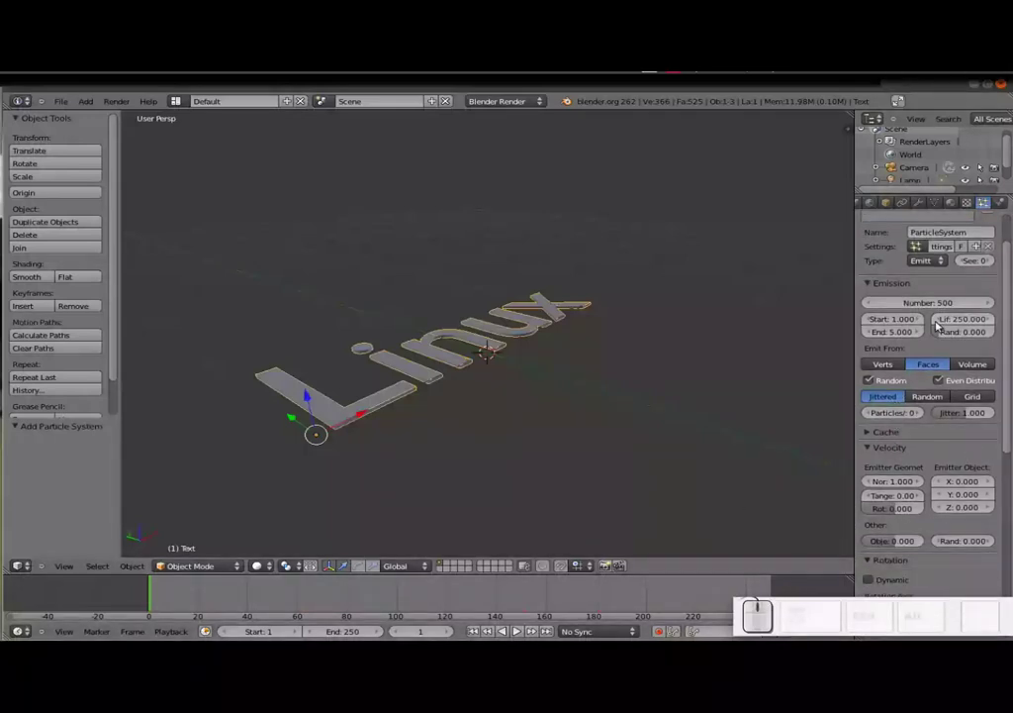
Step: Set the particles' emitter normal velocity to 0.3 and preview the motion
click(865, 280)
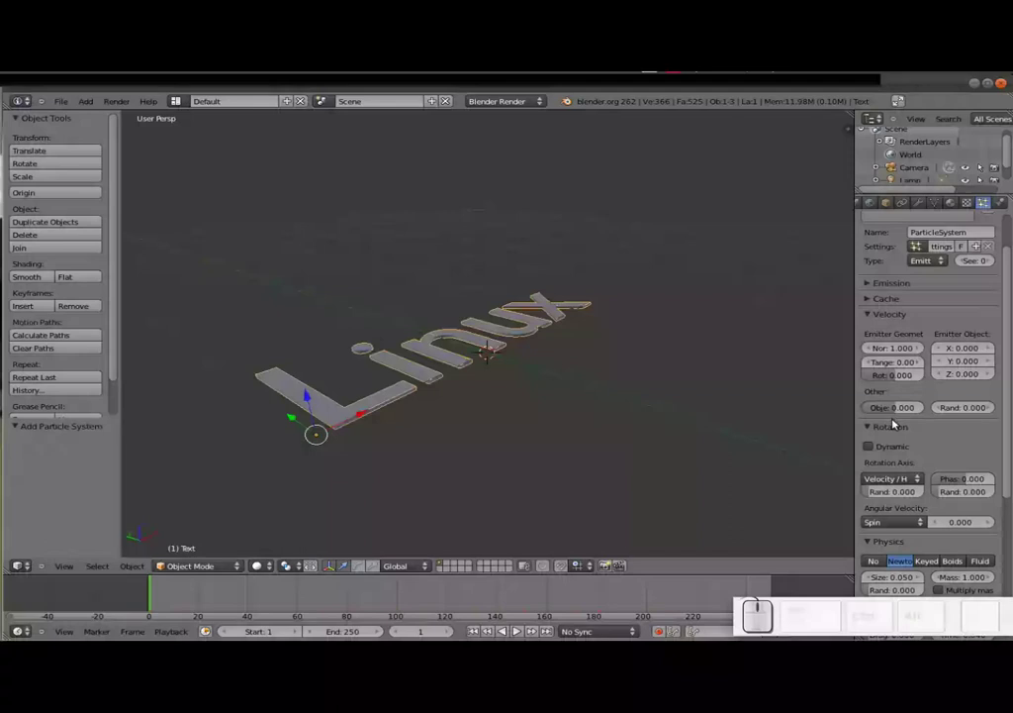
key(alt+a)
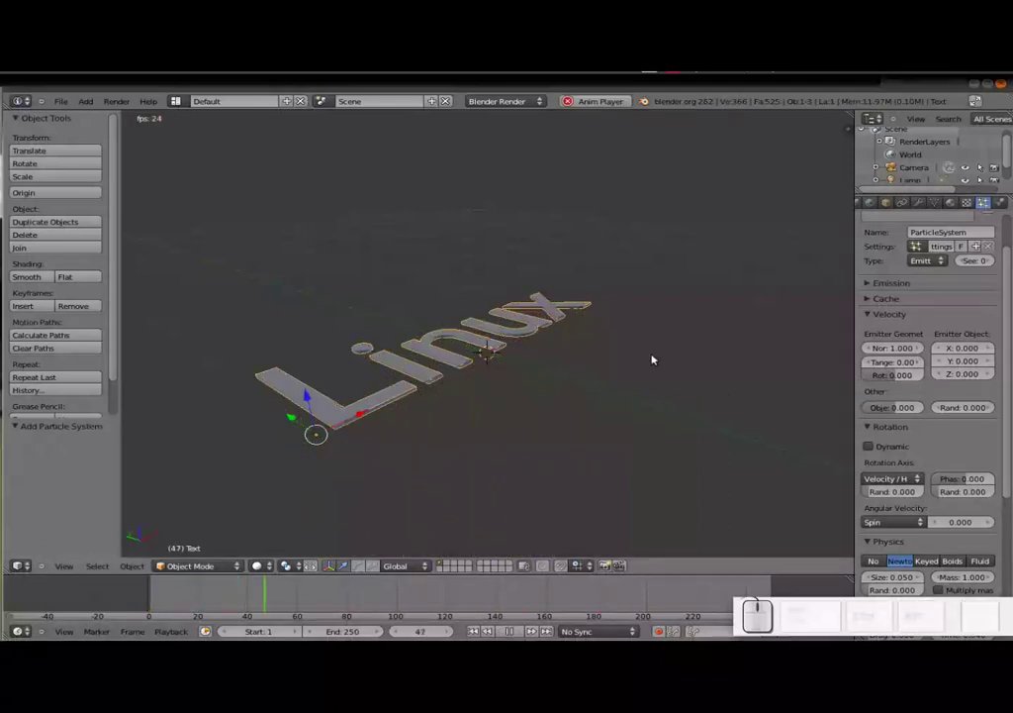
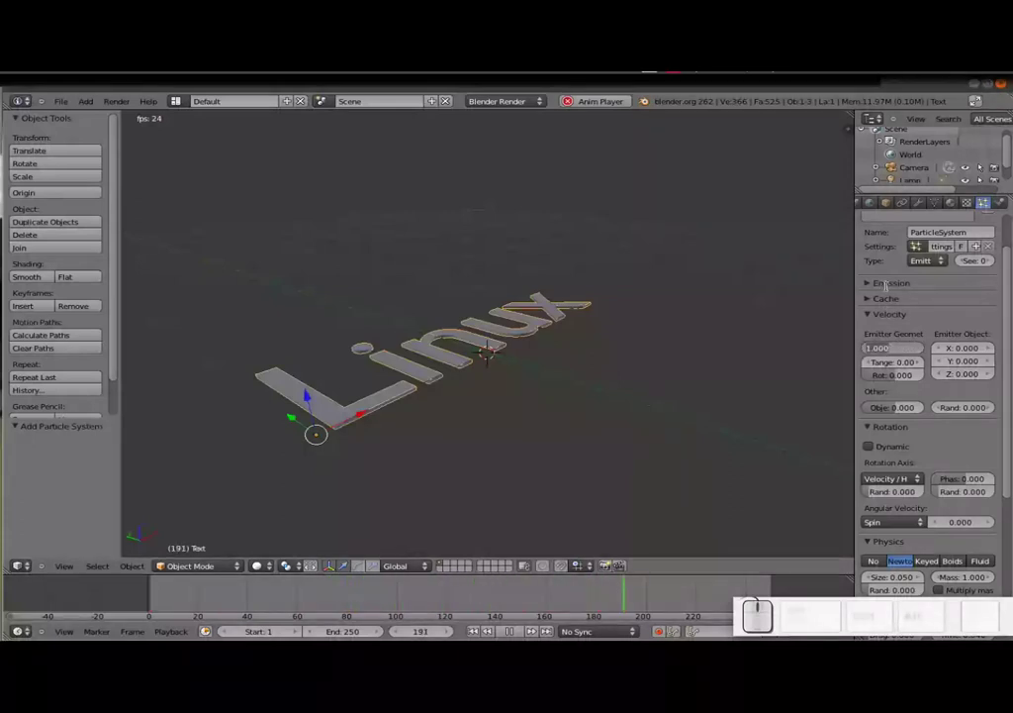
key(KP_Decimal)
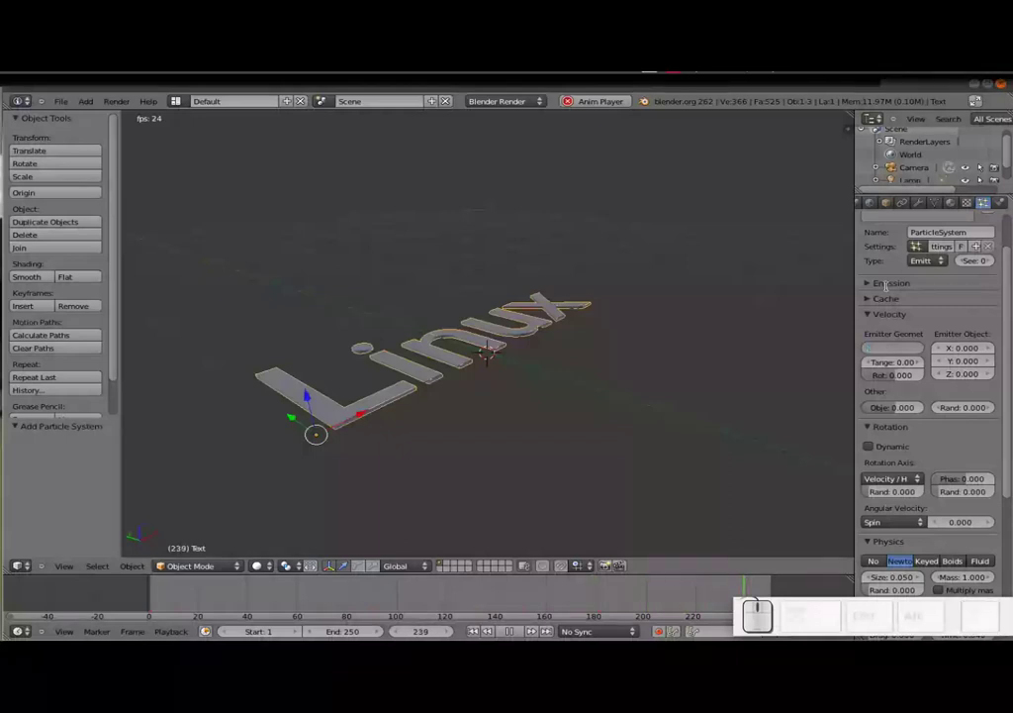
key(KP_3)
key(KP_Enter)
key(Escape)
key(alt+a)
key(Escape)
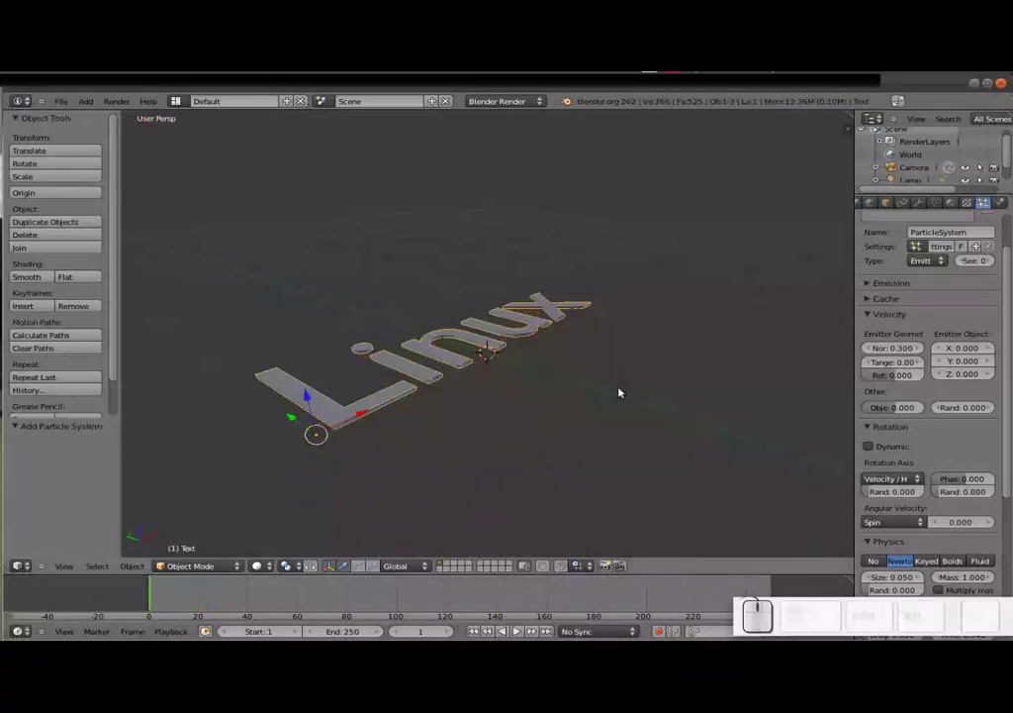
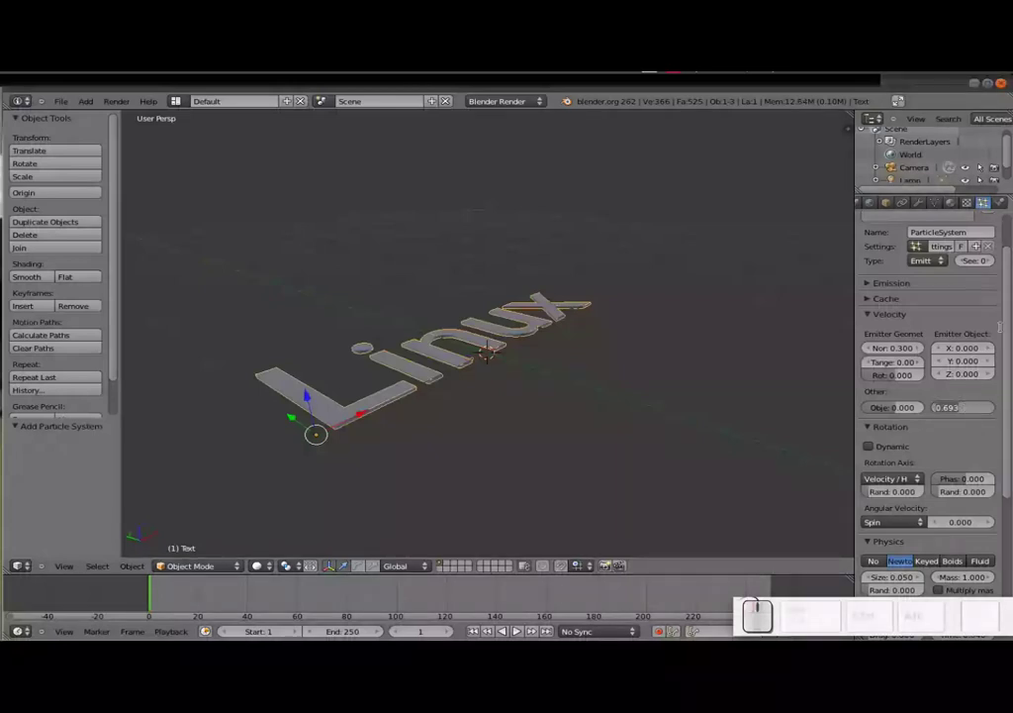
Step: Set the particles' random velocity to 0.5
key(KP_Decimal)
key(KP_5)
key(KP_Enter)
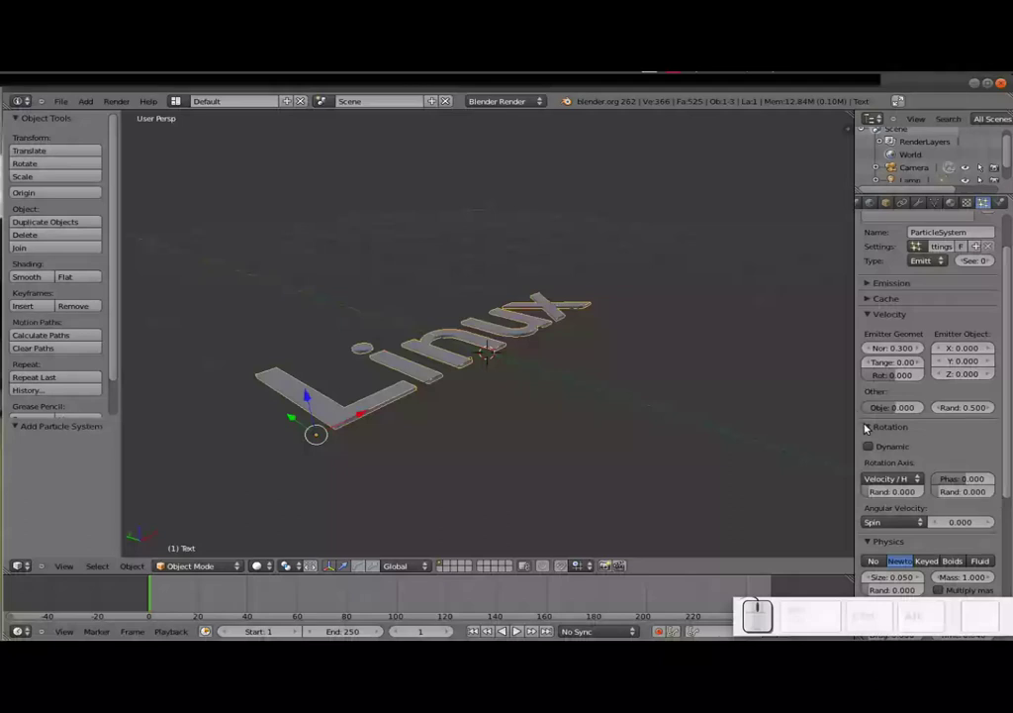
click(873, 425)
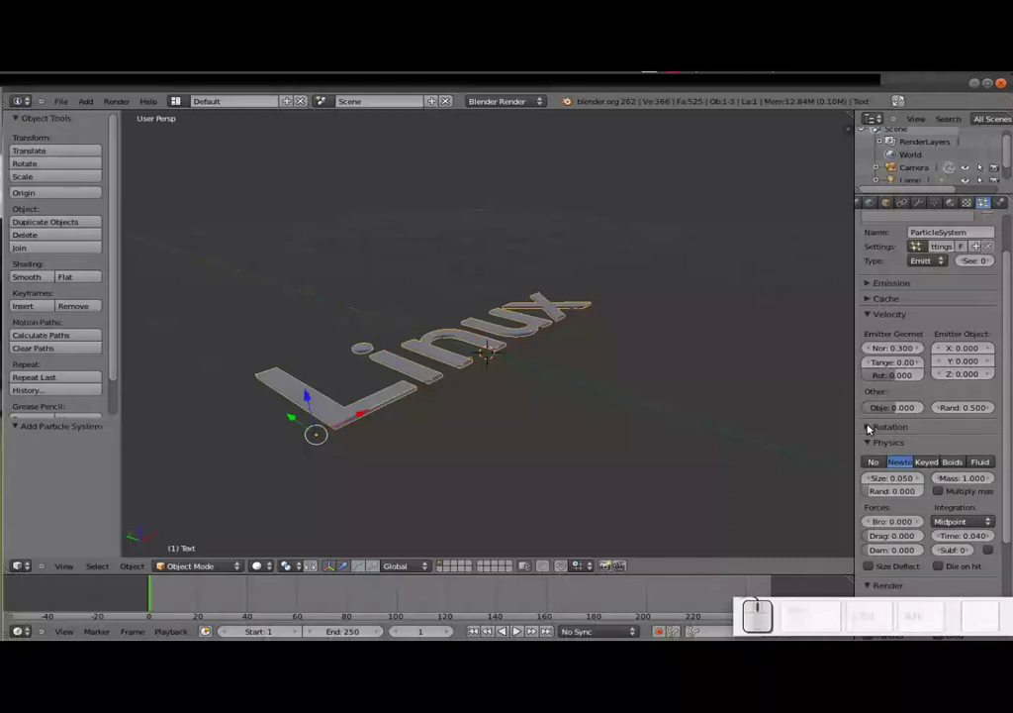
scroll(down, 3)
click(877, 588)
scroll(down, 3)
drag(914, 484, 571, 414)
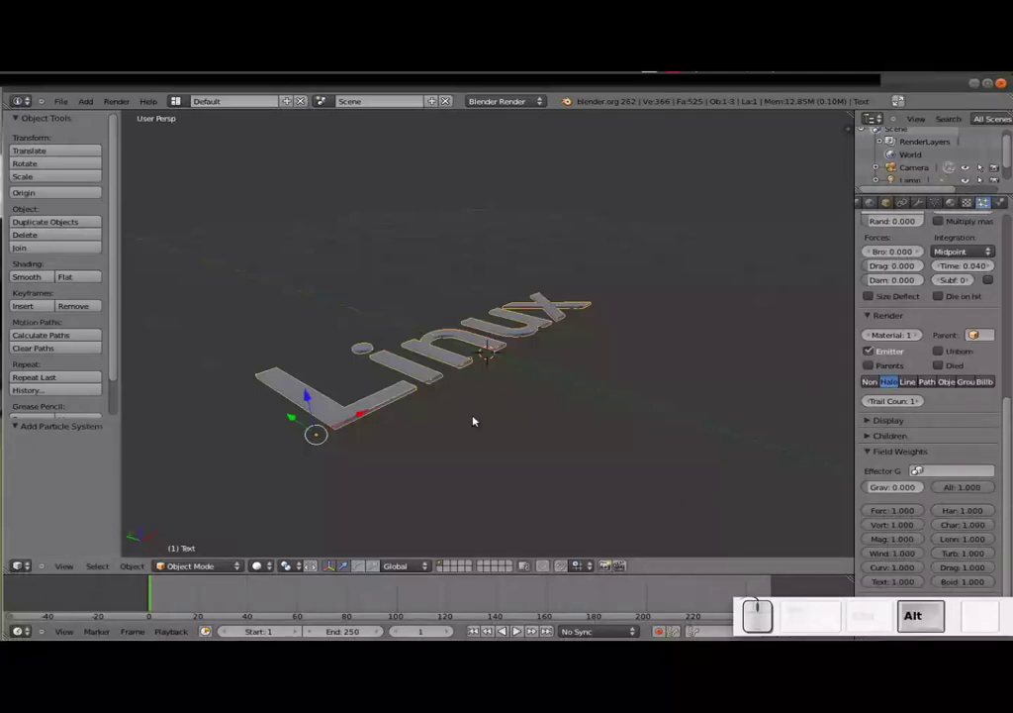
key(alt+a)
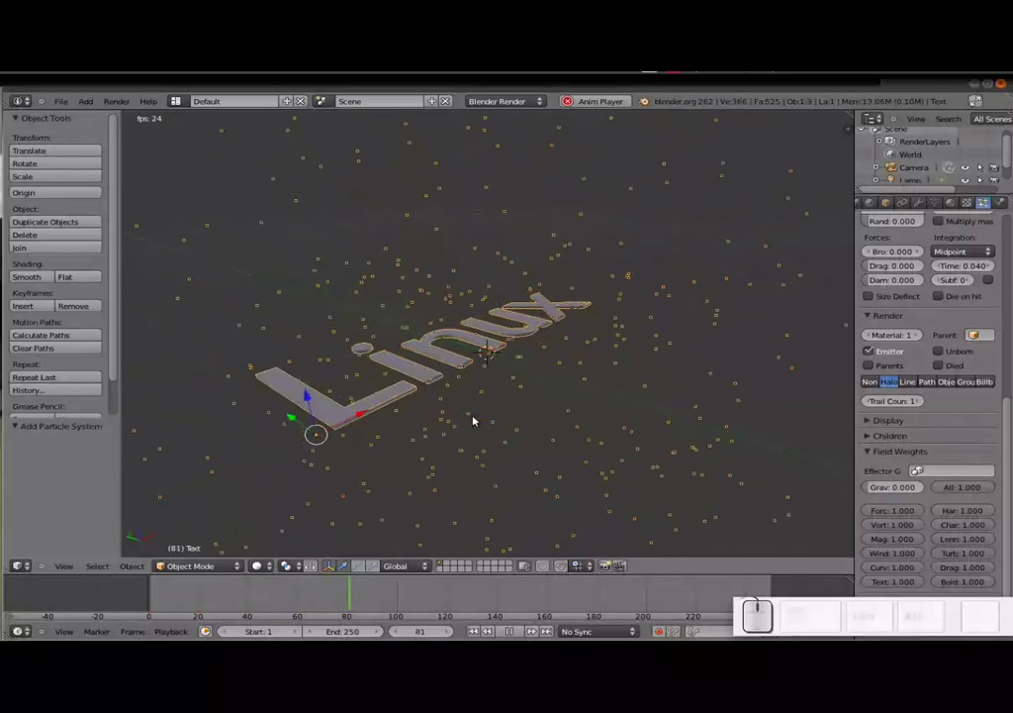
key(Escape)
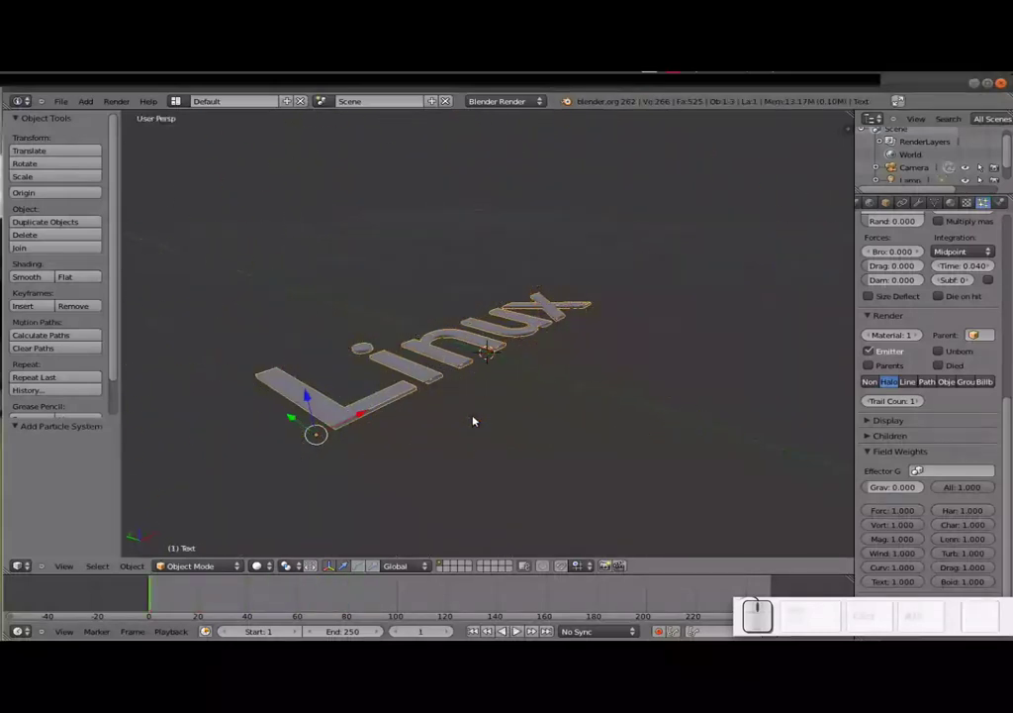
key(alt+a)
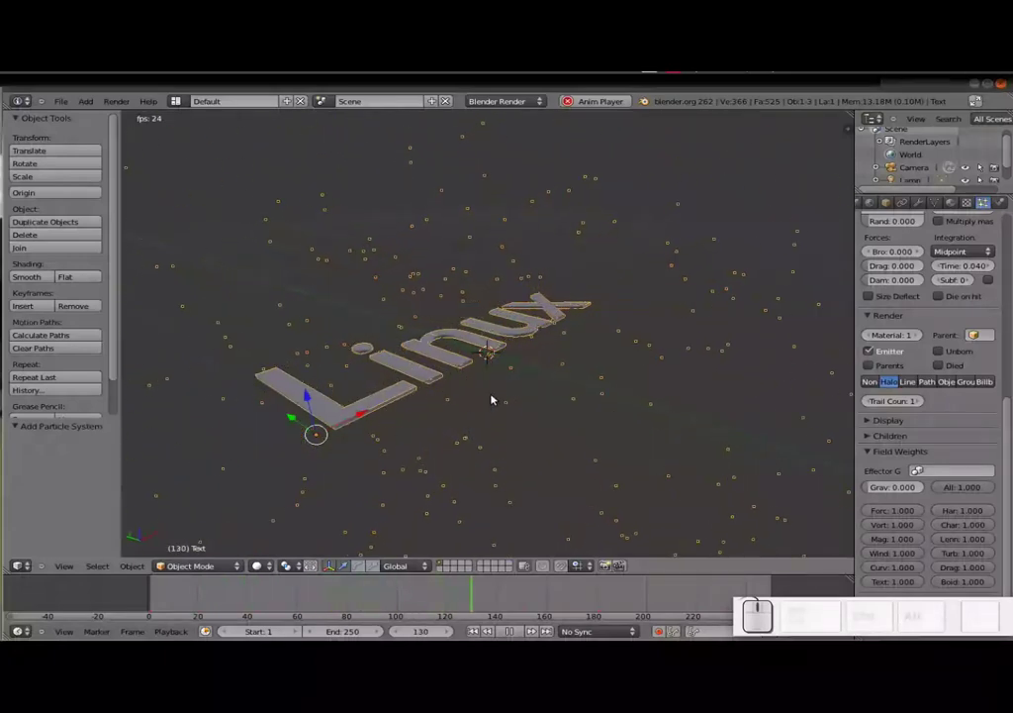
key(Escape)
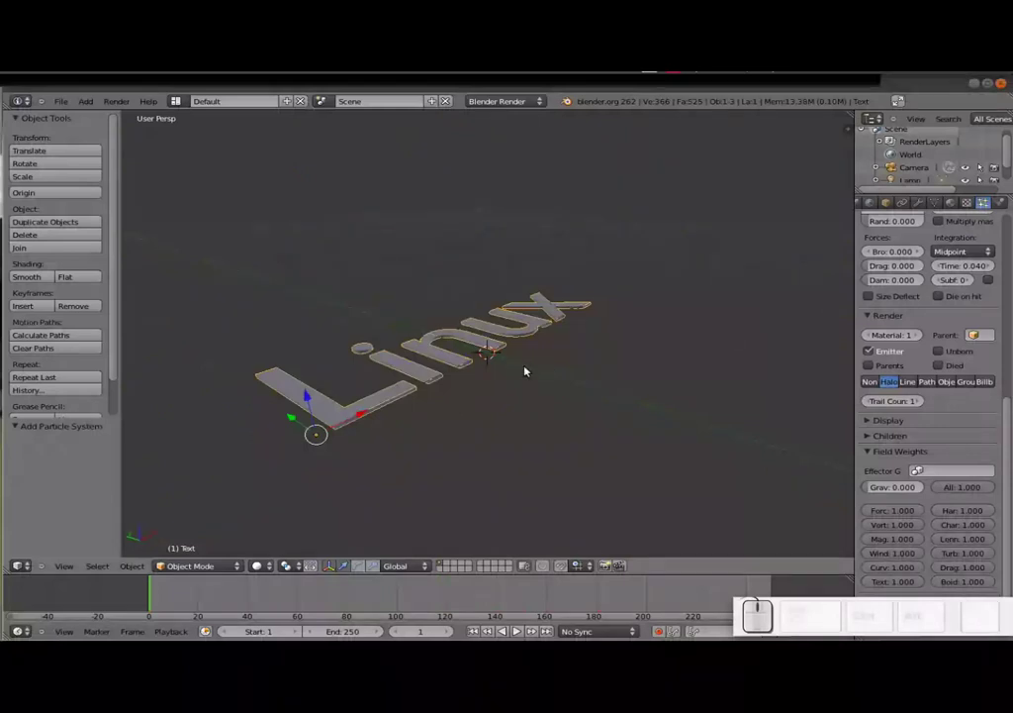
Step: From top view, try a particle damping of 0.4 and preview the scatter
key(KP_7)
key(alt+a)
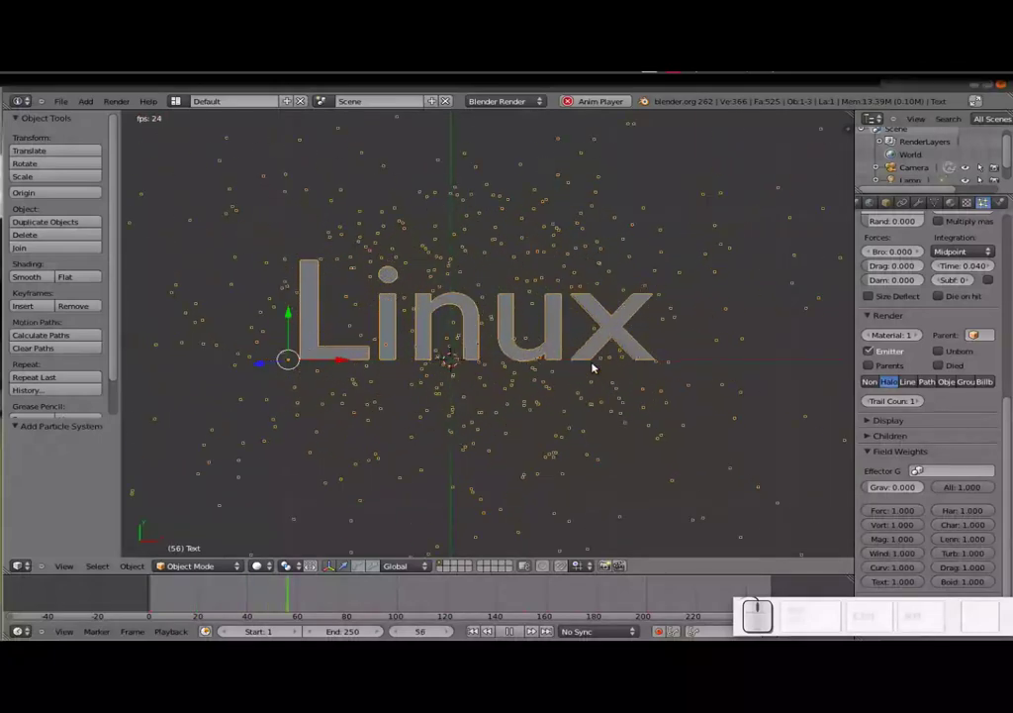
key(Escape)
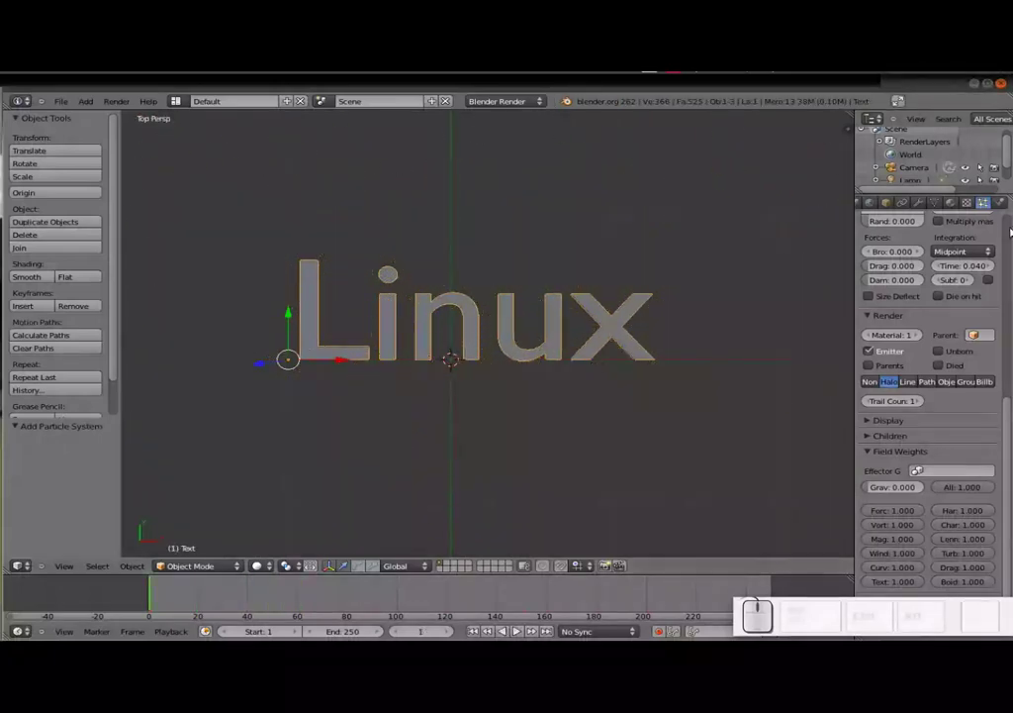
scroll(up, 3)
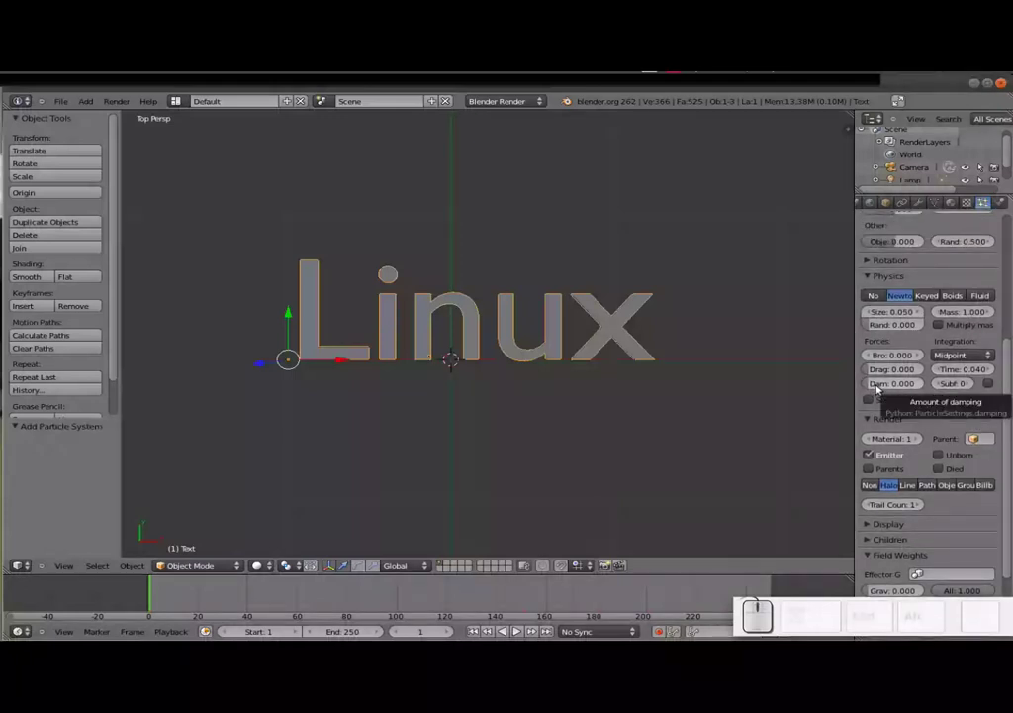
click(887, 387)
key(KP_Decimal)
key(KP_4)
key(KP_Enter)
key(alt+a)
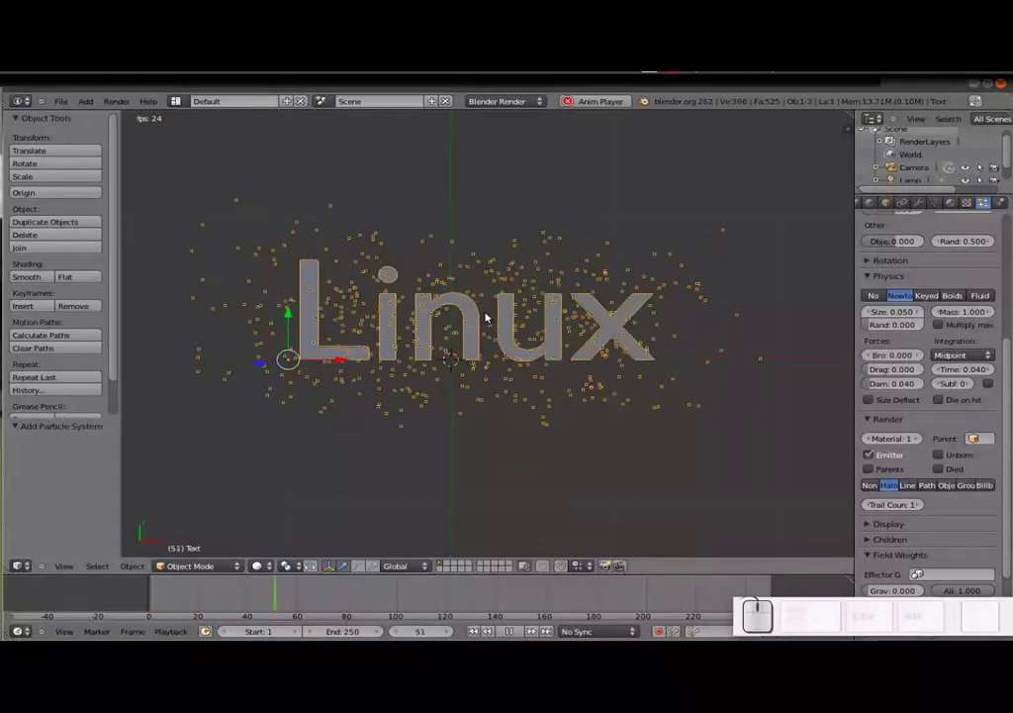
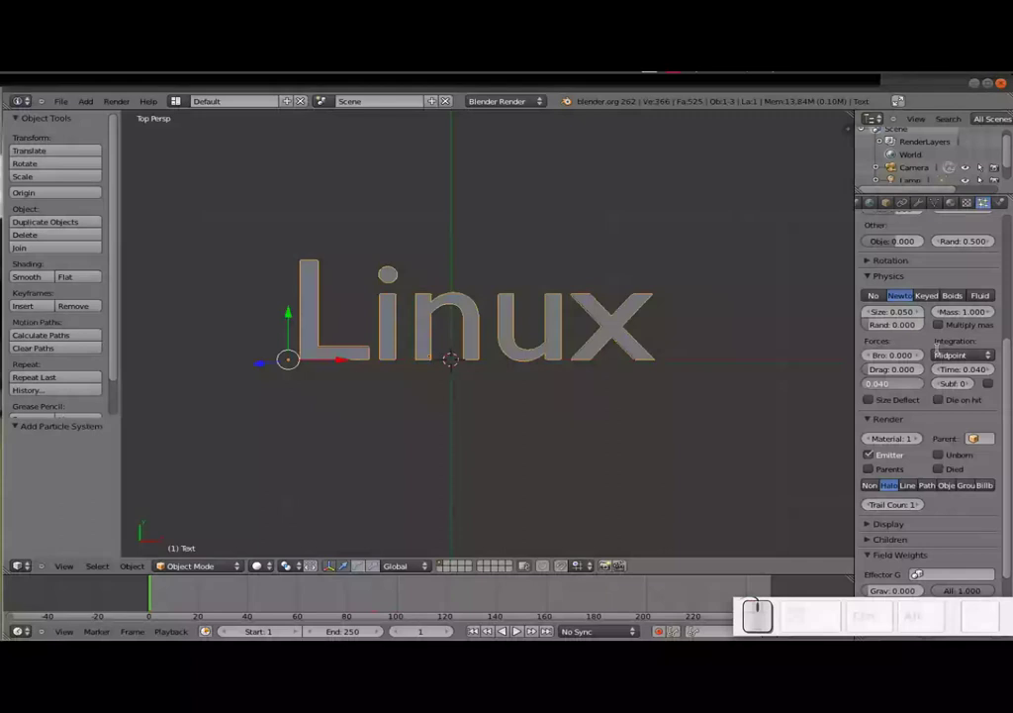
Step: Try damping 0.100, settle on 0.020, and preview the tighter particle scatter
key(KP_Decimal)
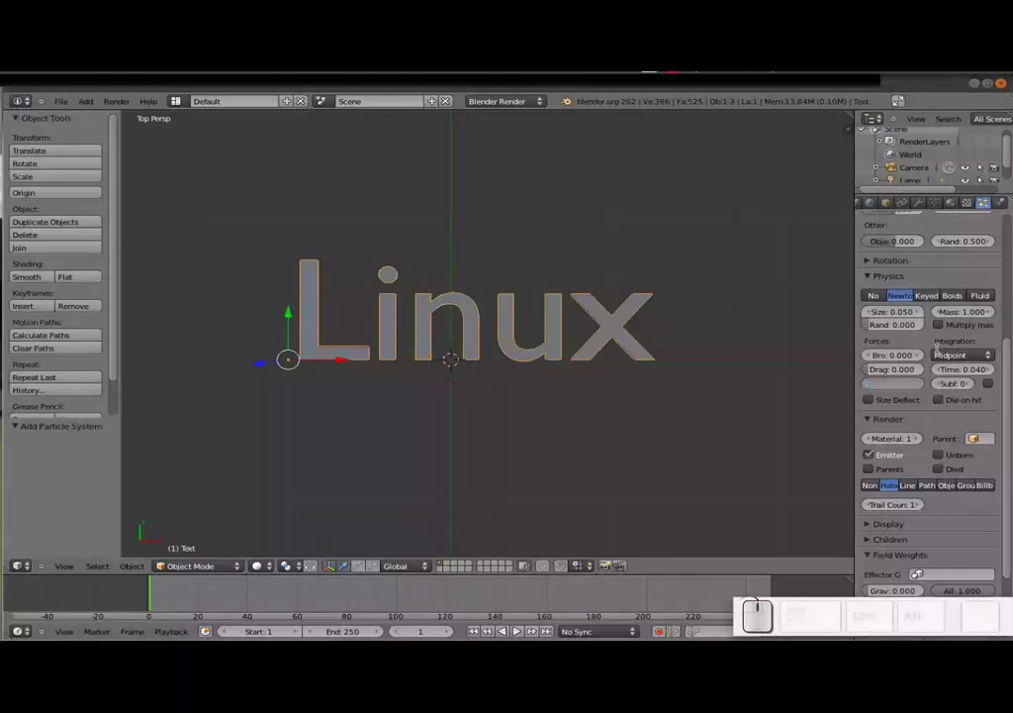
key(KP_1)
key(KP_Enter)
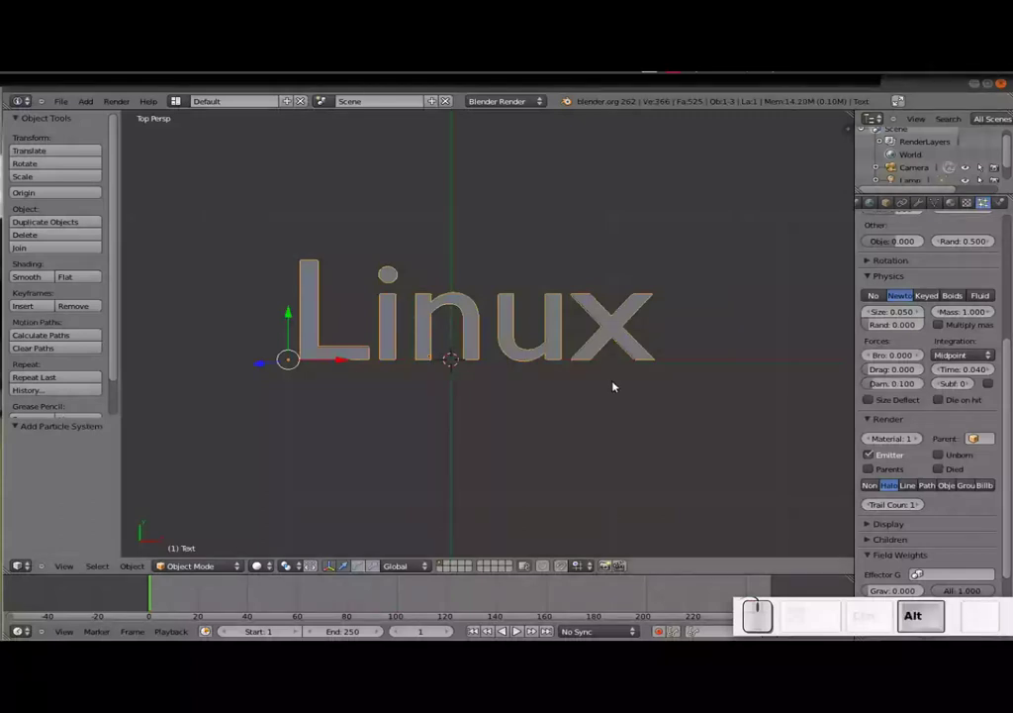
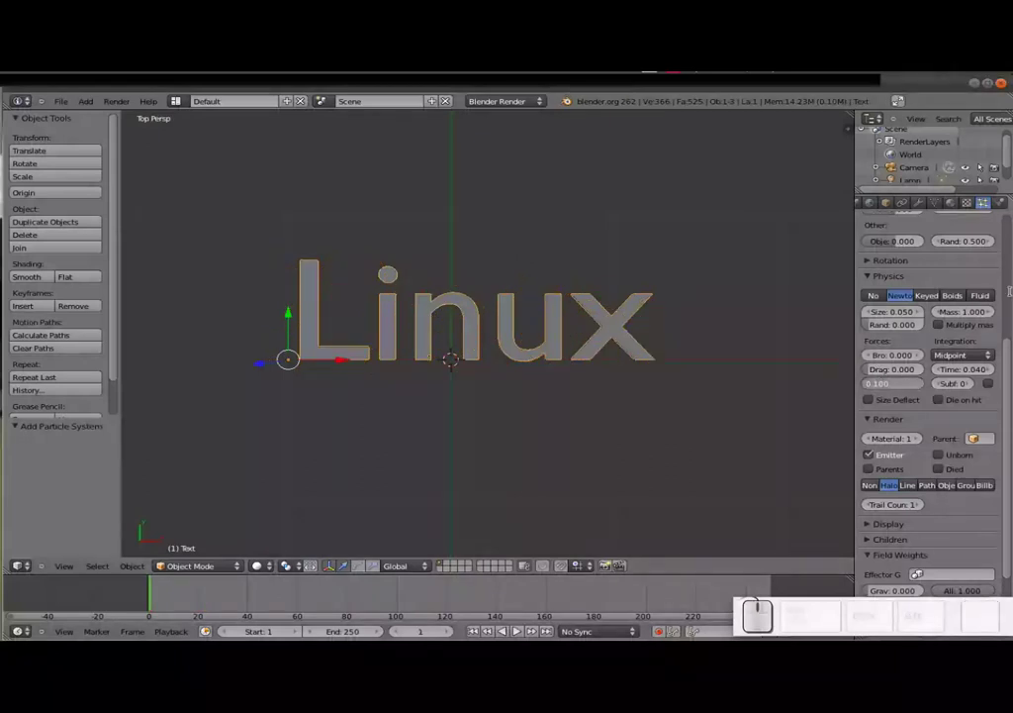
key(KP_Decimal)
key(KP_0)
key(KP_2)
key(KP_Enter)
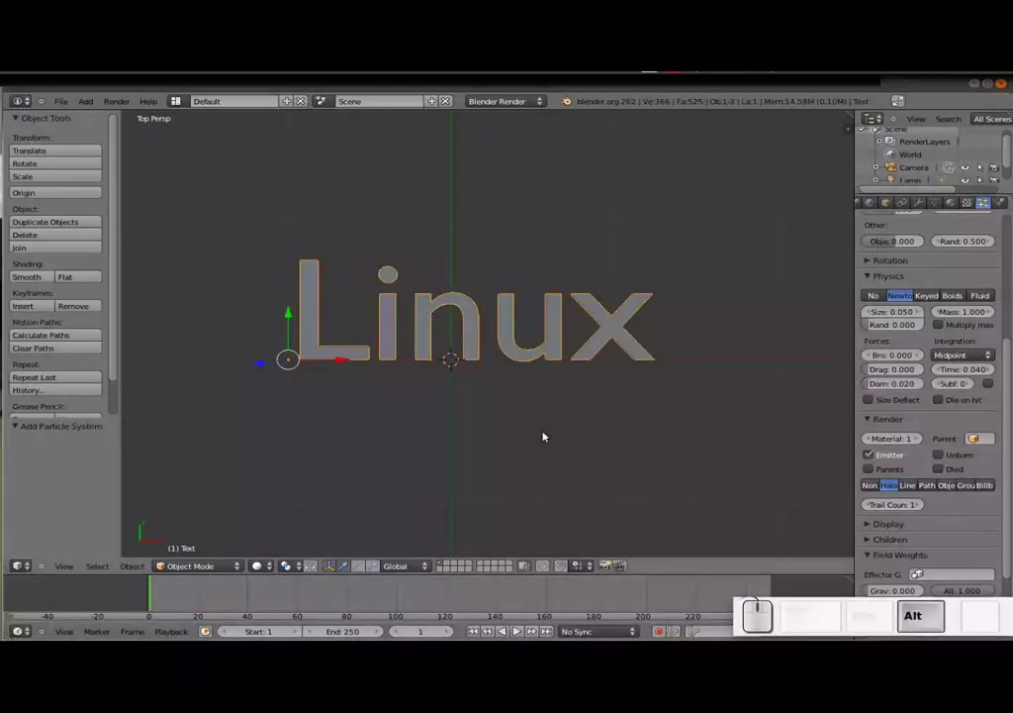
key(alt+a)
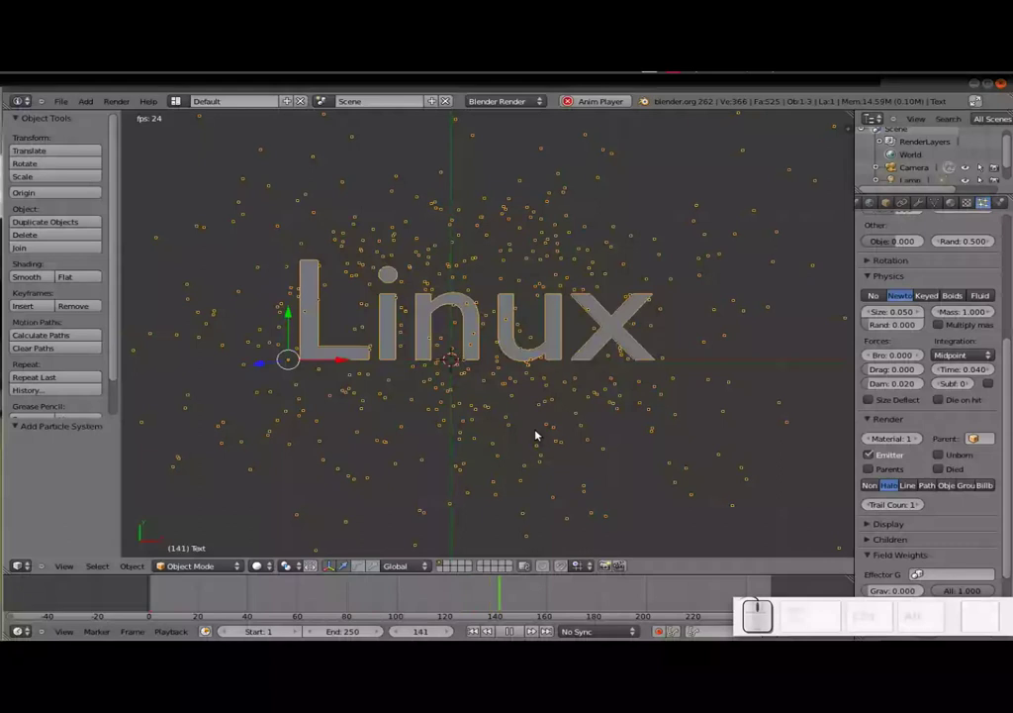
key(Escape)
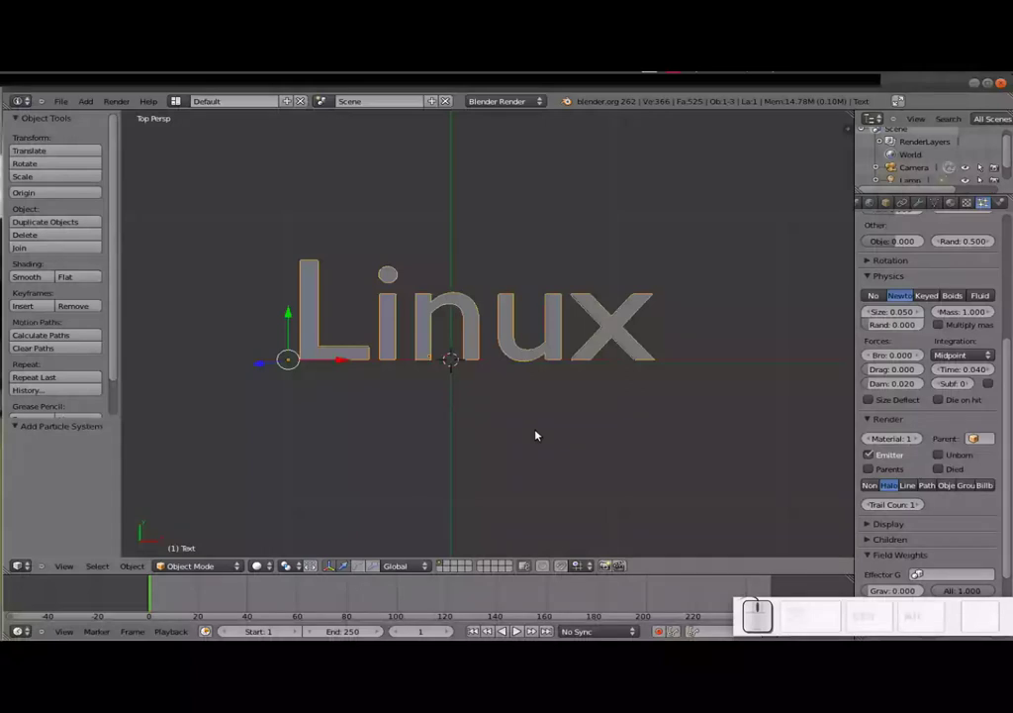
Step: Add an Explode modifier to the Linux mesh and preview it shattering into flying shards
scroll(up, 3)
scroll(down, 3)
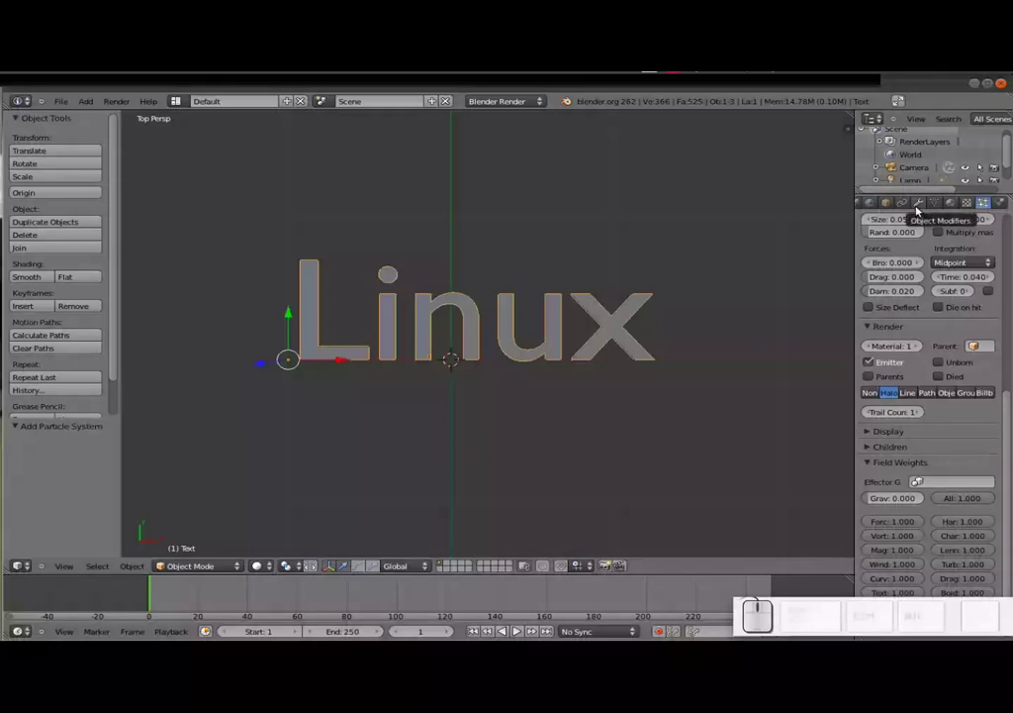
click(922, 208)
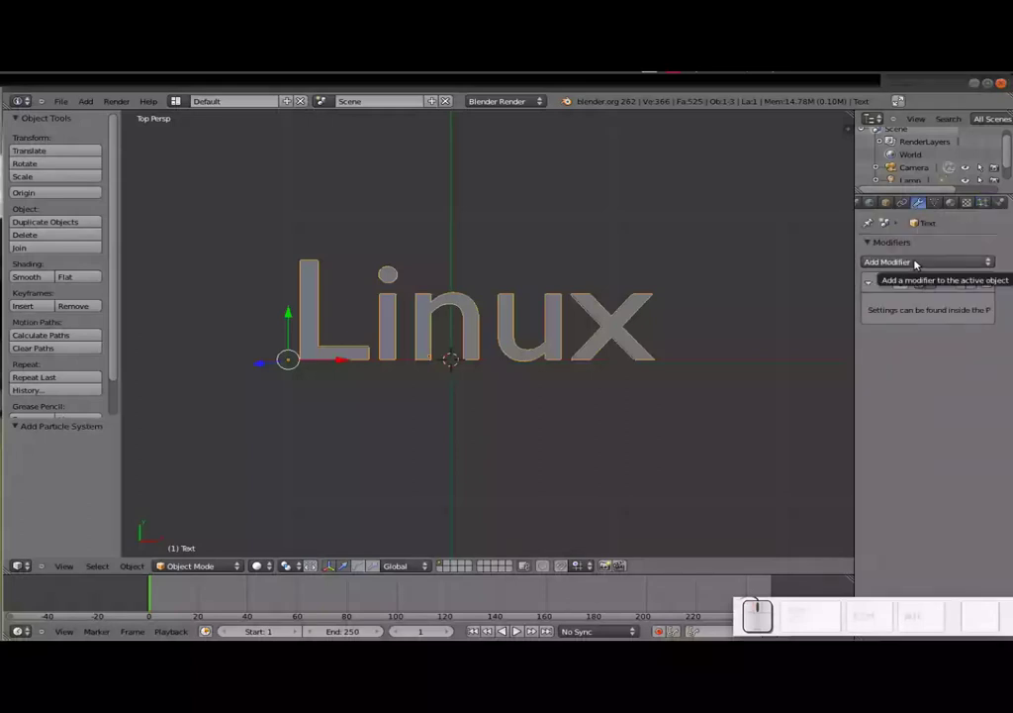
click(924, 262)
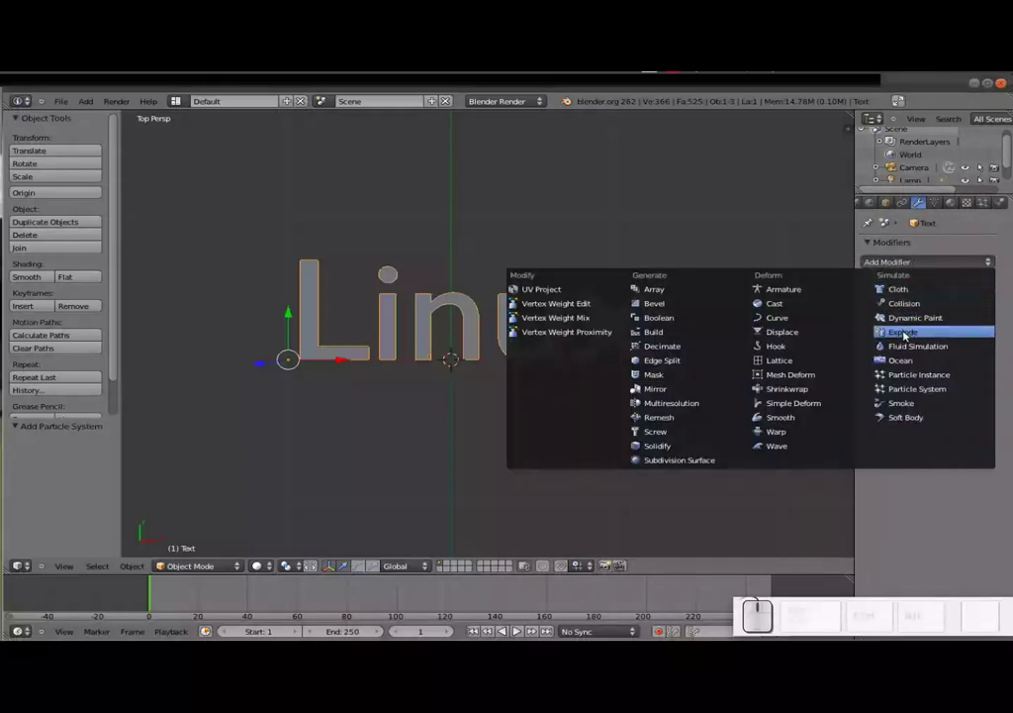
click(905, 333)
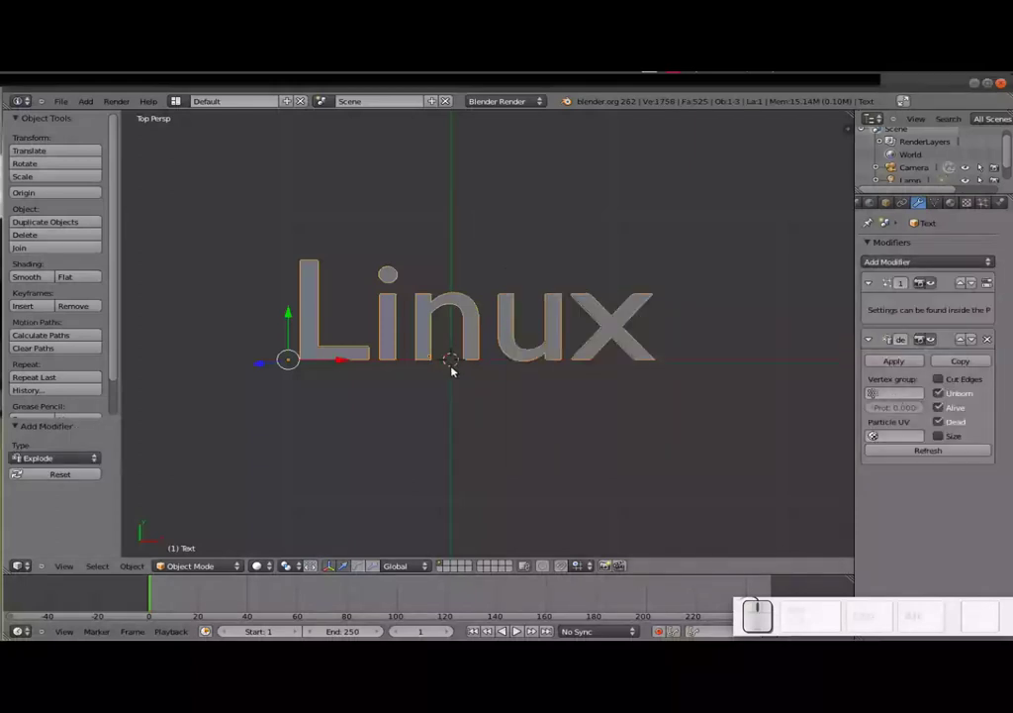
key(alt+a)
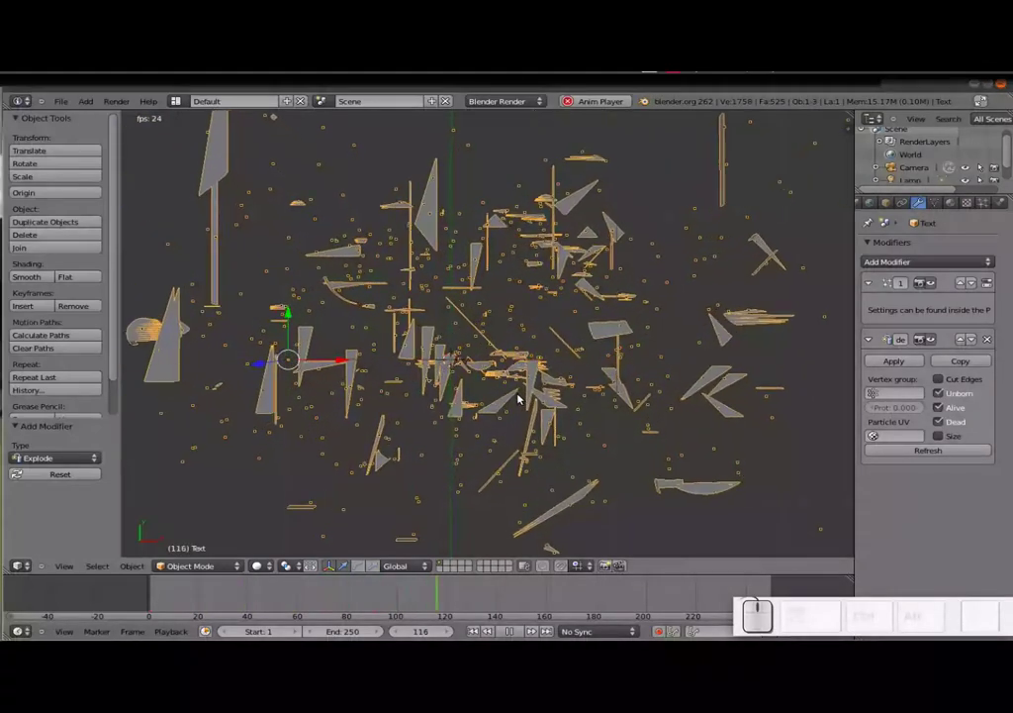
key(Escape)
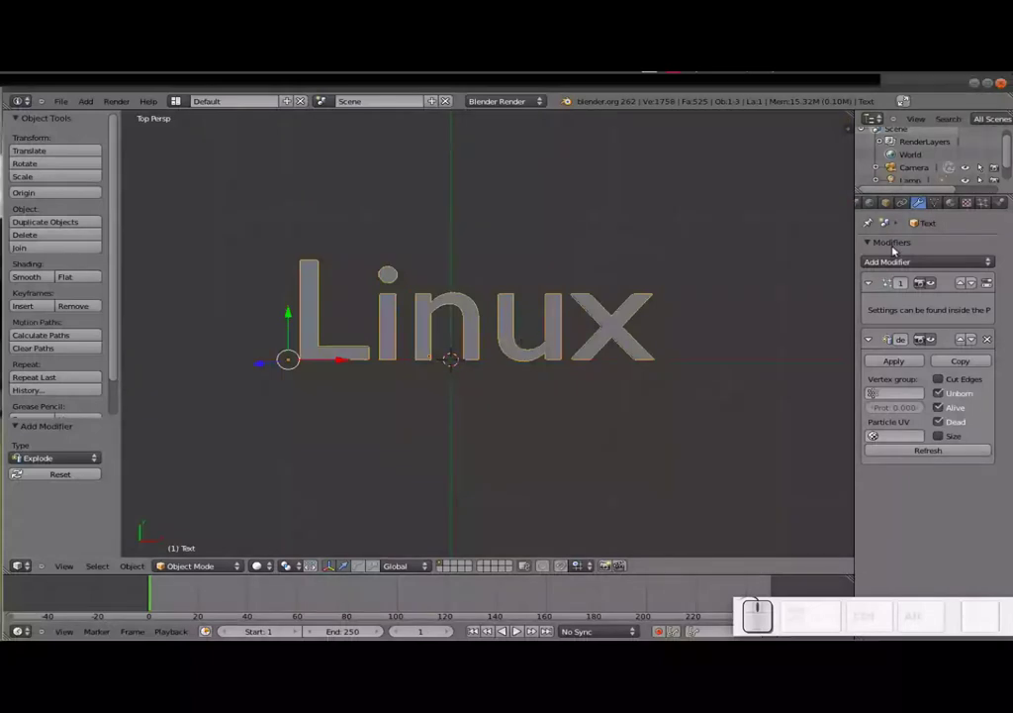
Step: Add an Explode modifier below the particle system and preview the Linux text shattering
click(988, 204)
scroll(down, 3)
scroll(up, 3)
scroll(up, 3)
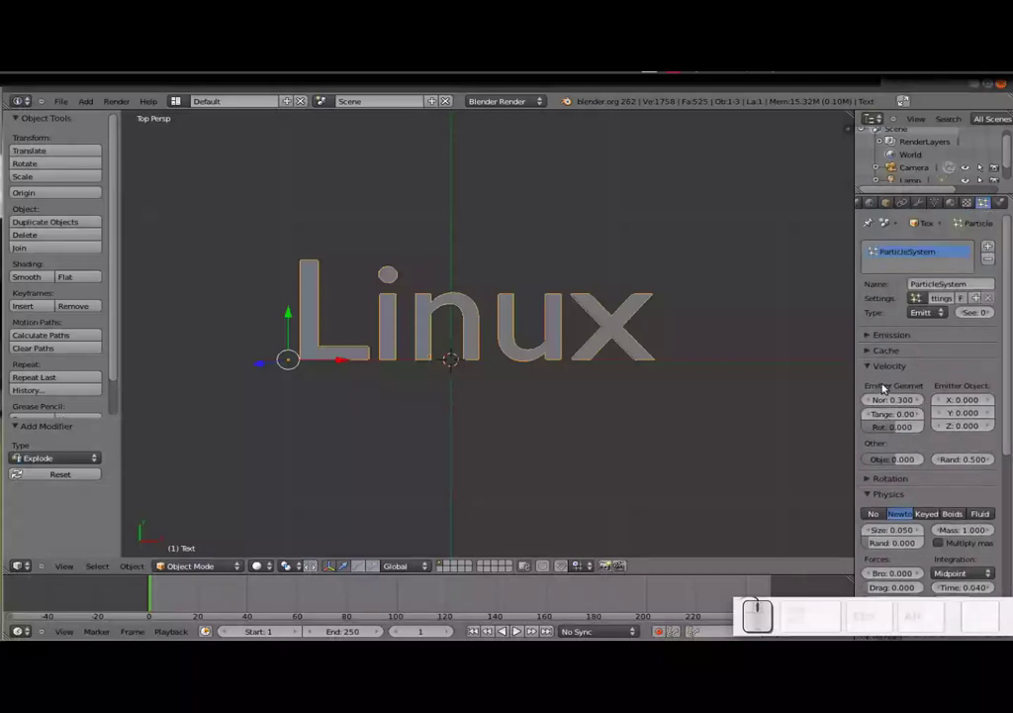
drag(870, 334, 876, 371)
scroll(down, 3)
scroll(down, 3)
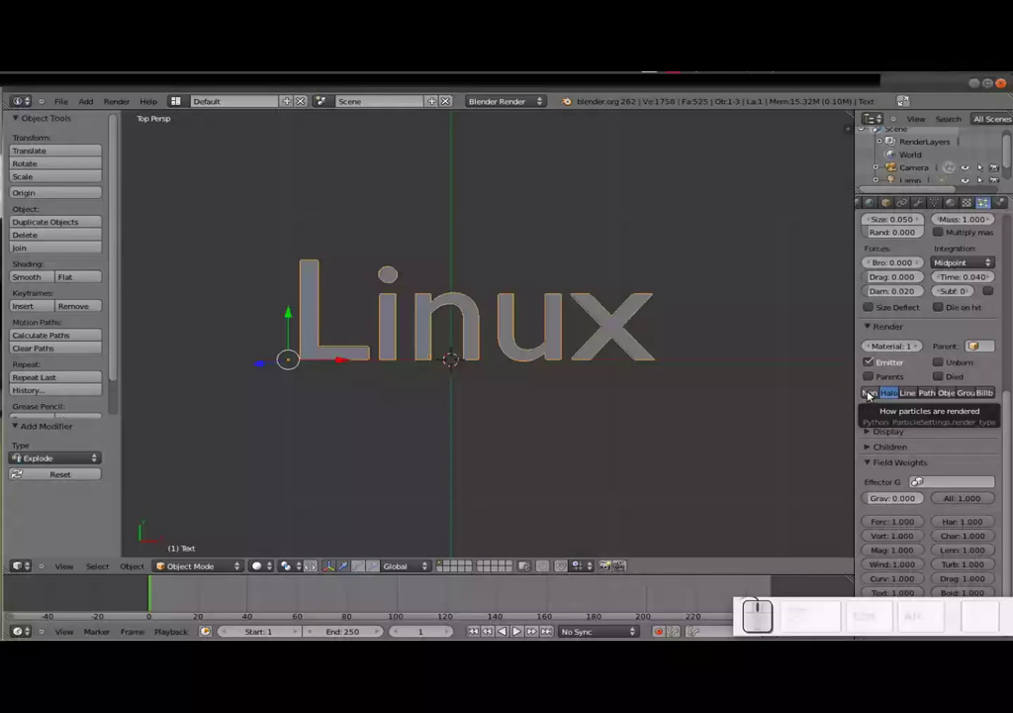
key(alt+a)
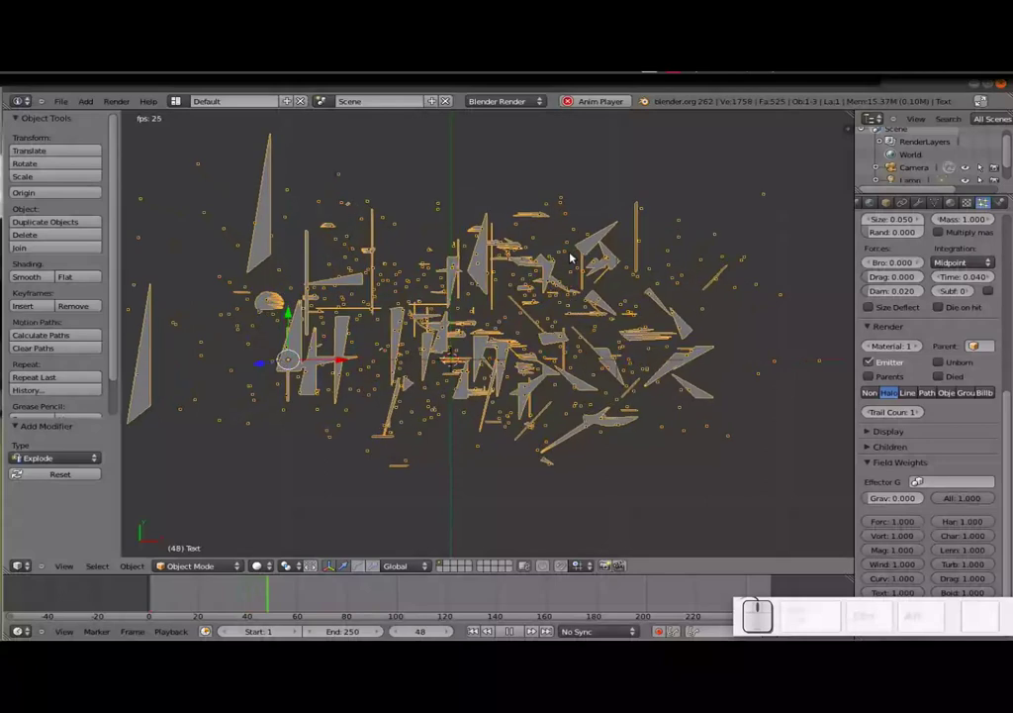
key(Escape)
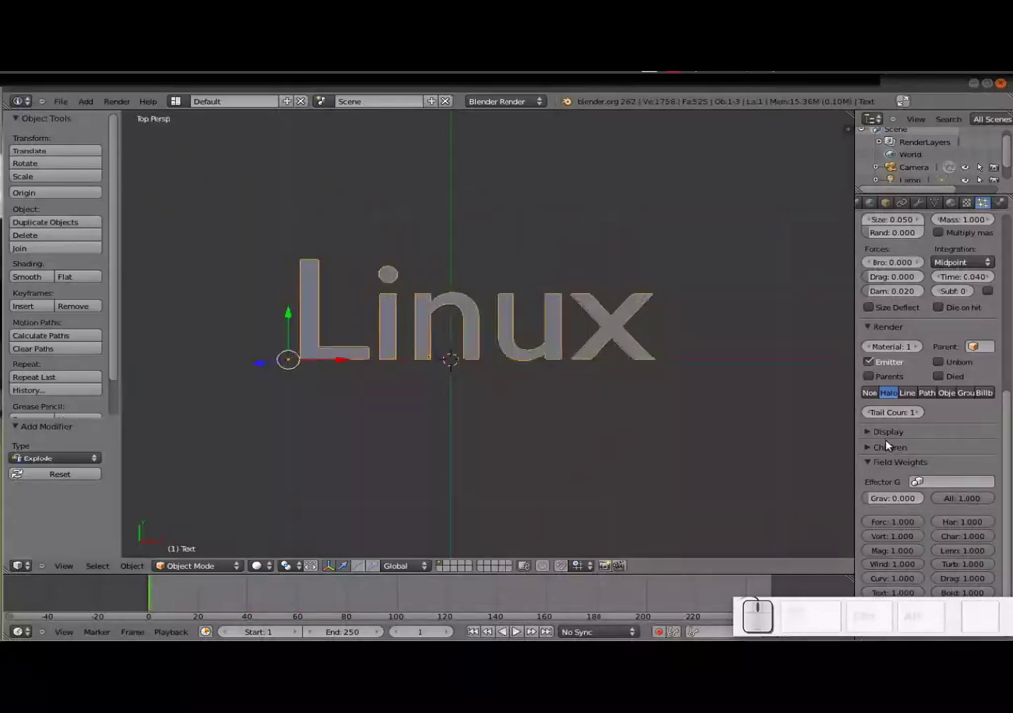
Step: Set particle rendering to None so shards fly without visible dots, then preview again
click(871, 395)
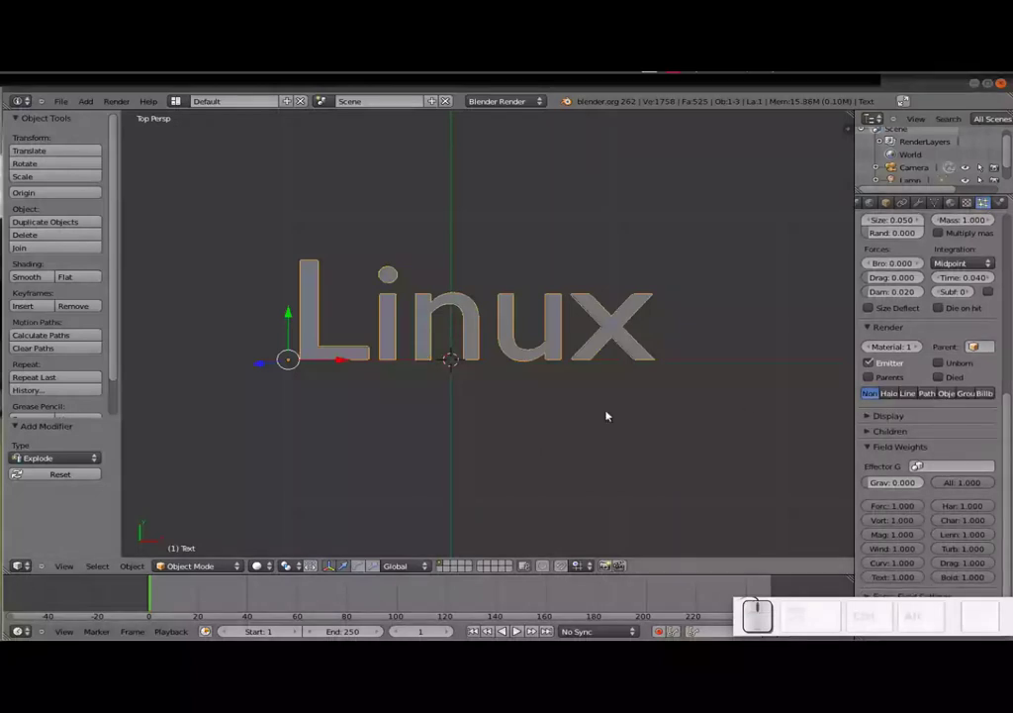
key(alt+a)
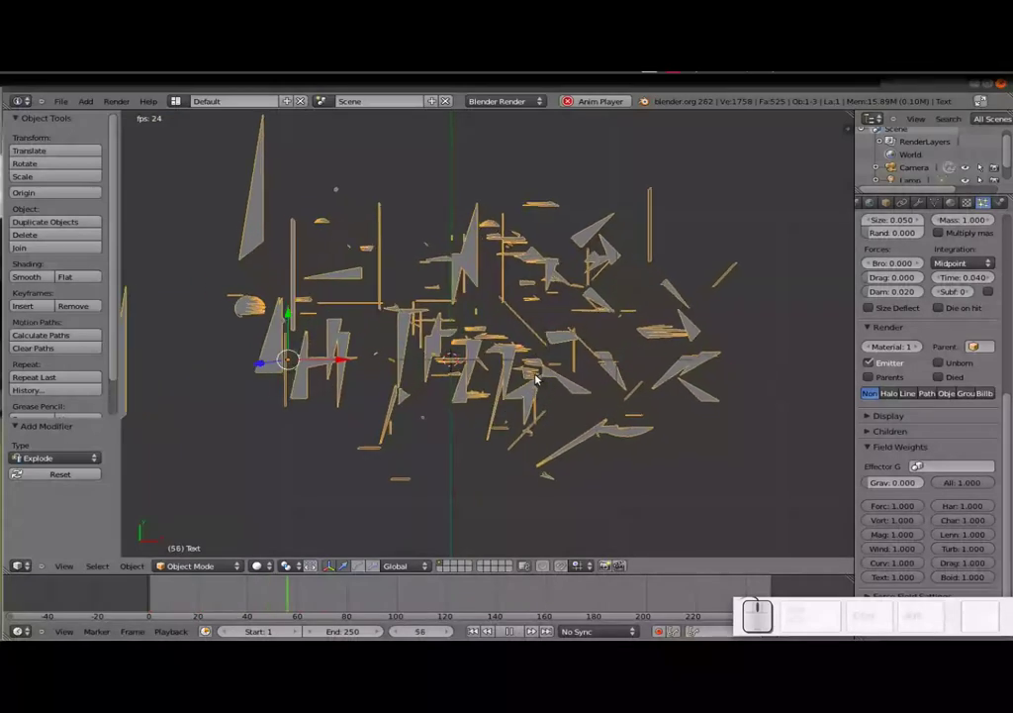
key(Escape)
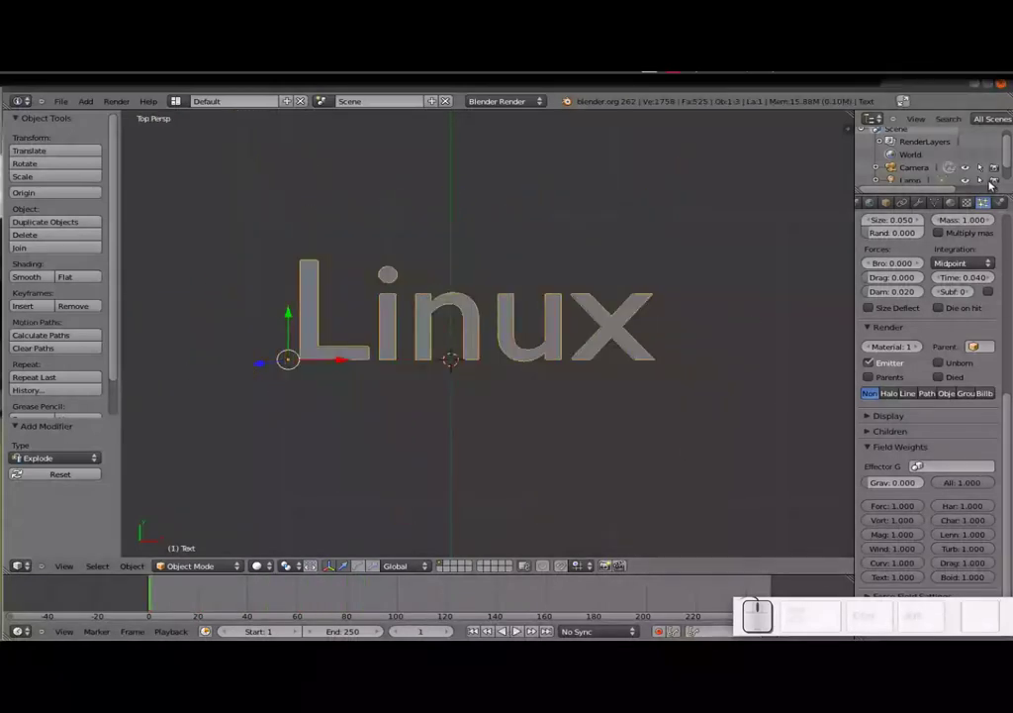
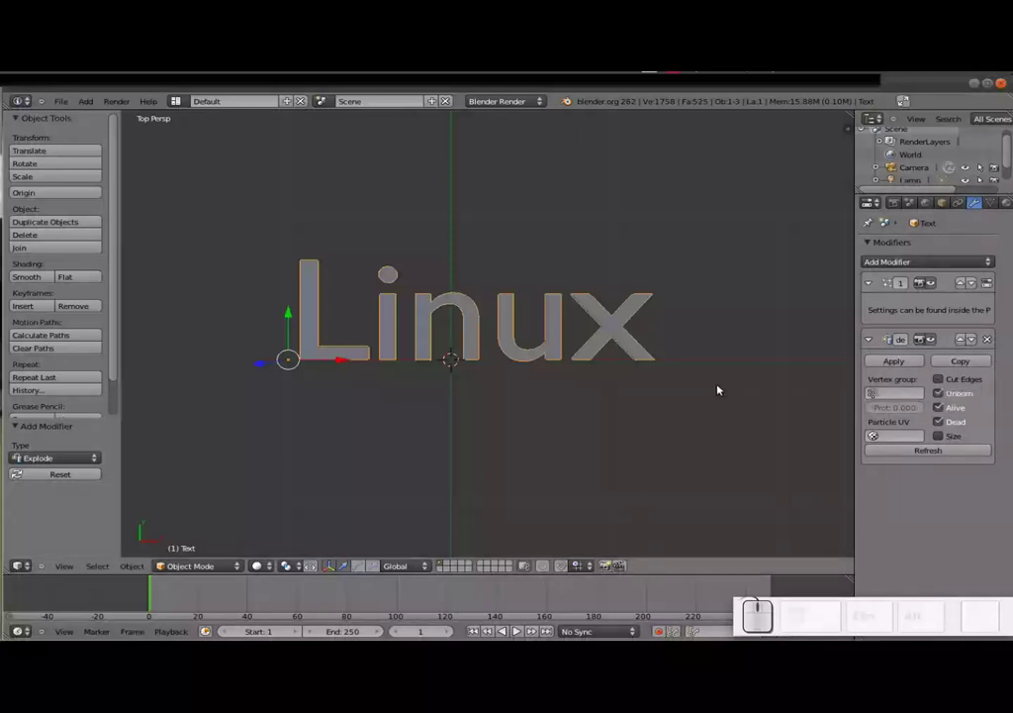
Step: Enable Cut Edges on the Explode modifier and preview the chunkier fragments
key(alt+a)
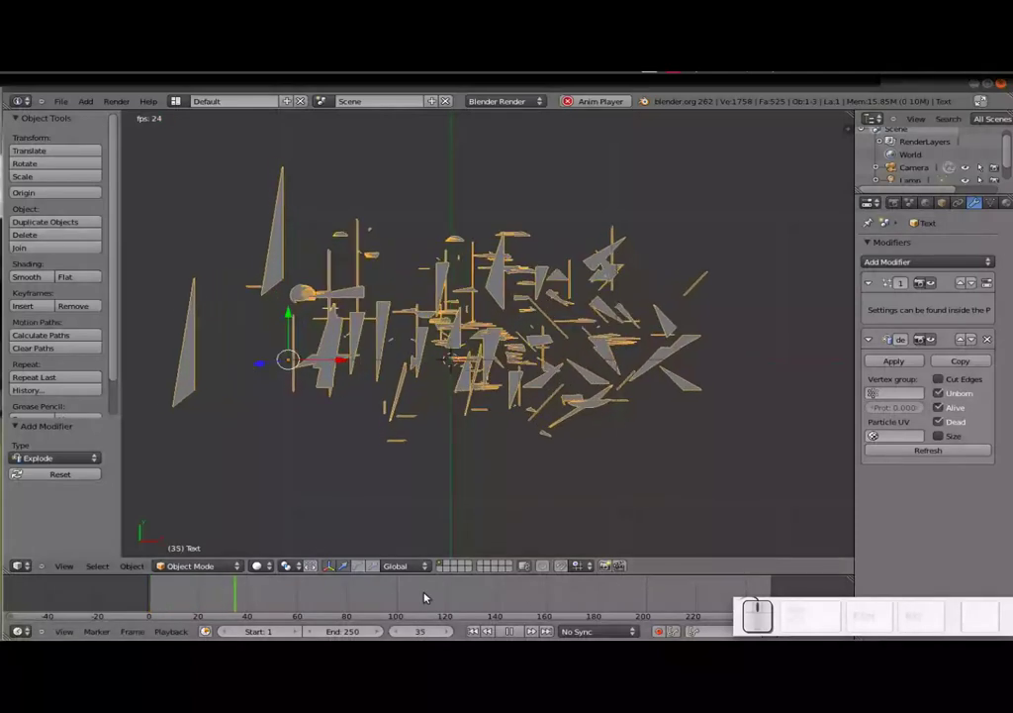
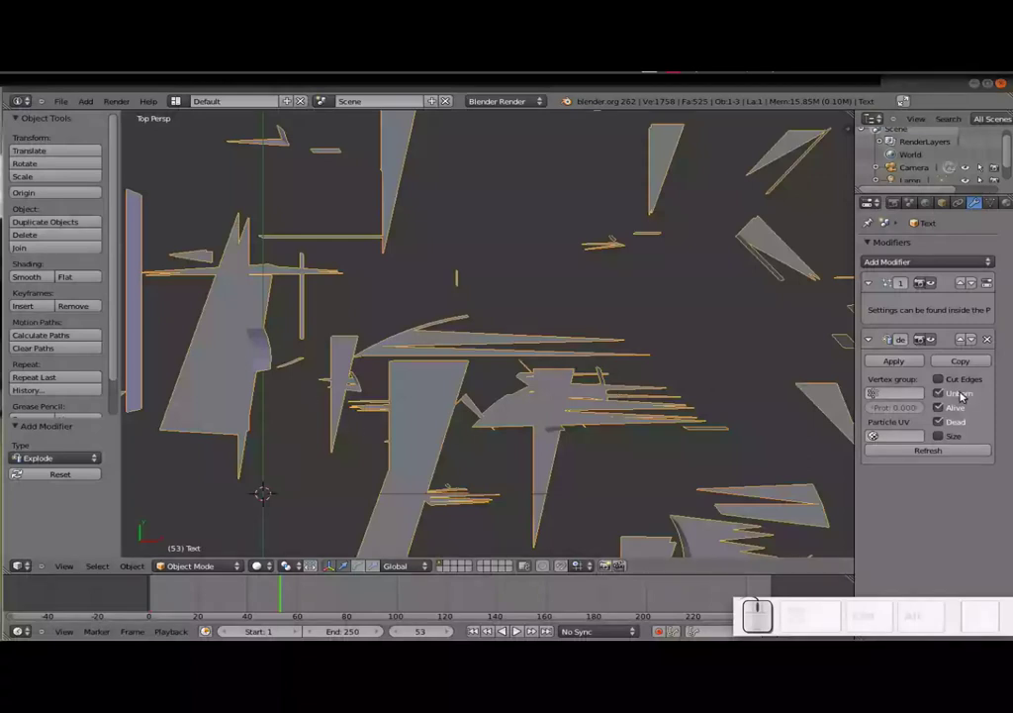
click(940, 379)
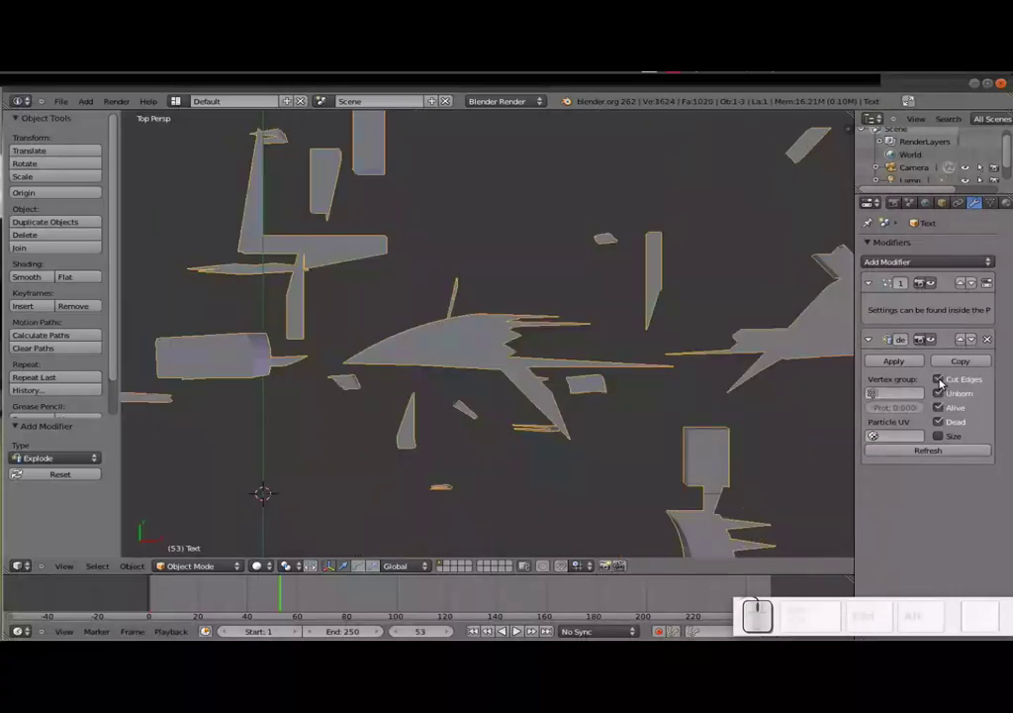
scroll(down, 3)
scroll(up, 3)
key(Escape)
Step: Replay the explosion and turn Cut Edges off to compare triangular shards
scroll(up, 3)
click(487, 632)
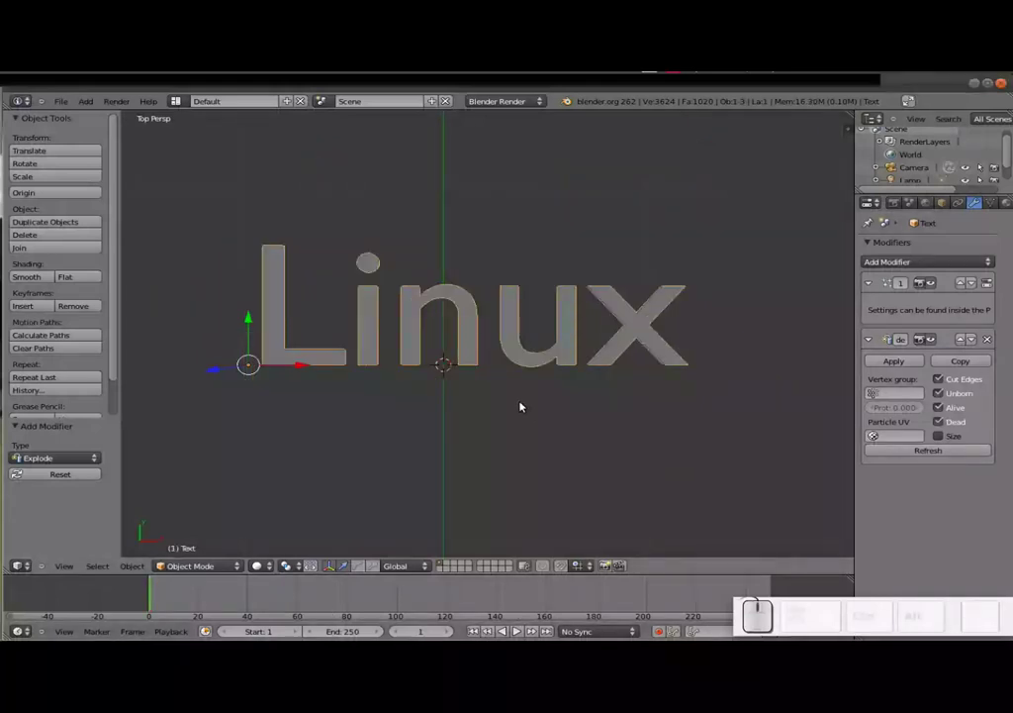
key(alt+a)
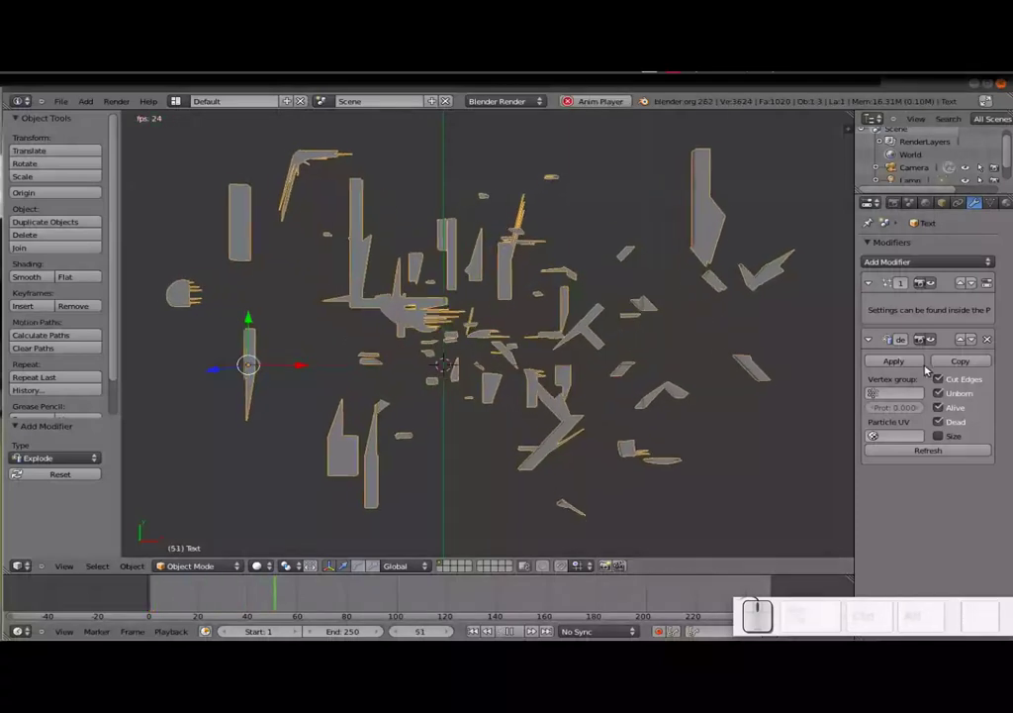
click(948, 378)
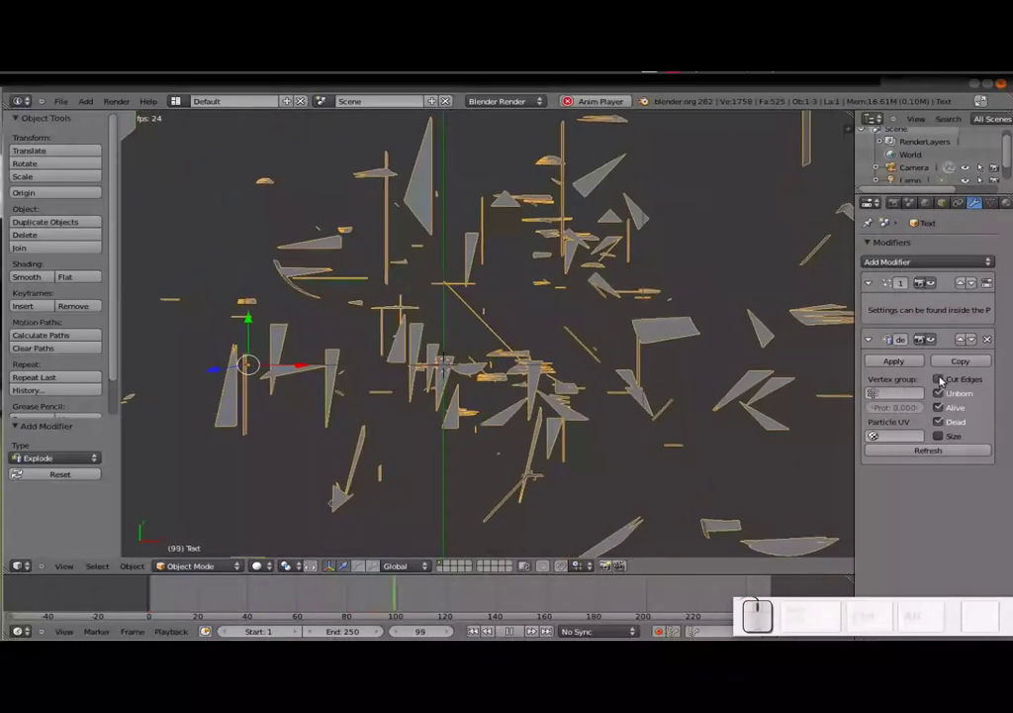
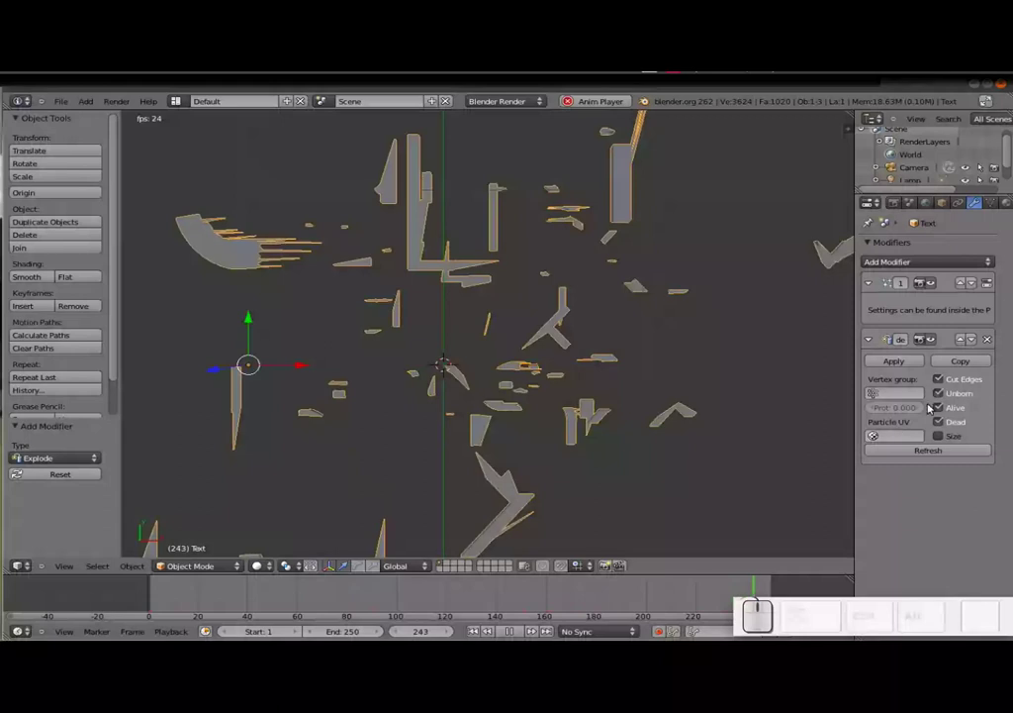
Step: Give the Linux mesh a new material with raytraced transparency, alpha 0.3, IOR 1.1 and mirror
key(Escape)
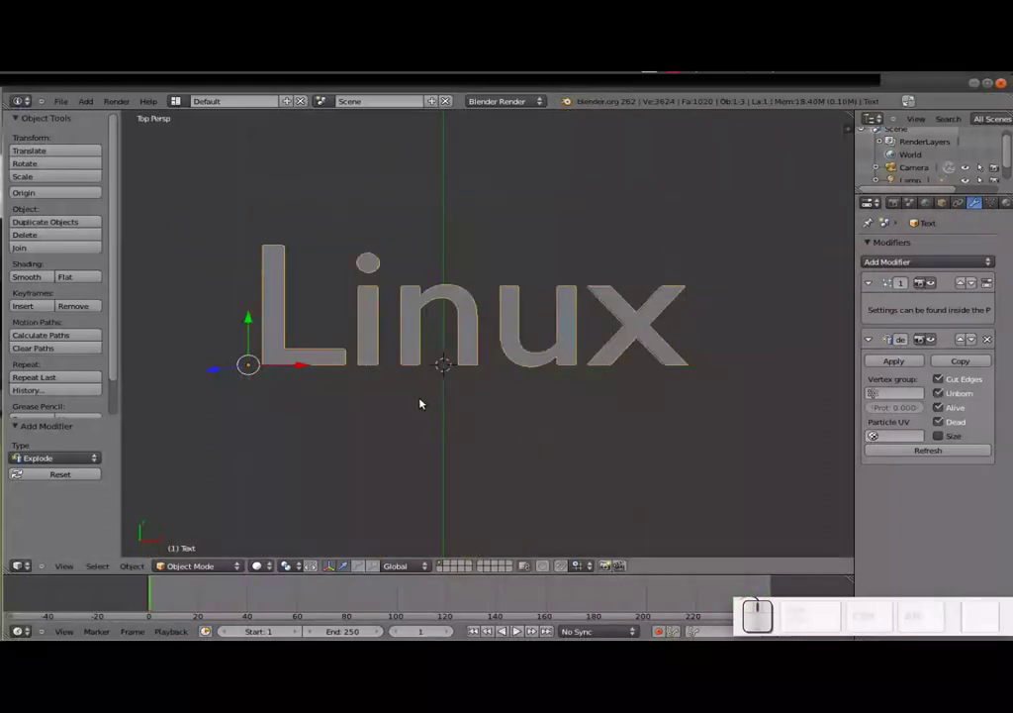
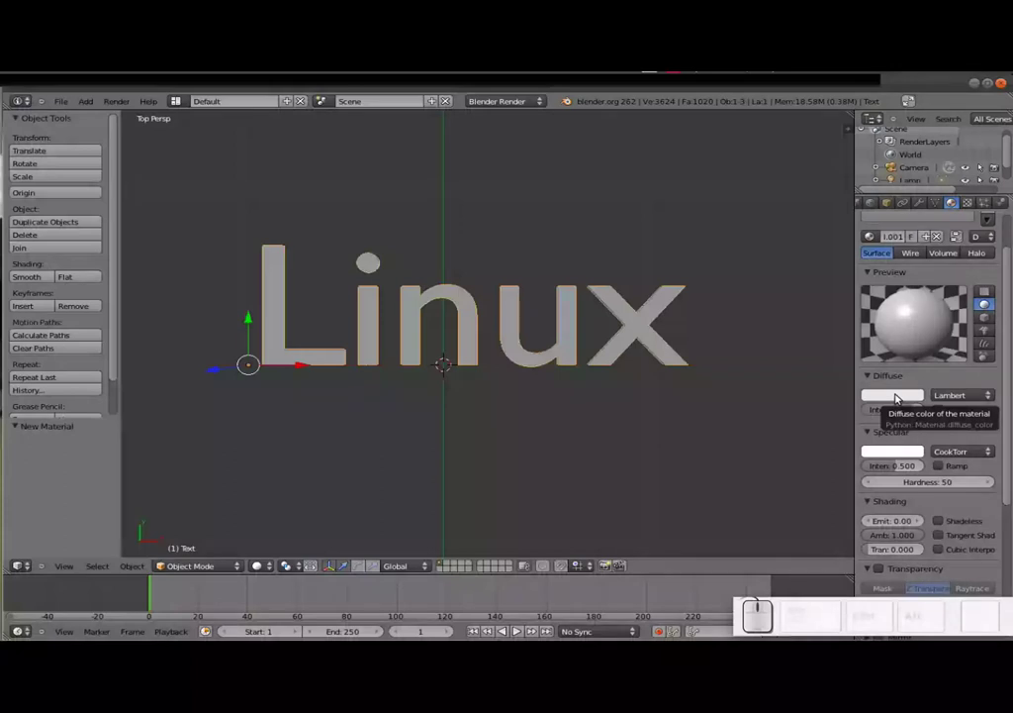
scroll(down, 3)
scroll(down, 3)
click(883, 368)
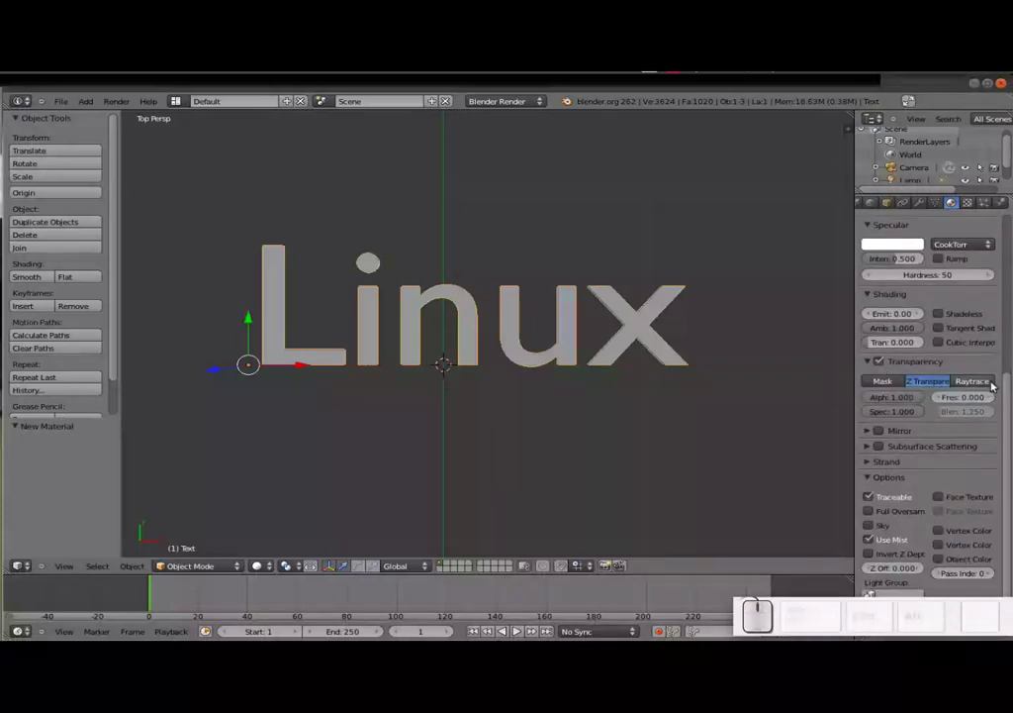
click(987, 385)
click(912, 402)
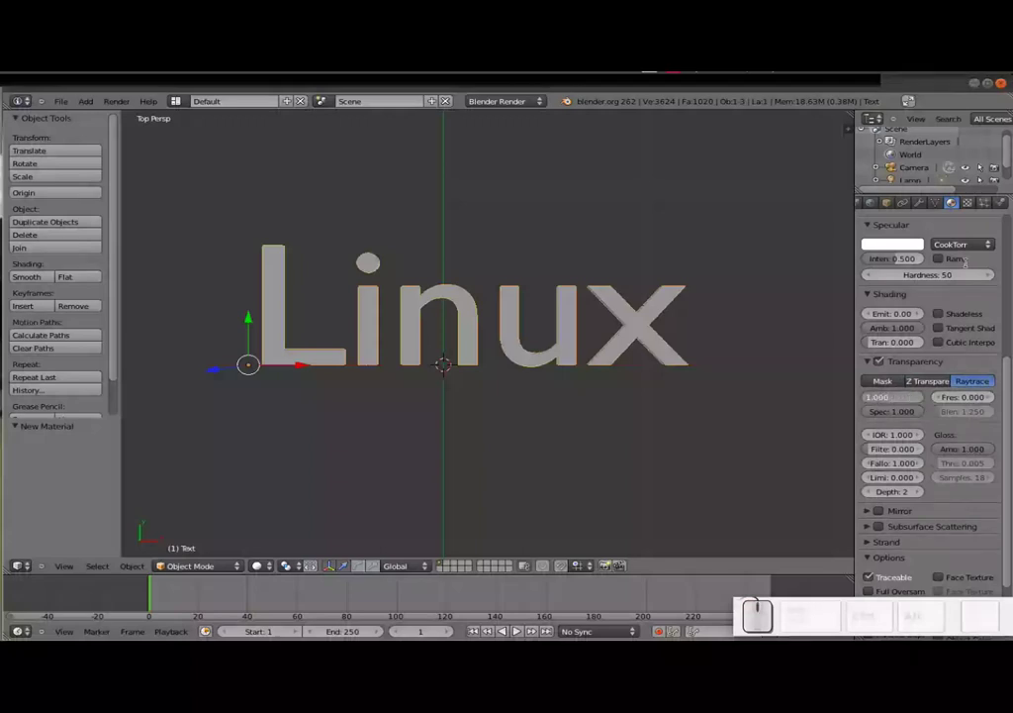
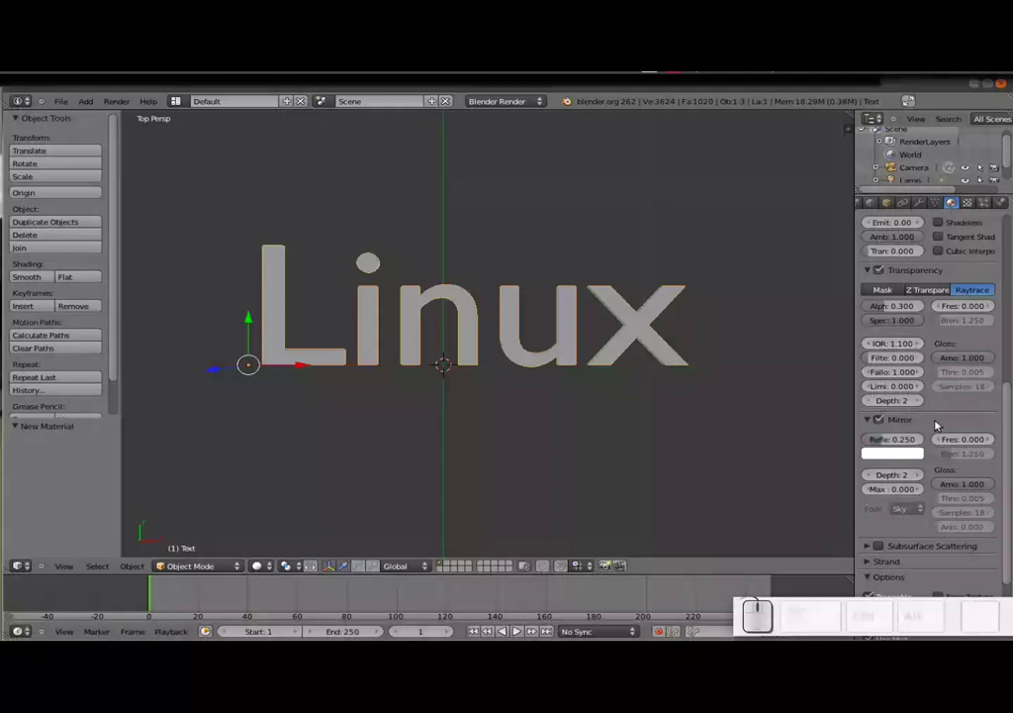
scroll(up, 3)
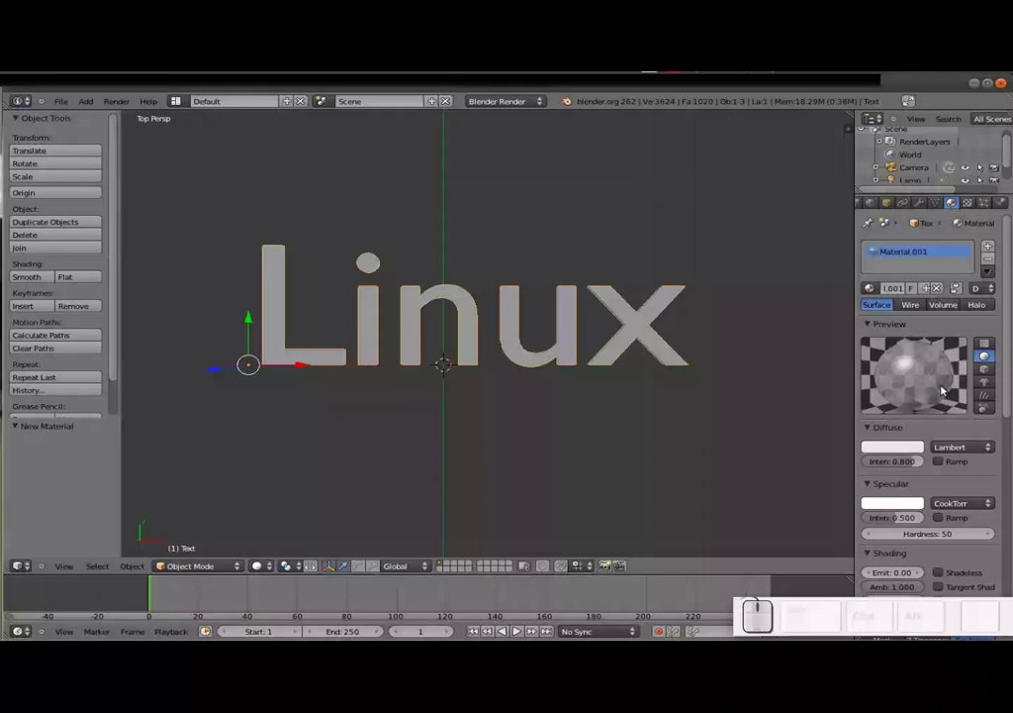
Step: Select the lamp, make it an Area lamp rotated toward the text and tinted pale blue
scroll(down, 3)
scroll(up, 3)
scroll(down, 3)
scroll(down, 3)
right_click(730, 293)
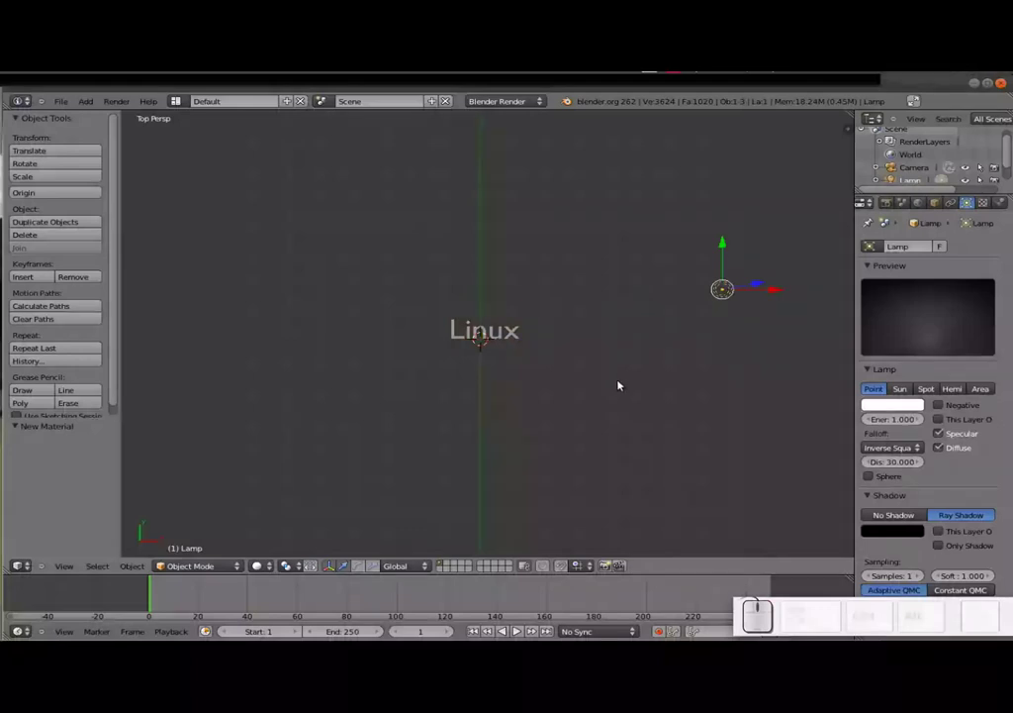
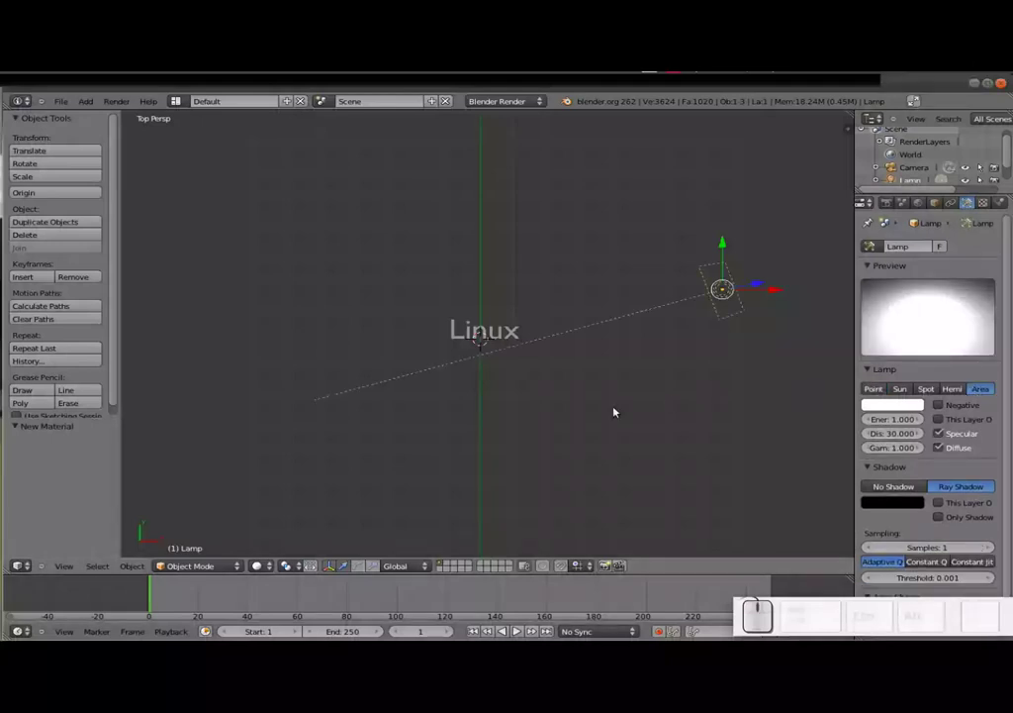
drag(576, 390, 538, 412)
key(r)
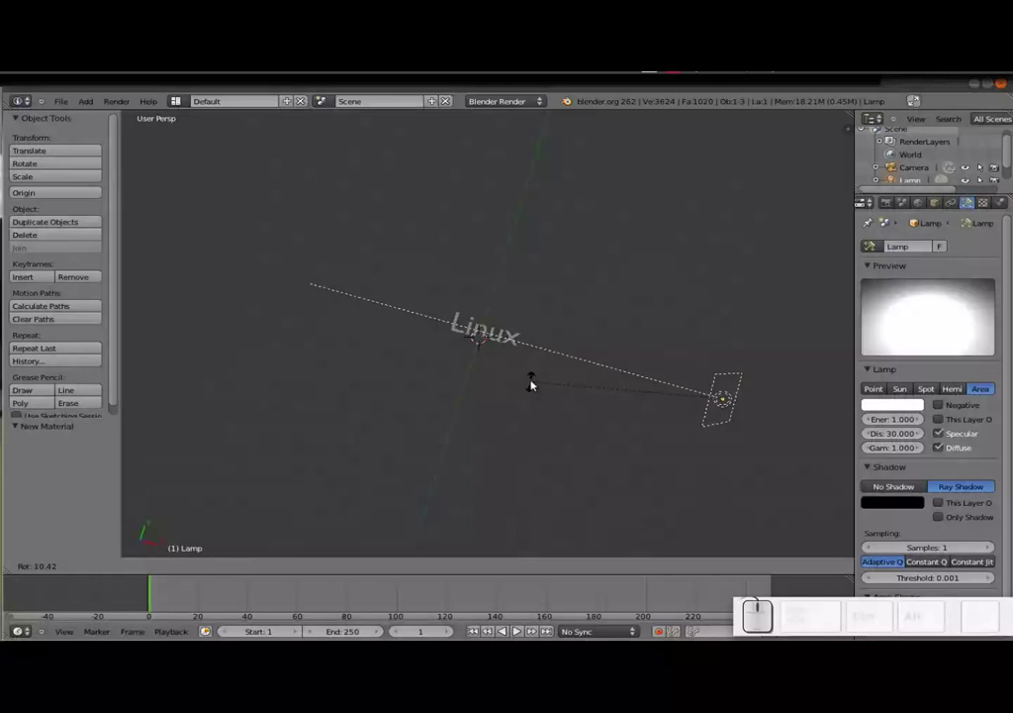
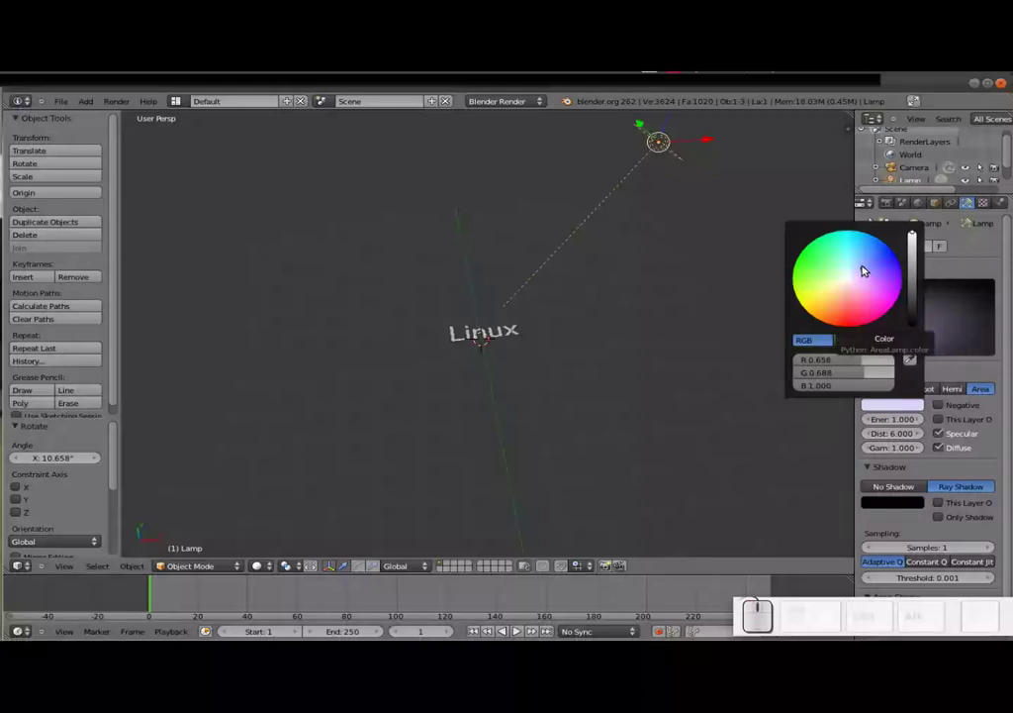
scroll(down, 3)
Step: Duplicate the lamp, move it to another side, rotate it about Z and tint it pale green
key(shift+d)
key(shift+Return)
drag(626, 239, 605, 325)
key(r)
key(z)
click(265, 206)
key(r)
key(z)
click(573, 393)
click(884, 405)
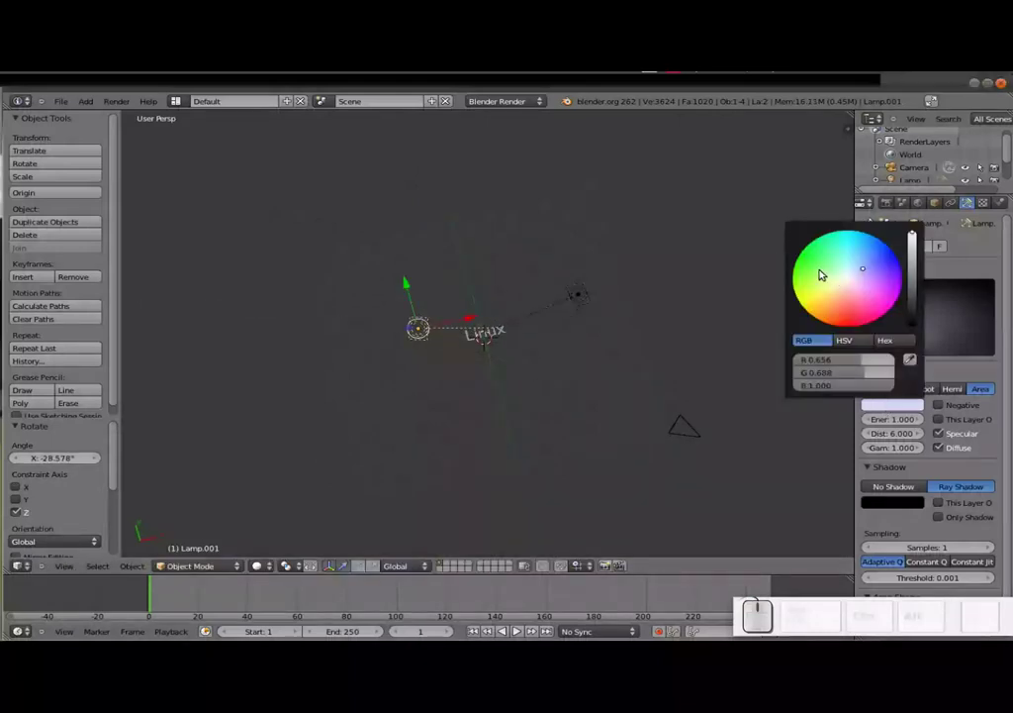
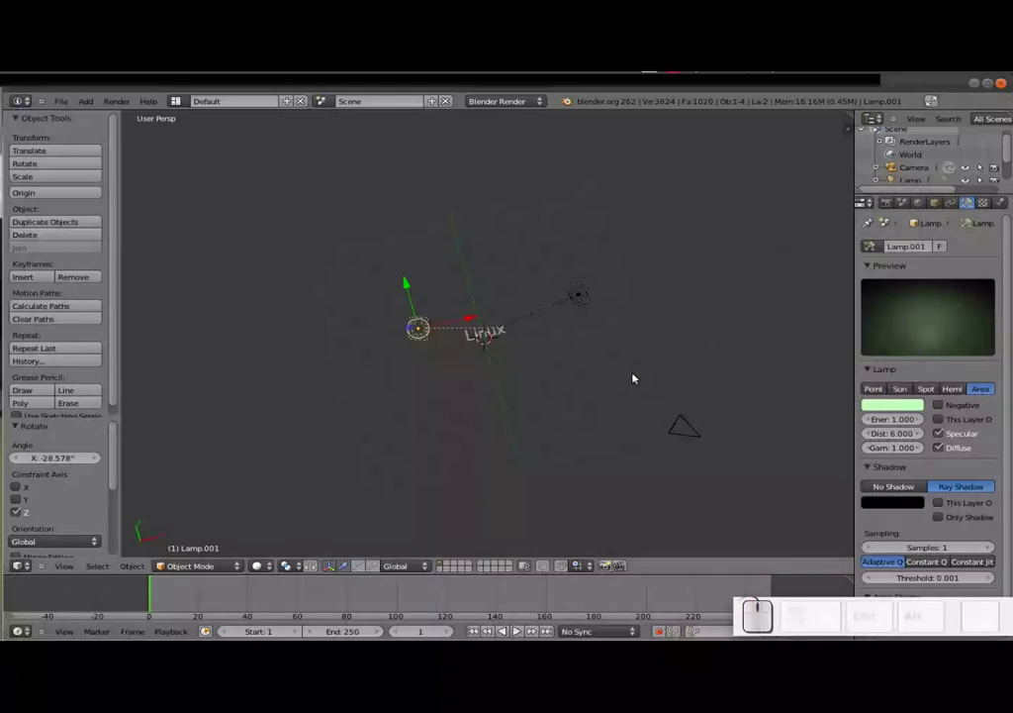
scroll(down, 3)
scroll(up, 3)
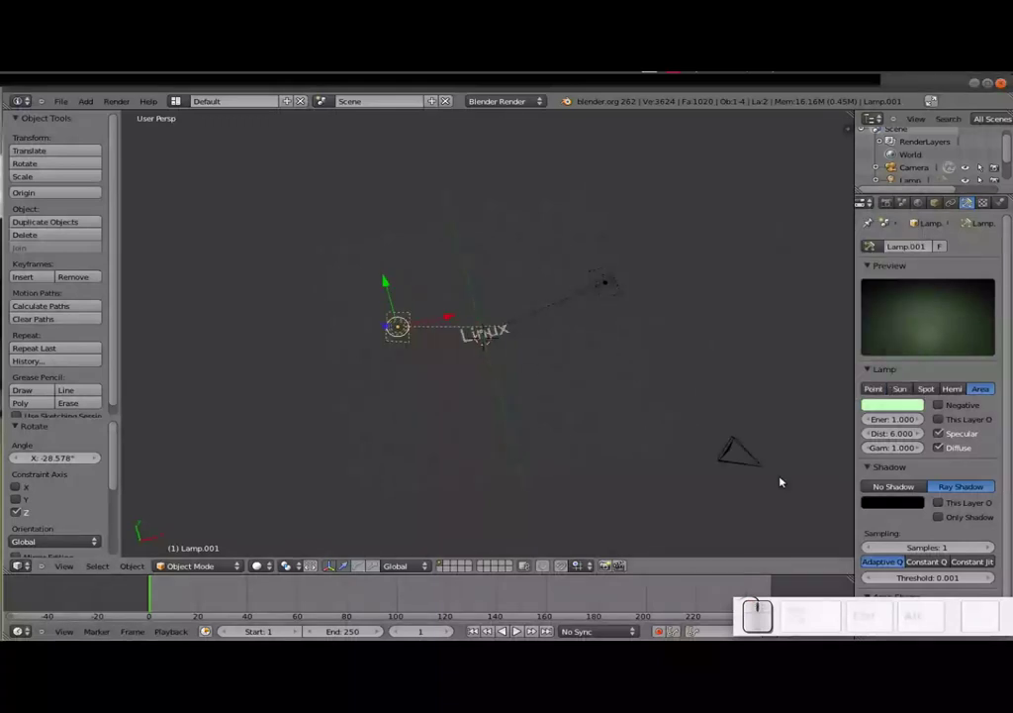
Step: Move the camera and turn it toward the Linux text from the top view
right_click(758, 461)
key(g)
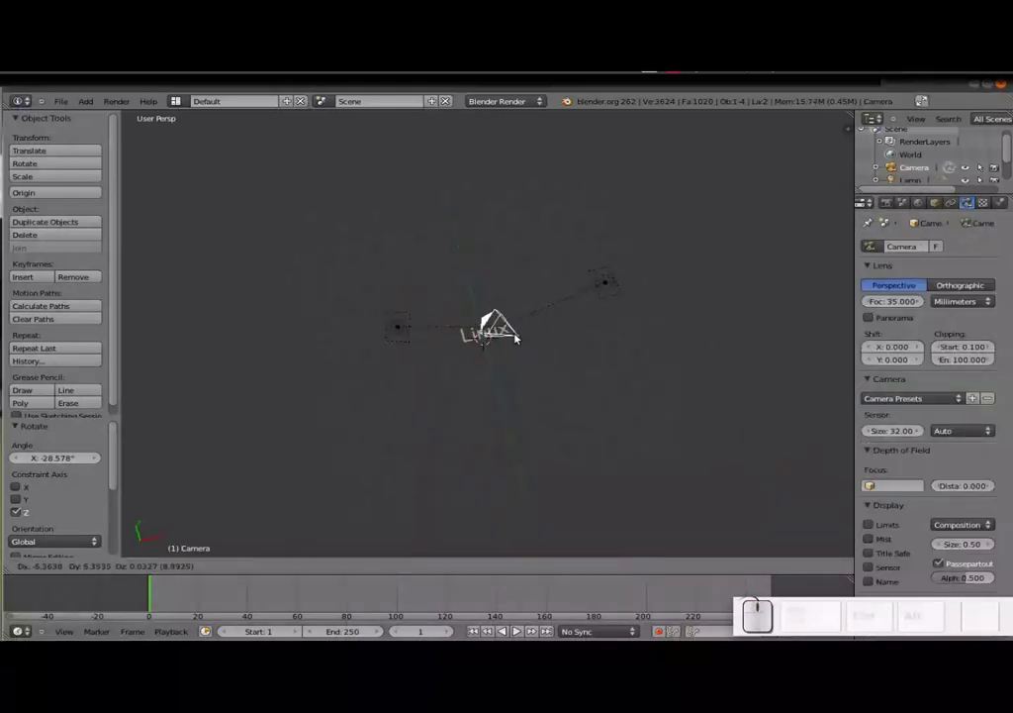
click(501, 332)
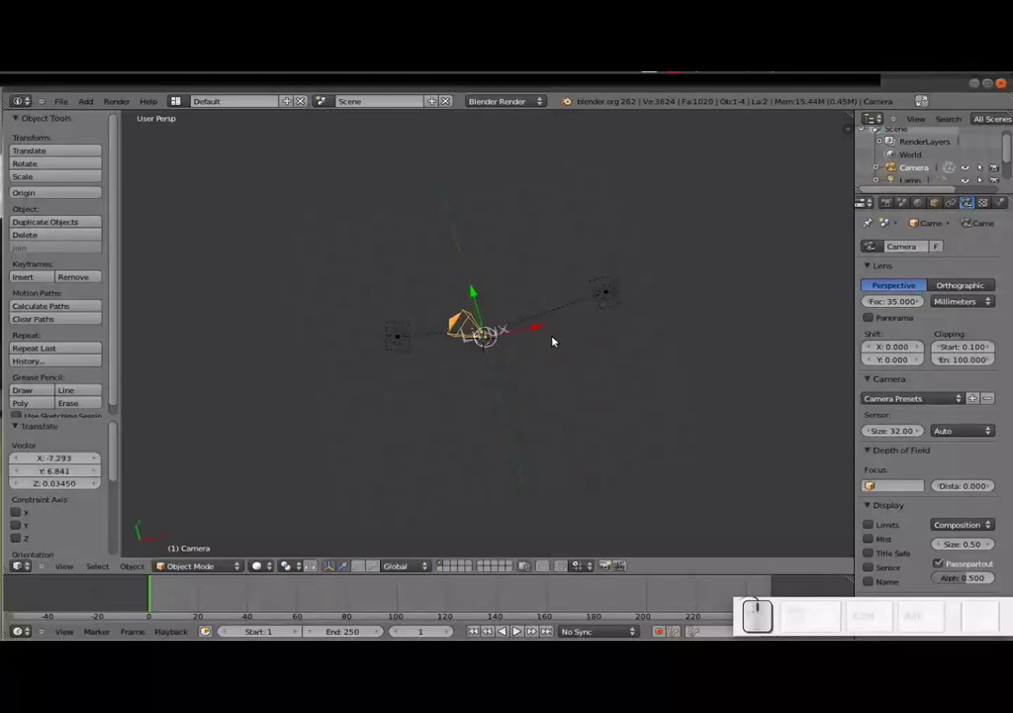
key(KP_7)
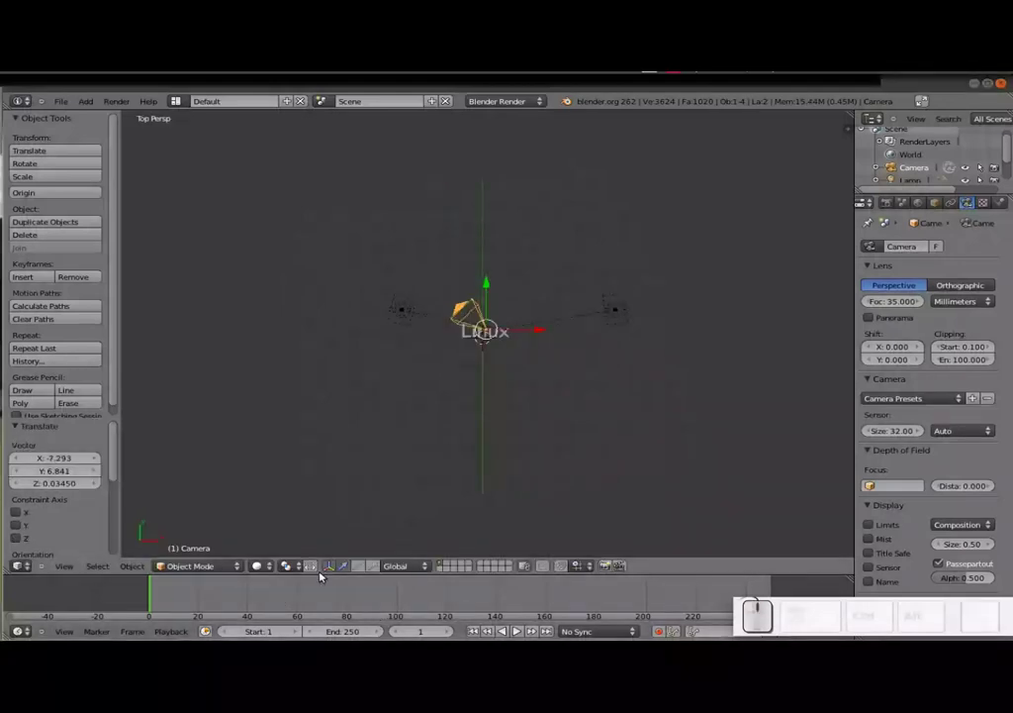
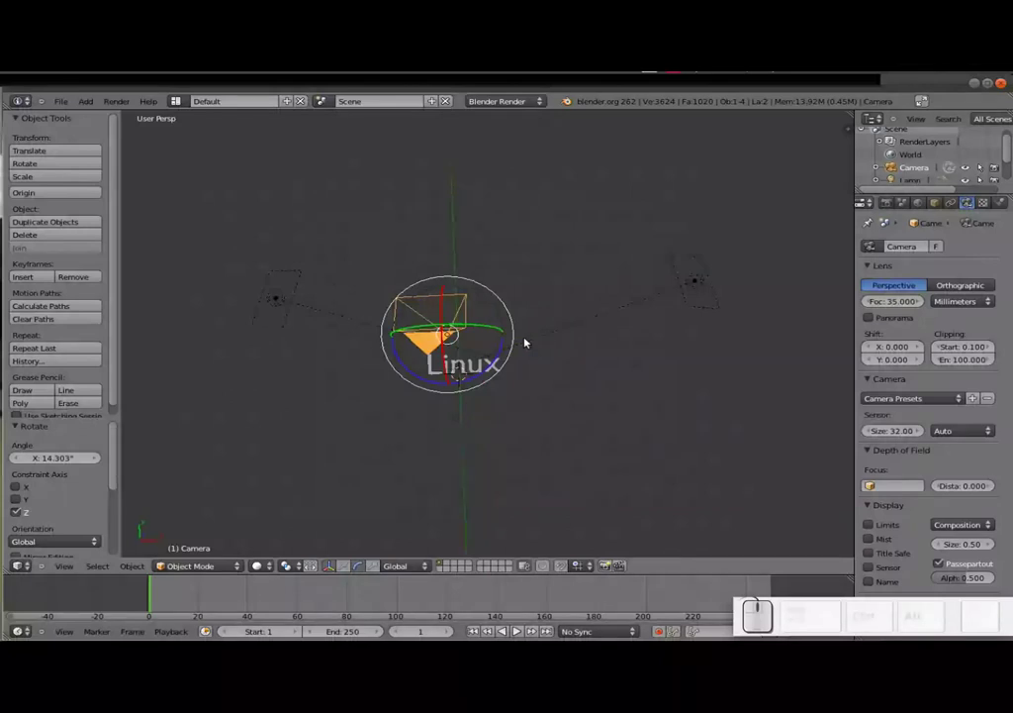
drag(480, 358, 496, 227)
drag(498, 228, 517, 329)
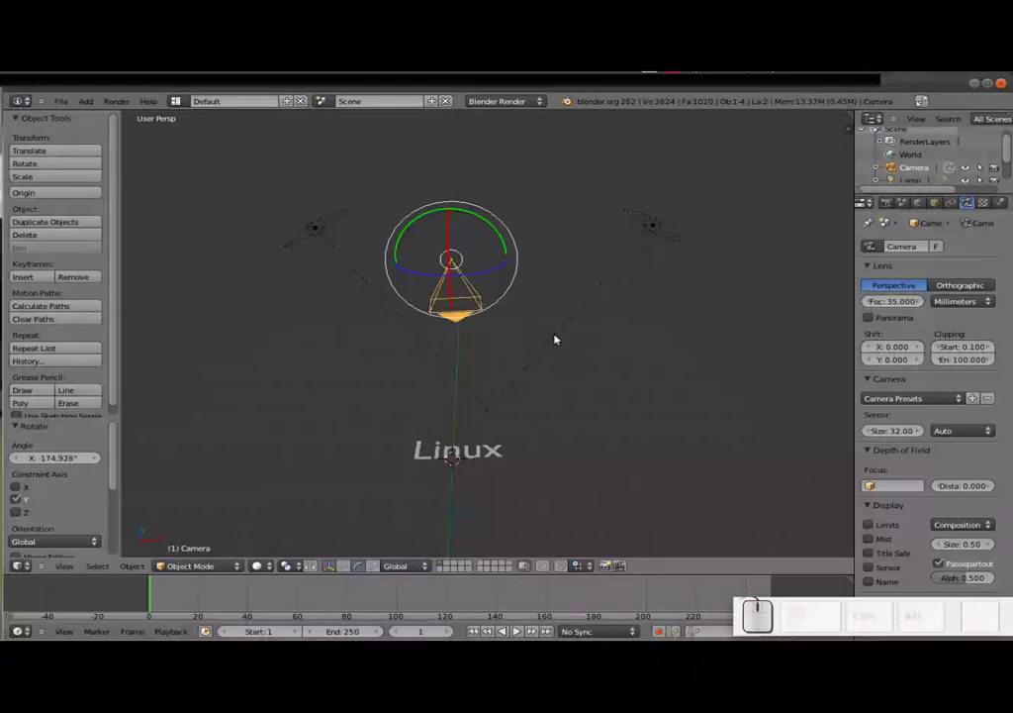
Step: Looking through the camera, rotate it 180 degrees about the Z axis
key(KP_0)
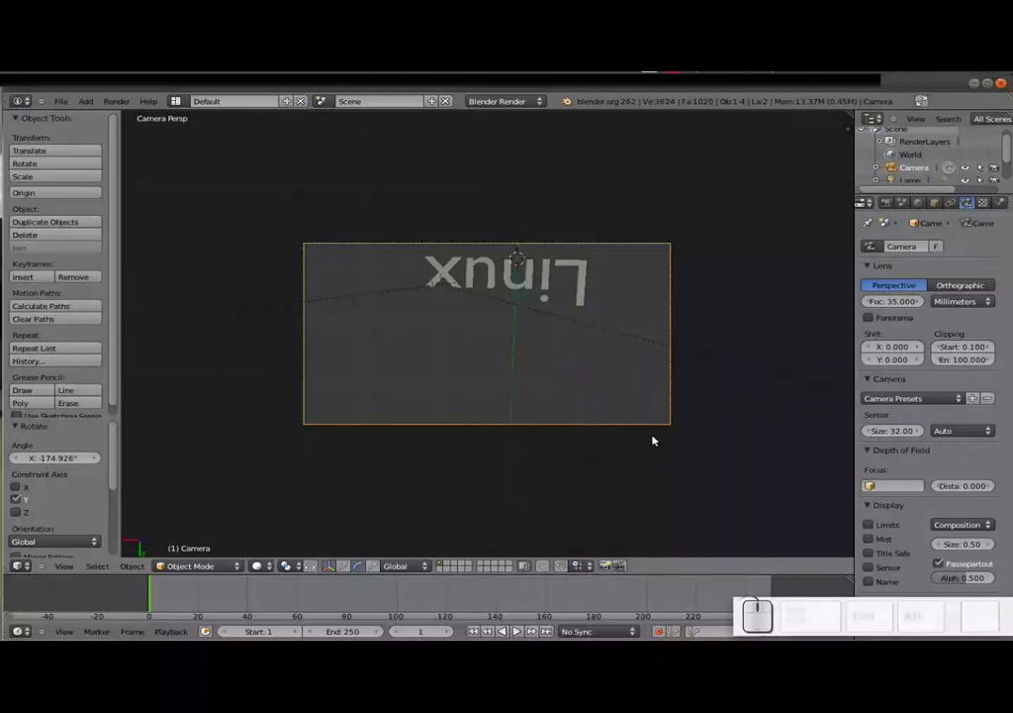
key(r)
key(z)
key(KP_1)
key(KP_8)
key(KP_0)
key(KP_Enter)
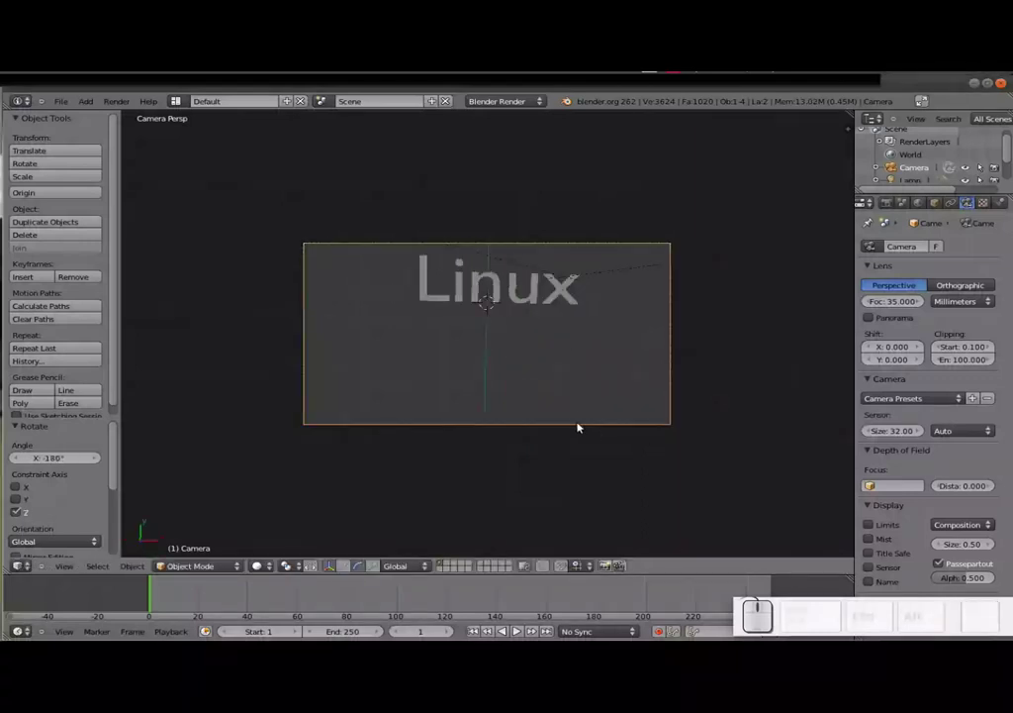
Step: Move the camera until the upright Linux text sits centred in its frame
key(g)
click(592, 382)
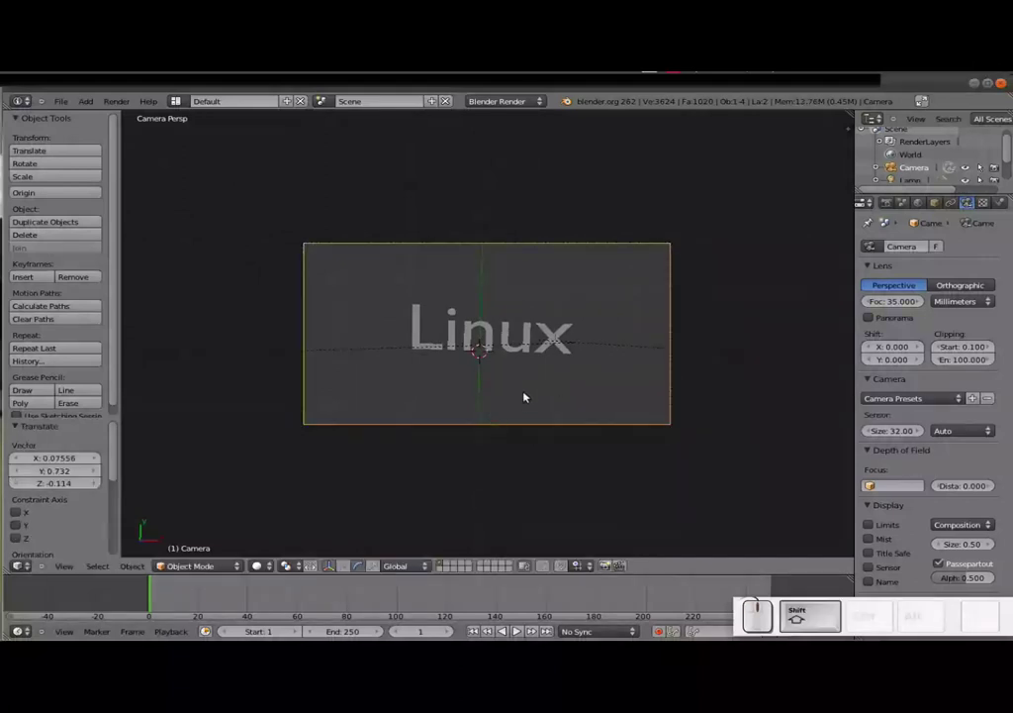
key(shift+f)
scroll(up, 3)
scroll(up, 3)
click(489, 335)
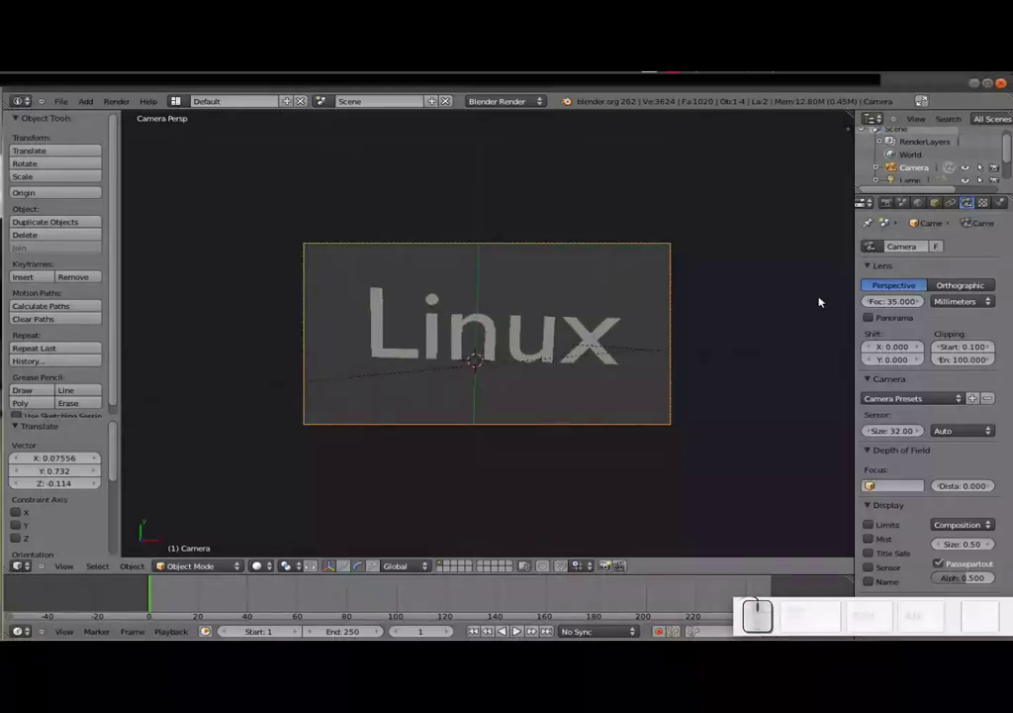
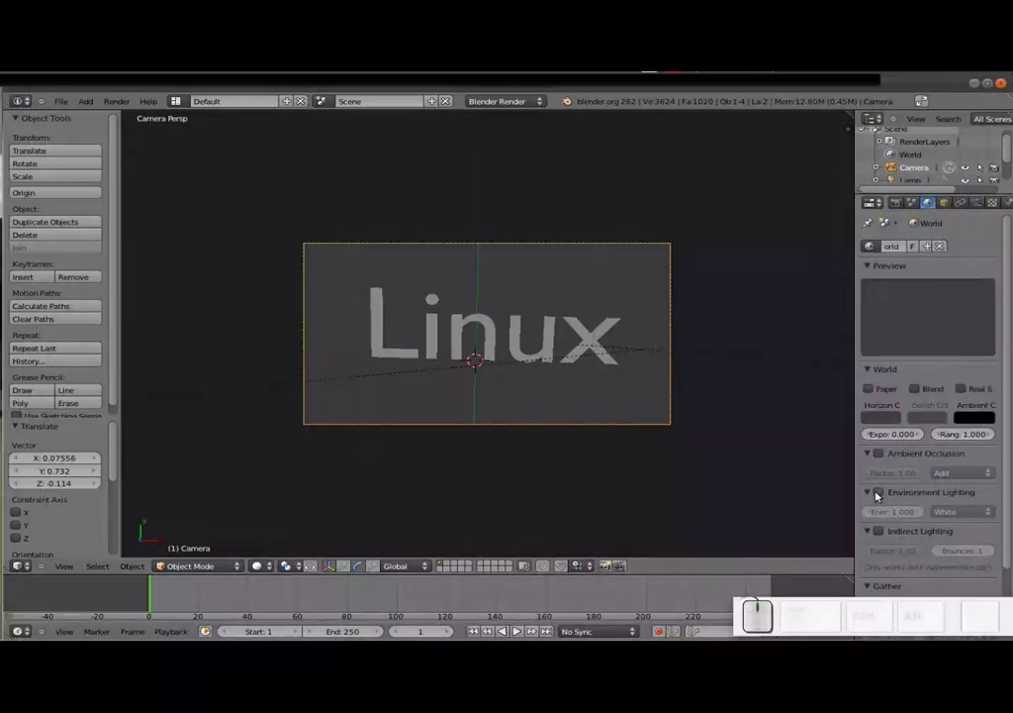
Step: Set the world horizon colour to black and scrub the timeline to frame 20
click(893, 416)
click(884, 417)
scroll(down, 3)
scroll(down, 3)
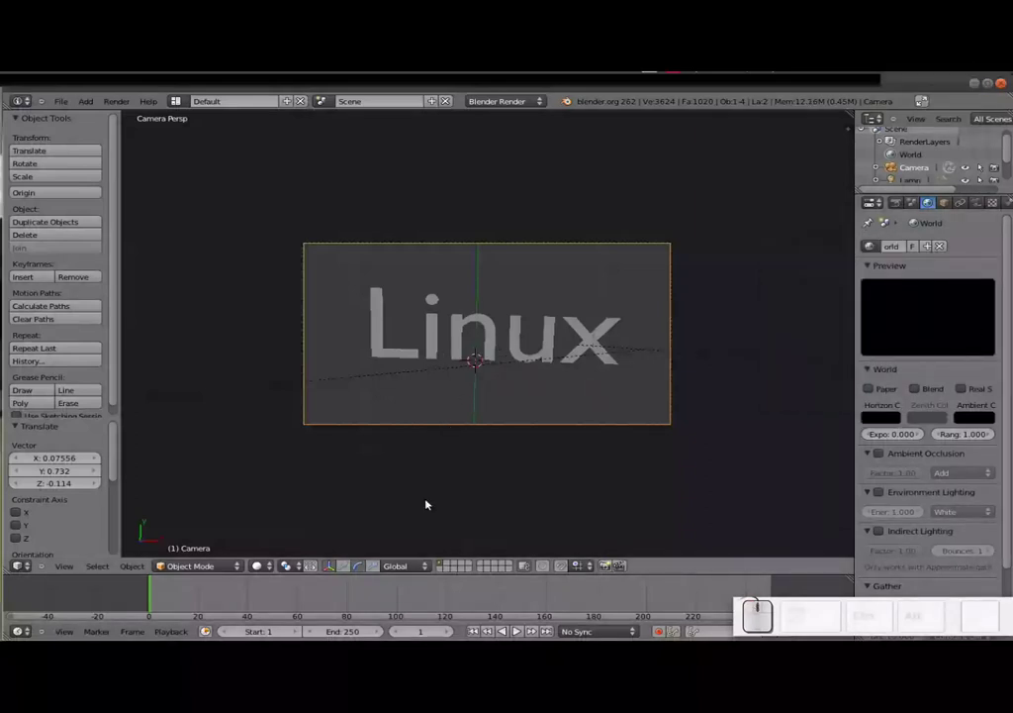
drag(294, 589, 560, 470)
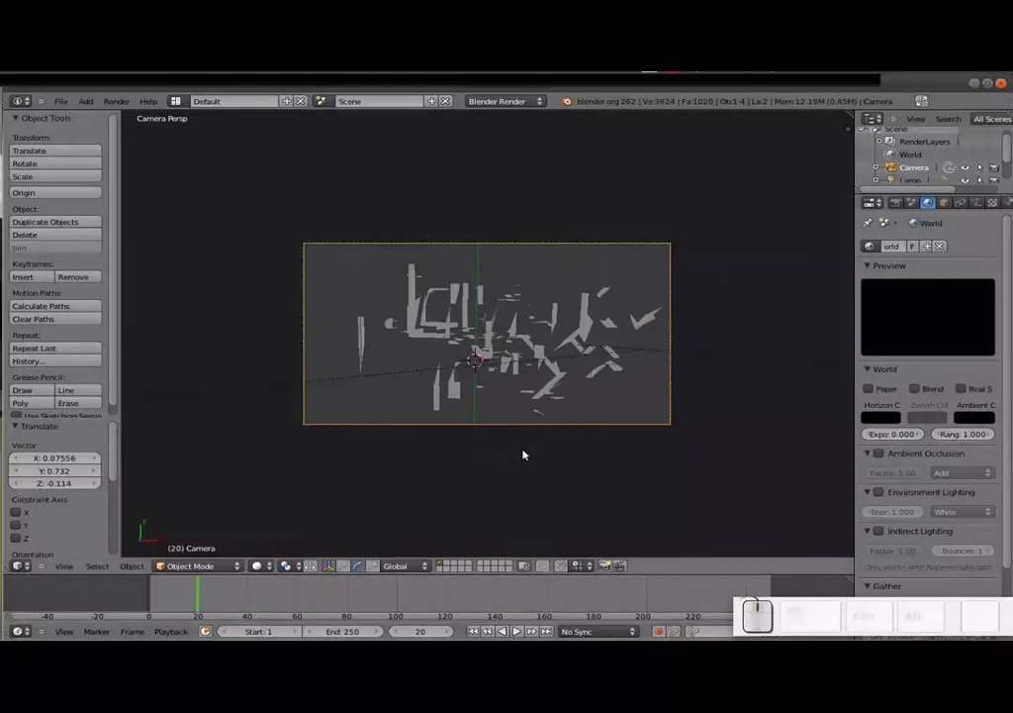
Step: Render test frames 20, 39 and 1 with F12, then return to the camera view
key(F12)
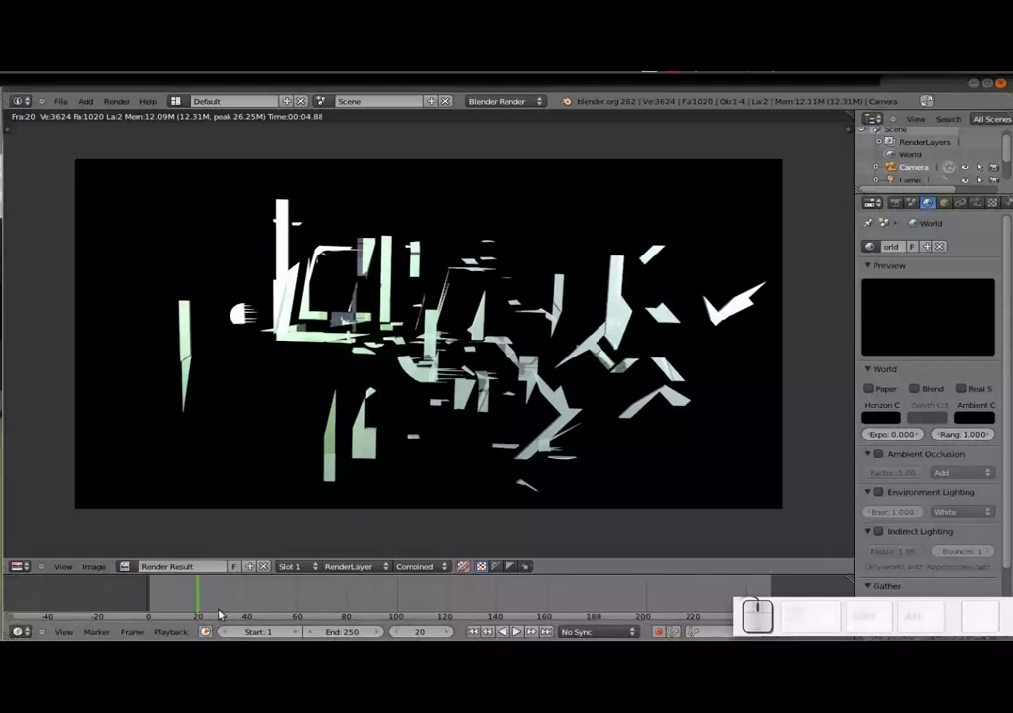
click(248, 595)
key(F12)
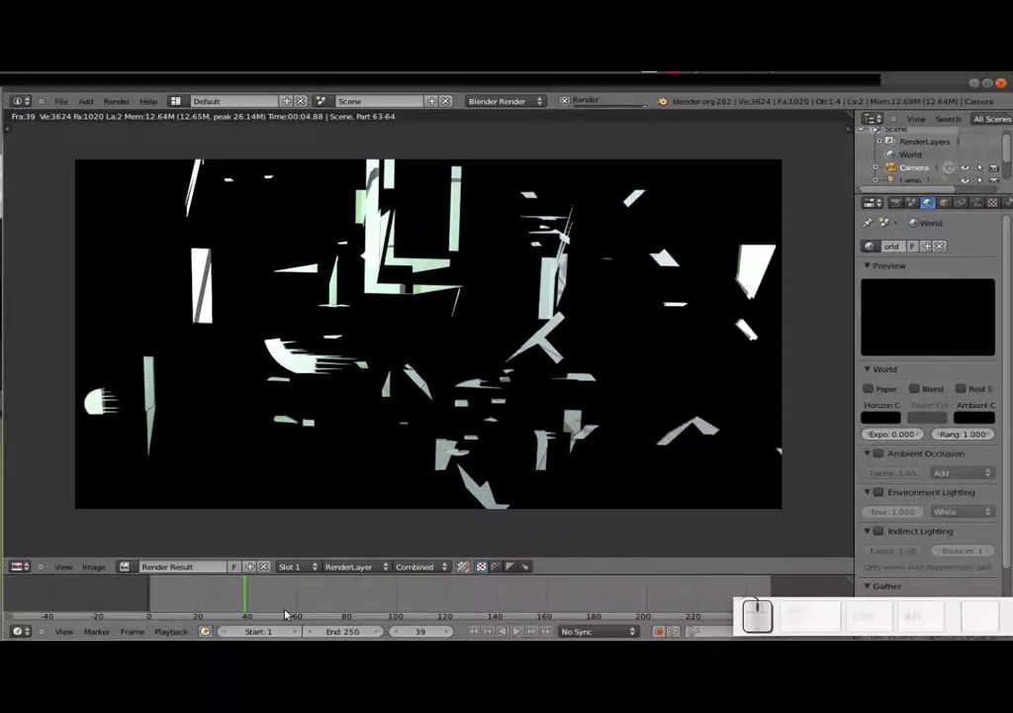
click(151, 597)
key(F12)
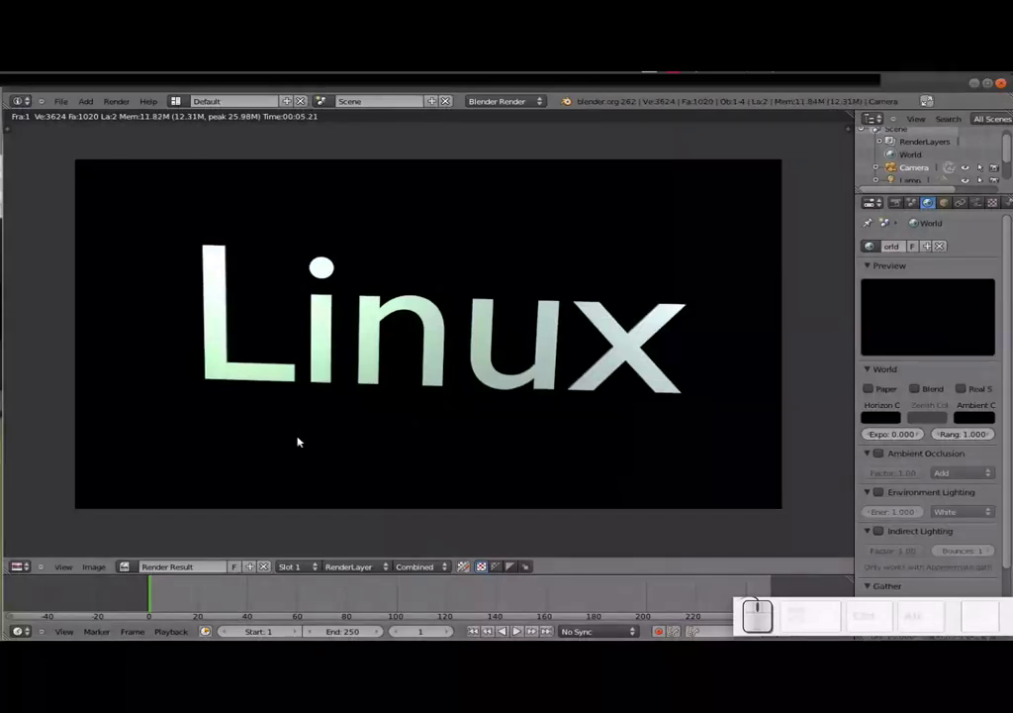
key(Escape)
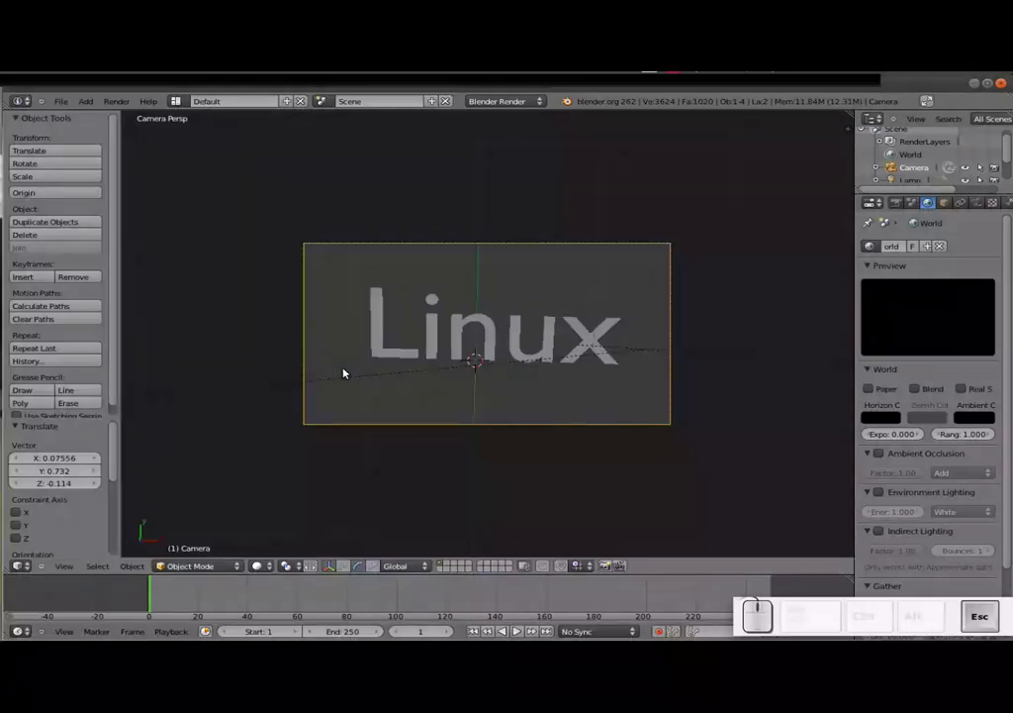
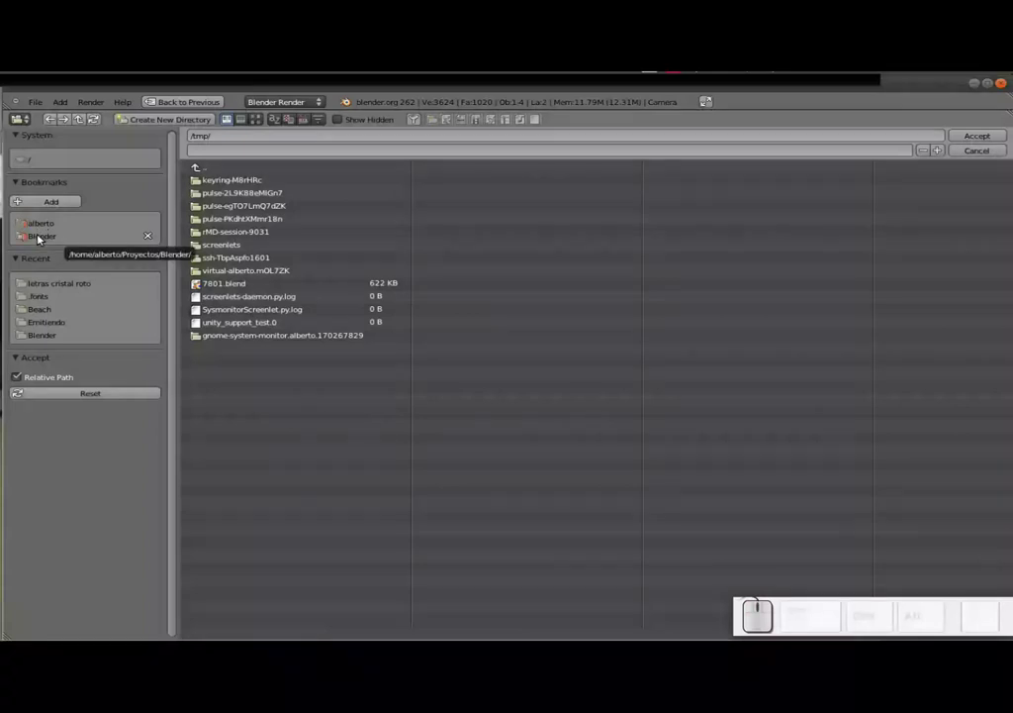
Step: Browse to Escritorio/Letras Cristal roto and name the output file 'letras cristal roto'
click(44, 227)
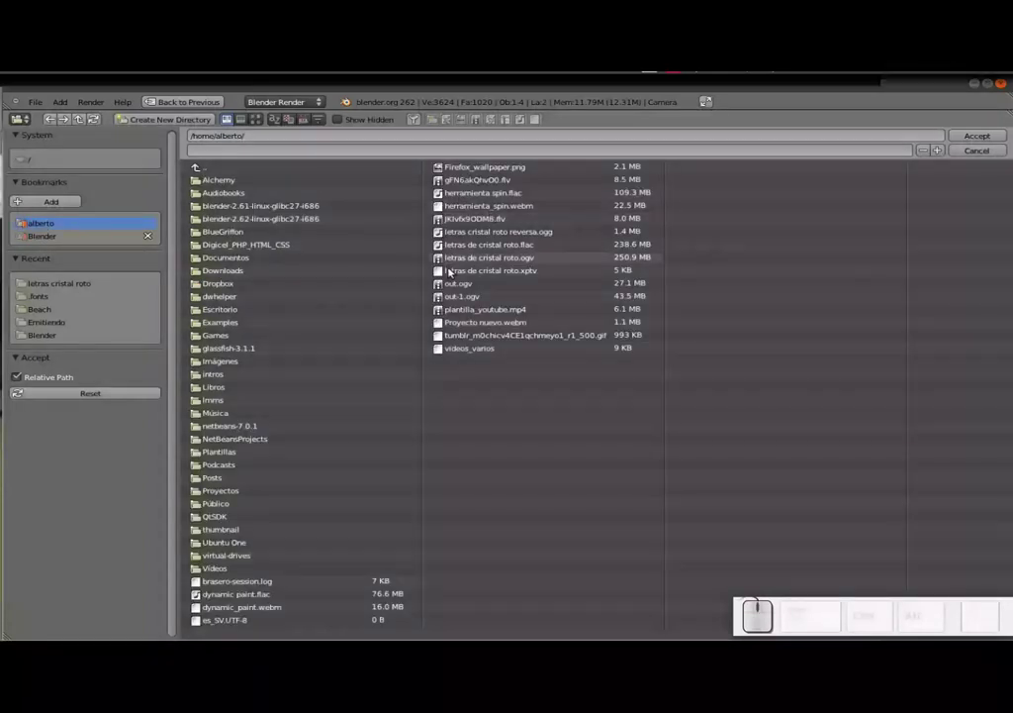
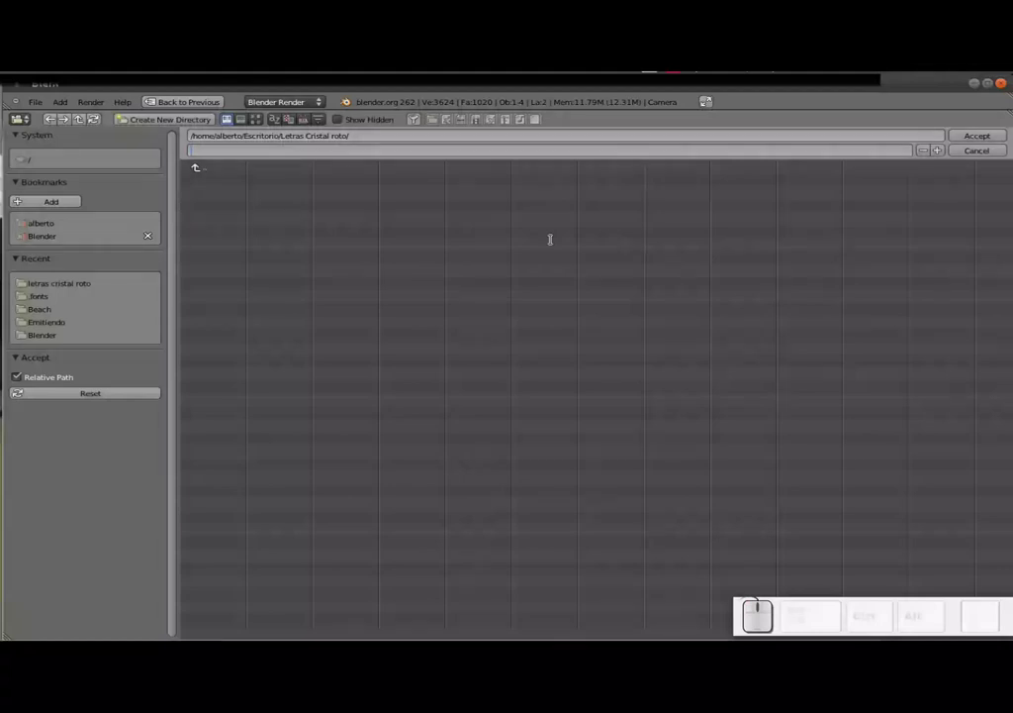
key(l)
key(e)
key(r)
key(a)
key(s)
key(space)
key(c)
key(i)
key(BackSpace)
key(r)
key(i)
key(s)
key(t)
key(a)
key(l)
key(space)
key(r)
key(o)
key(t)
key(o)
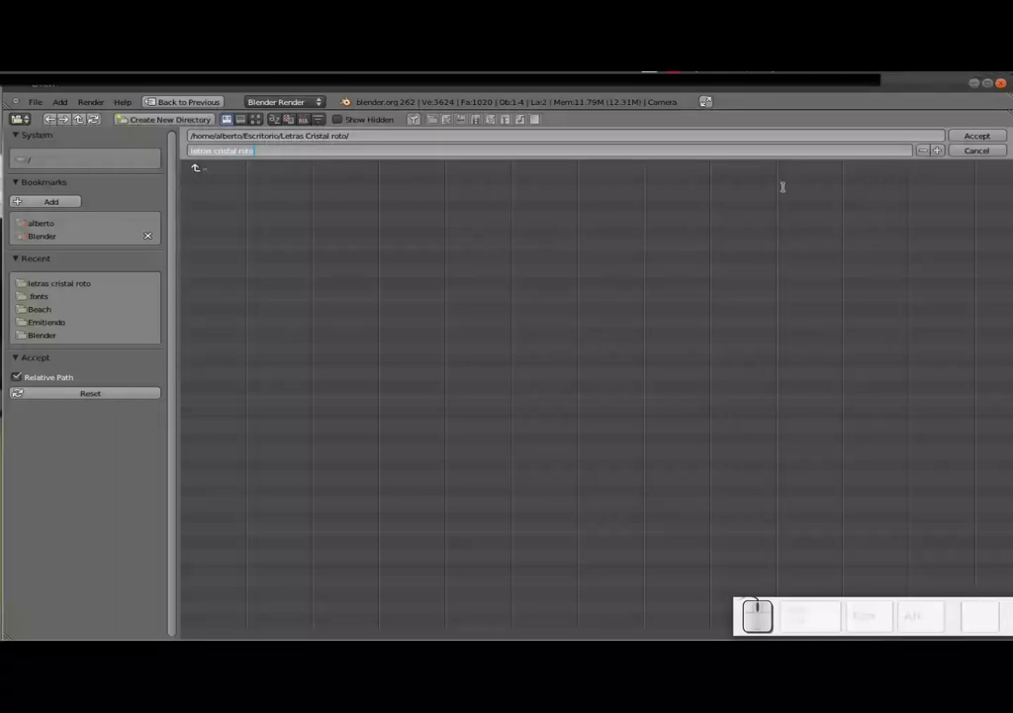
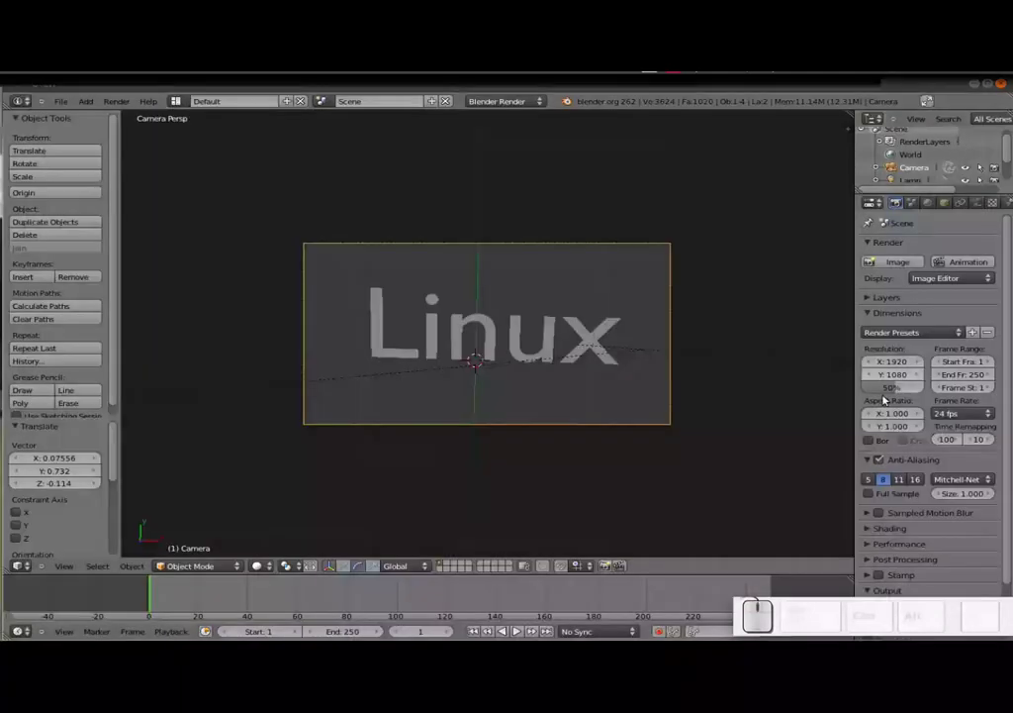
Step: Choose a video file format for the animation output
scroll(down, 3)
scroll(down, 3)
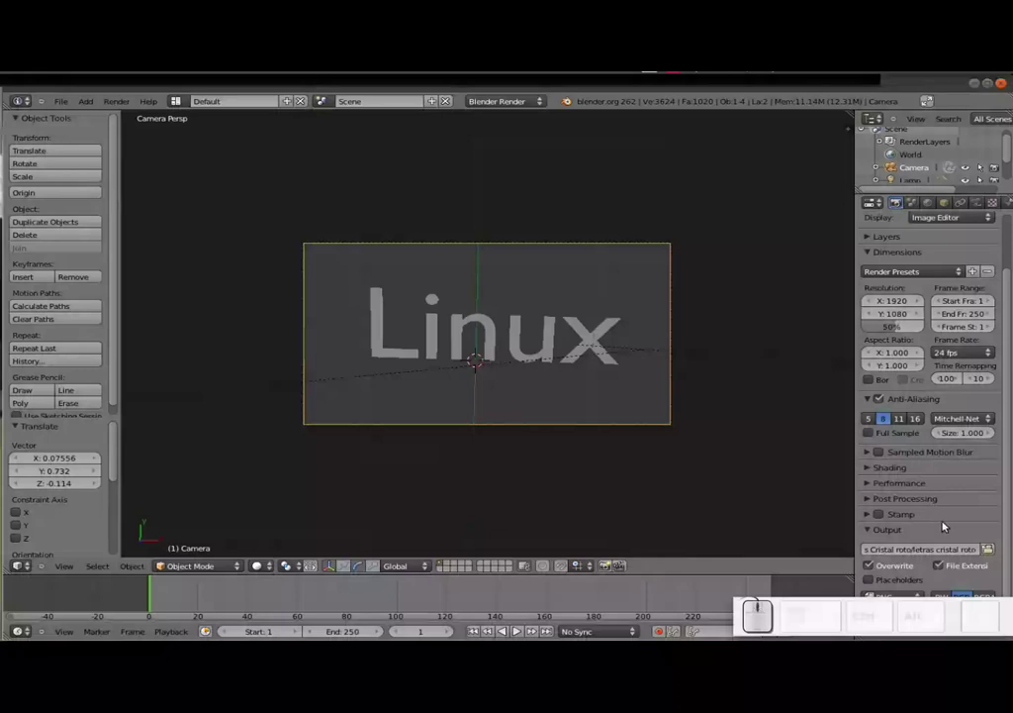
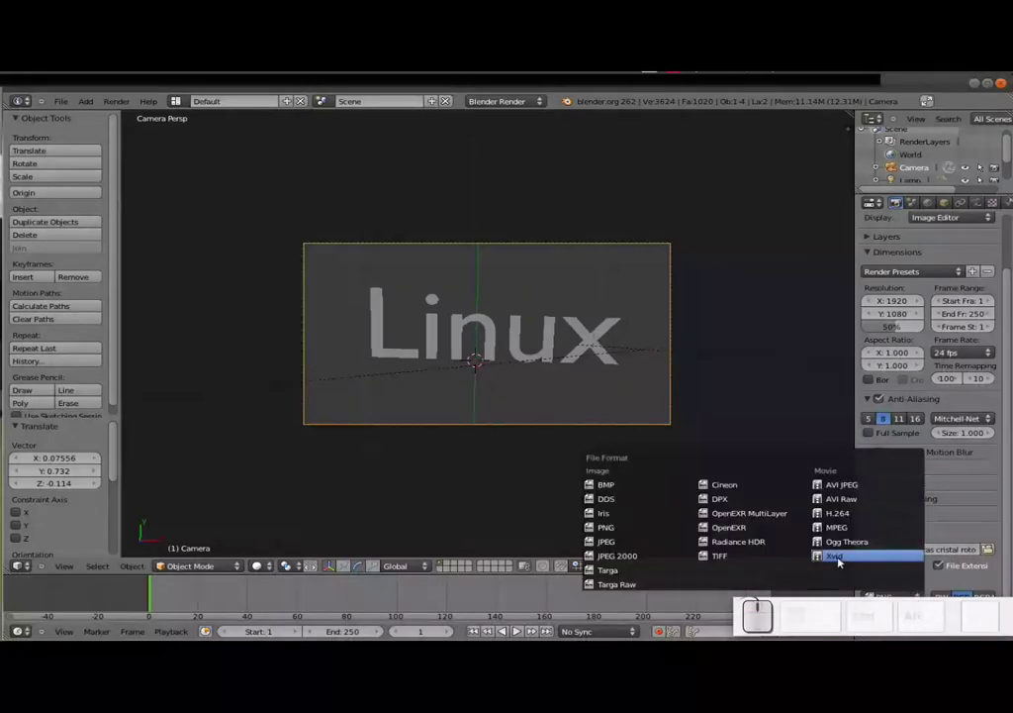
click(846, 559)
click(915, 597)
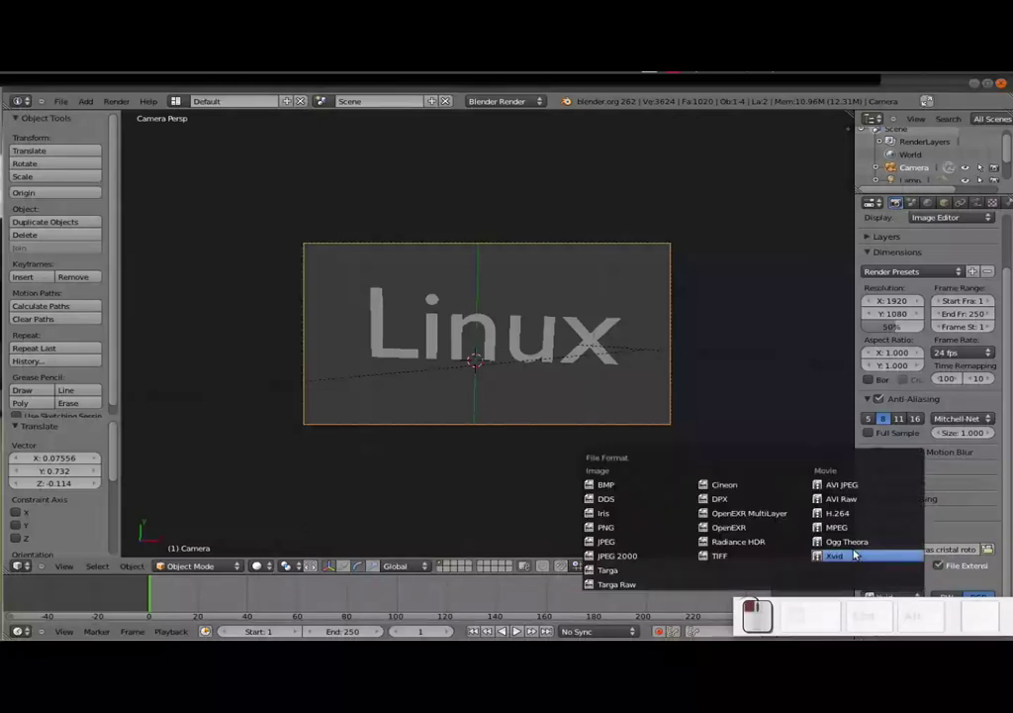
click(840, 557)
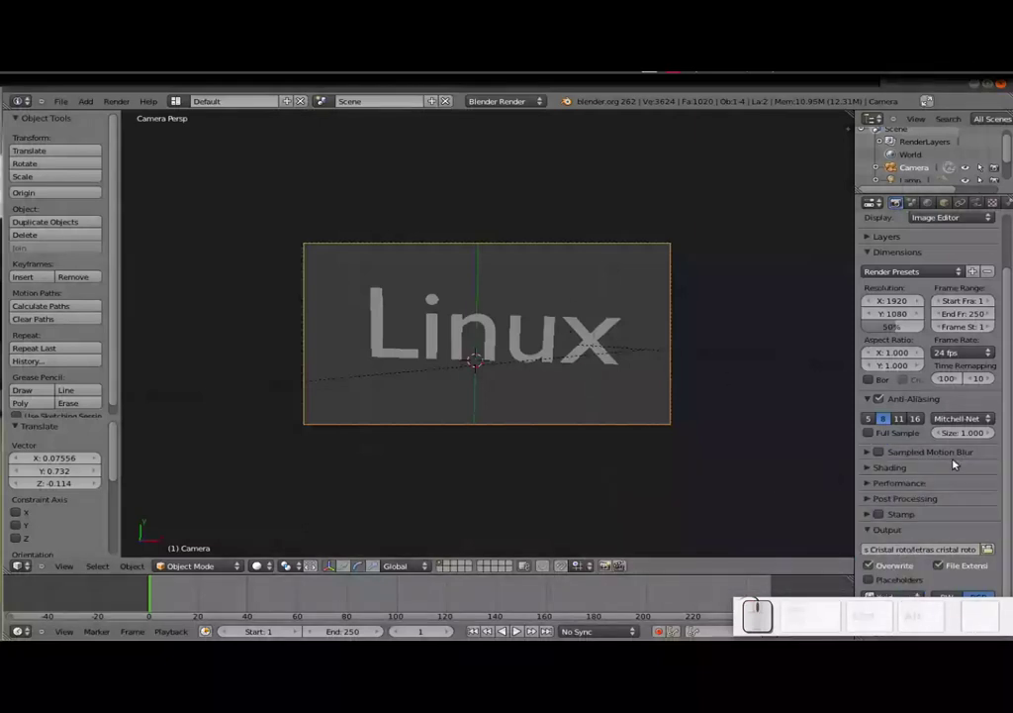
scroll(up, 3)
Step: Adjust the encoding options for the video output in the Render panel
click(932, 209)
click(887, 460)
click(897, 207)
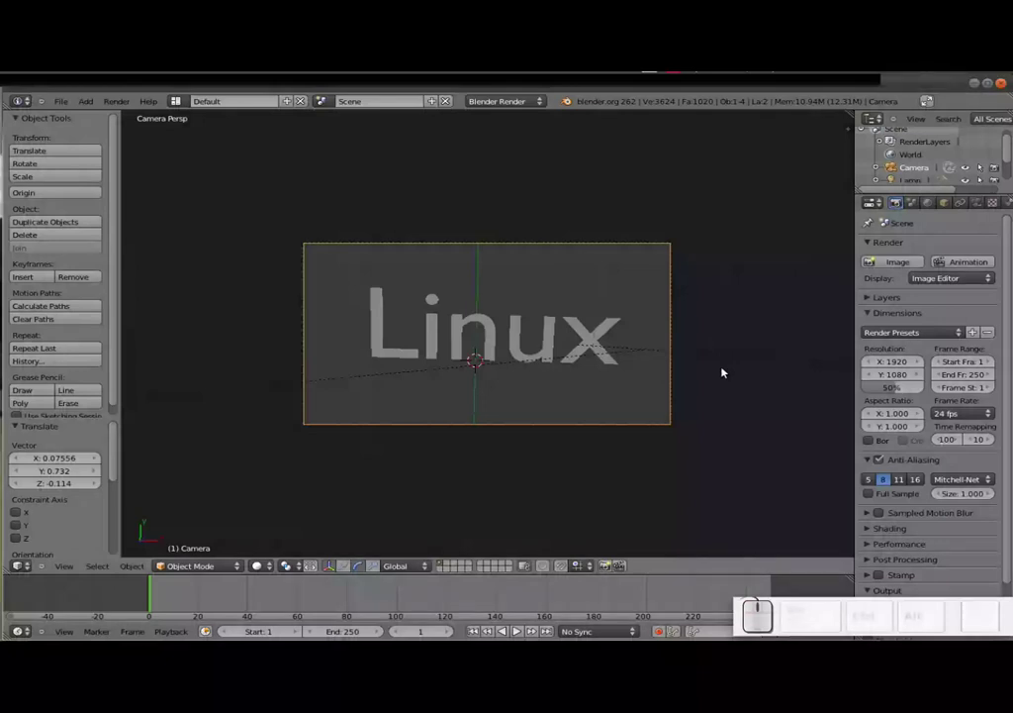
scroll(down, 3)
scroll(up, 3)
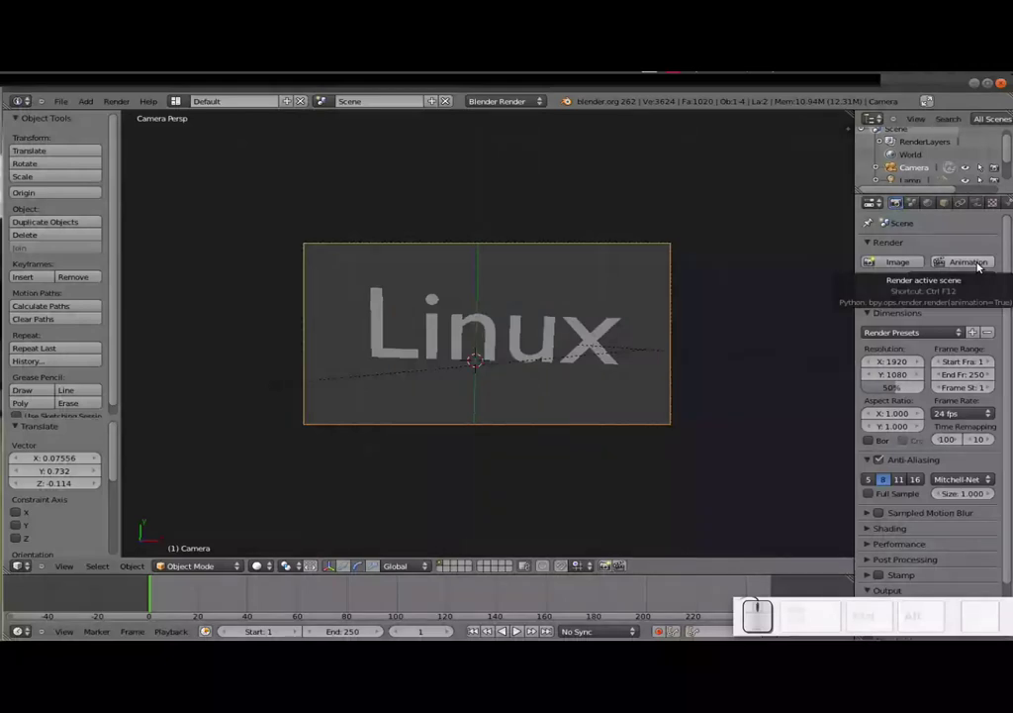
Step: Start rendering the full 250-frame animation at 1920×1080, 24 fps
click(981, 268)
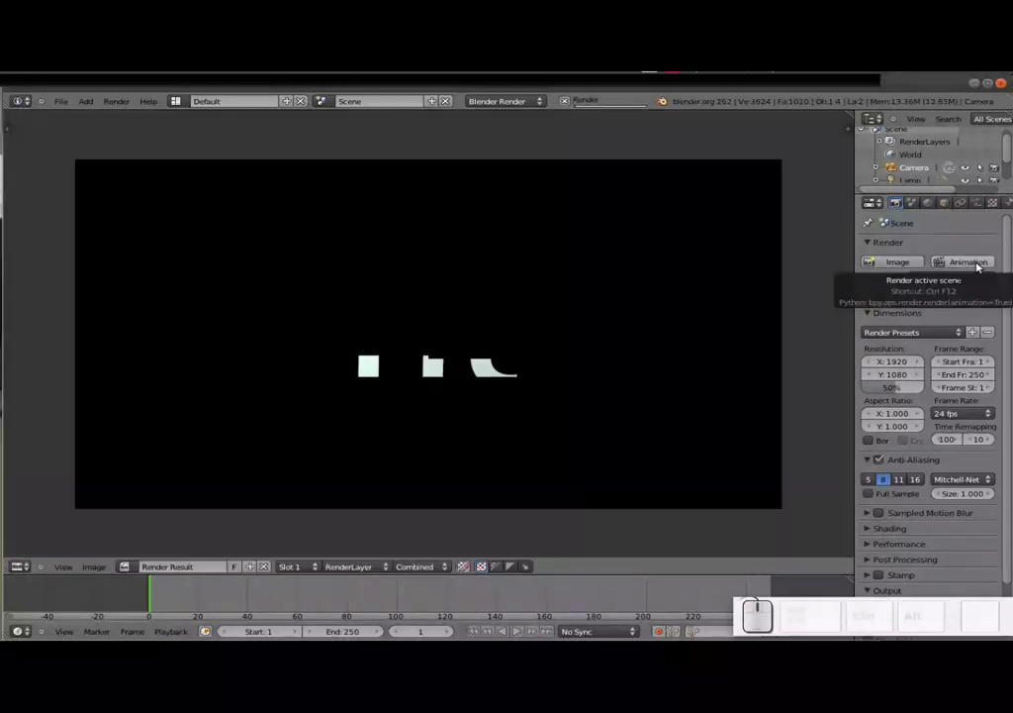
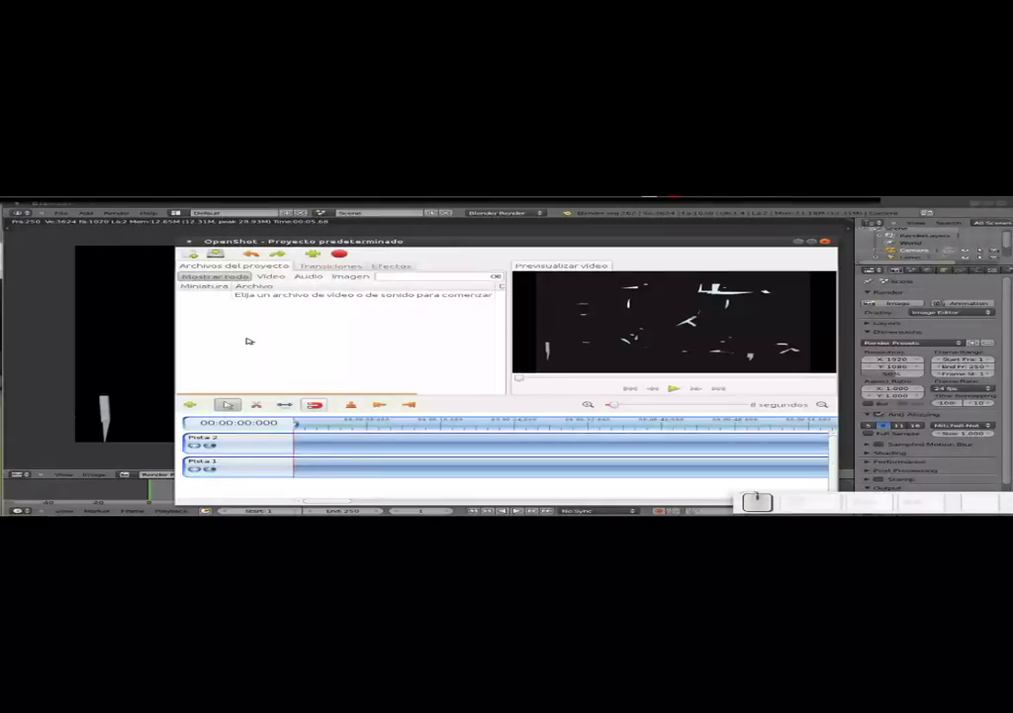
Step: Switch away from OpenShot back to the home folder in the file manager
key(alt+Tab)
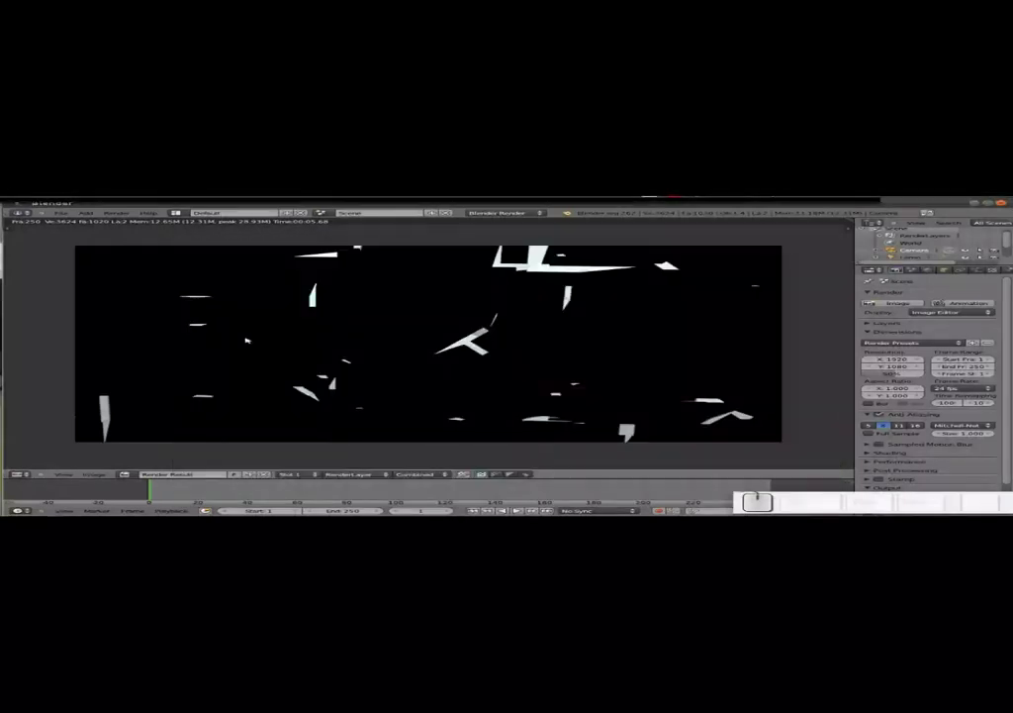